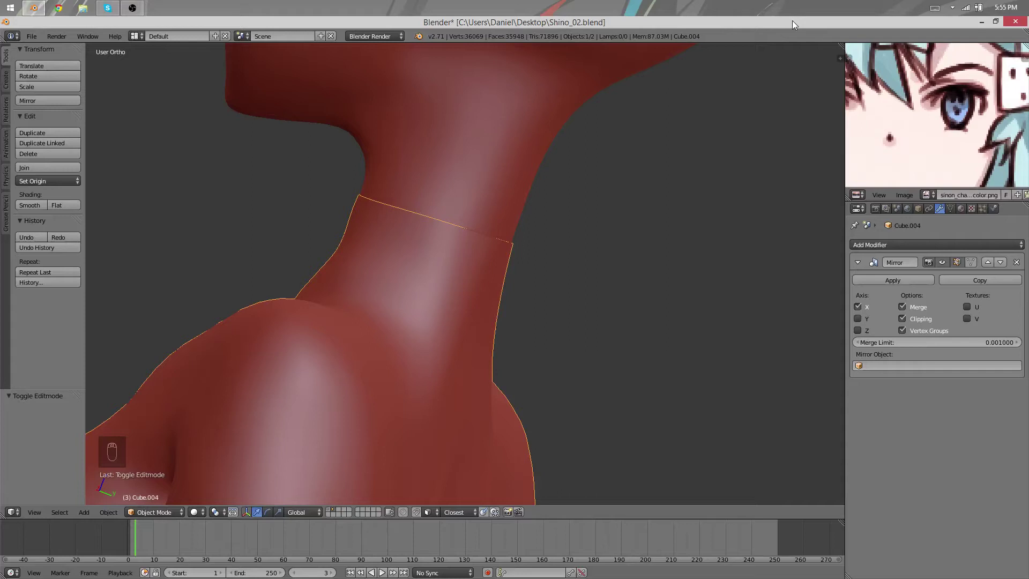
# Deselect all, zoom to the neck and enter Edit Mode on the body mesh with the top neck loop in view.
pyautogui.press('a')
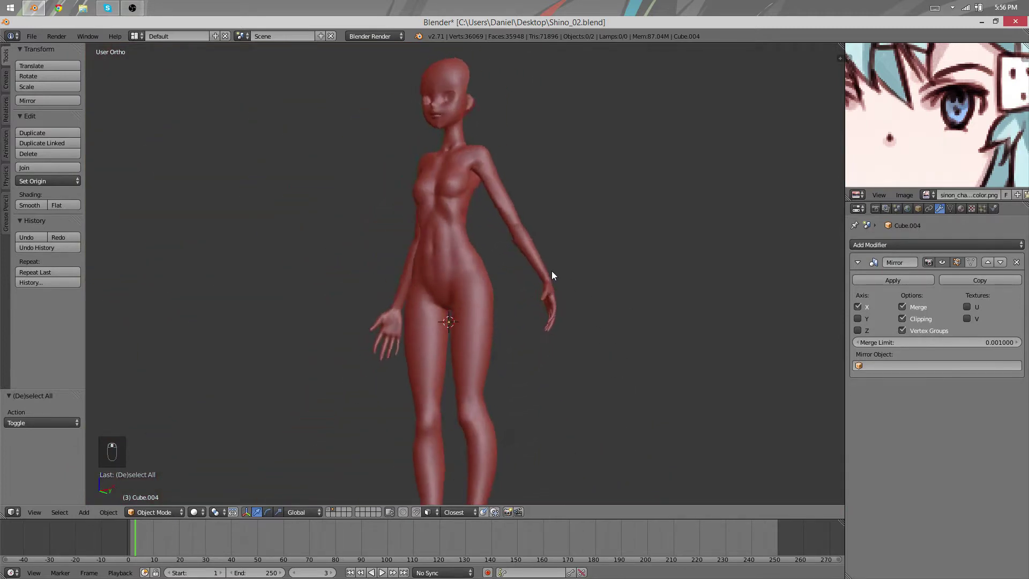
pyautogui.moveTo(500, 277); pyautogui.dragTo(490, 268)
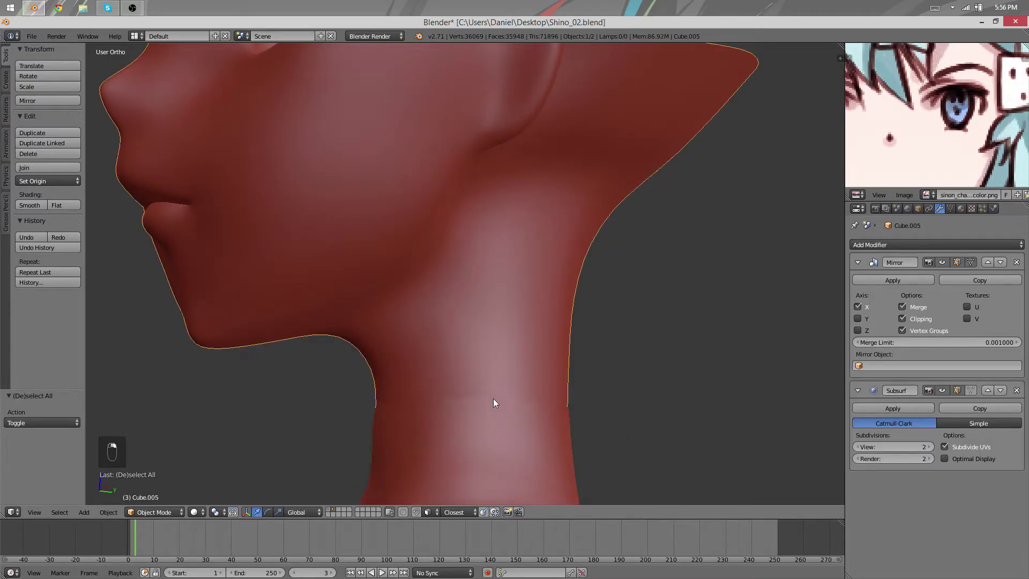
pyautogui.press('Tab')
pyautogui.middleClick(316, 322)
pyautogui.middleClick(478, 263)
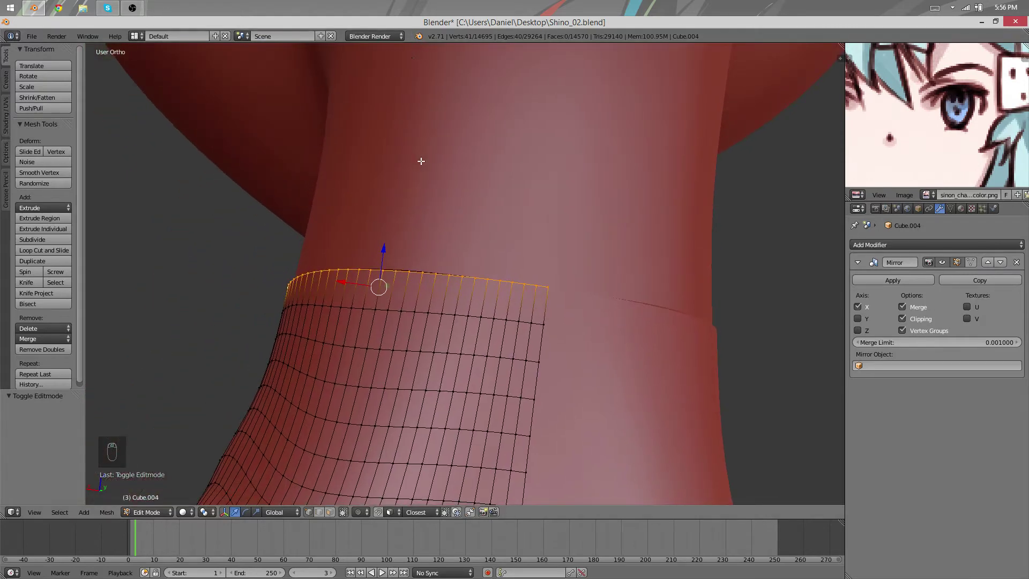
# Switch into the head mesh and edge-slide a couple of its lower neck vertices into shape.
pyautogui.press('Tab')
pyautogui.press('Tab')
pyautogui.click(397, 242)
pyautogui.moveTo(397, 240); pyautogui.dragTo(421, 266)
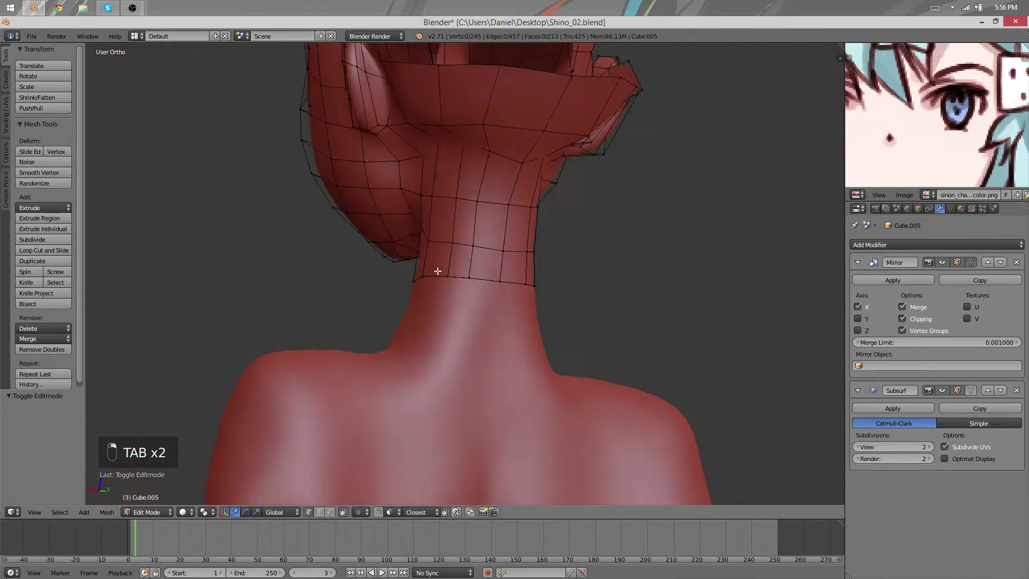
pyautogui.press('Tab')
pyautogui.press('Tab')
pyautogui.press('g')
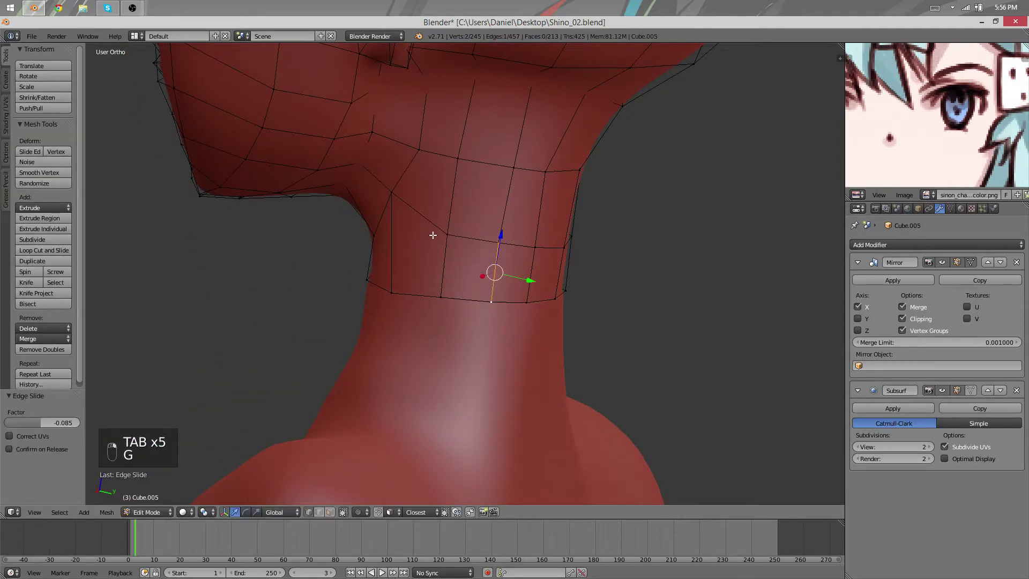
pyautogui.press('g')
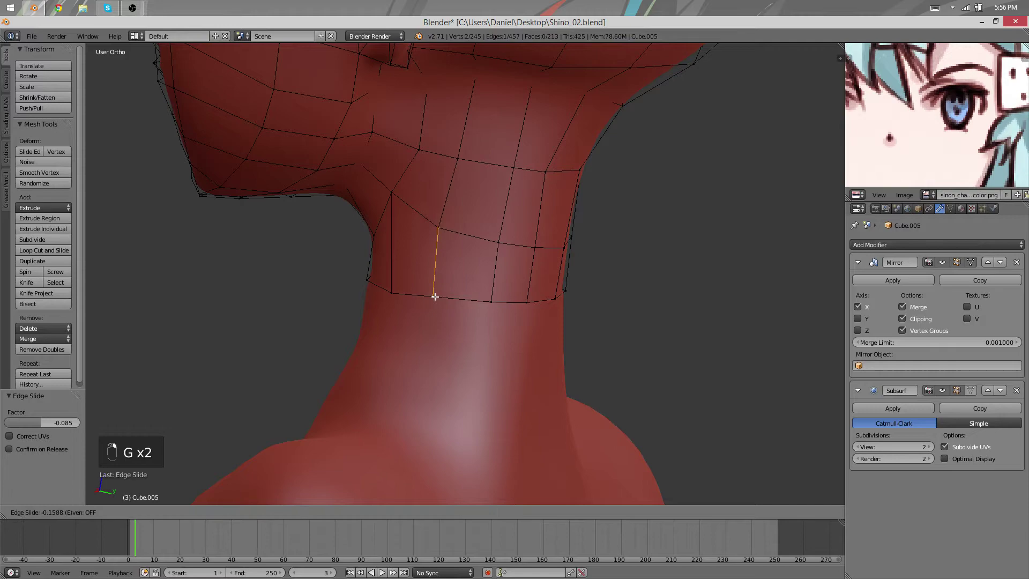
# Return to editing the body mesh, viewing its neck rim.
pyautogui.press('Tab')
pyautogui.press('Tab')
pyautogui.moveTo(421, 291); pyautogui.dragTo(435, 233)
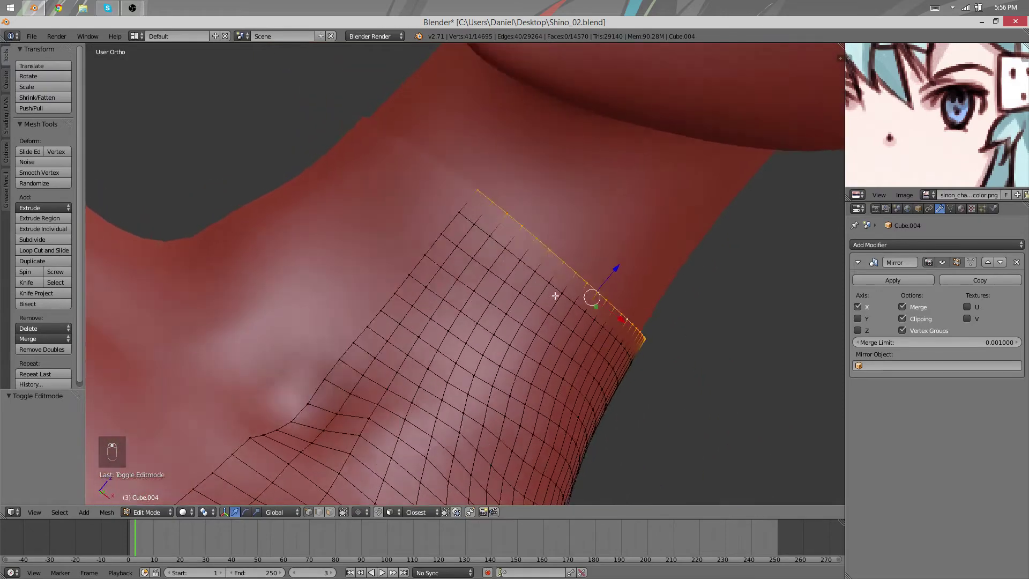
# Inspect the grid below the neck rim and delete the stray edge loop there.
pyautogui.middleClick(508, 247)
pyautogui.middleClick(471, 198)
pyautogui.moveTo(446, 194); pyautogui.dragTo(486, 257)
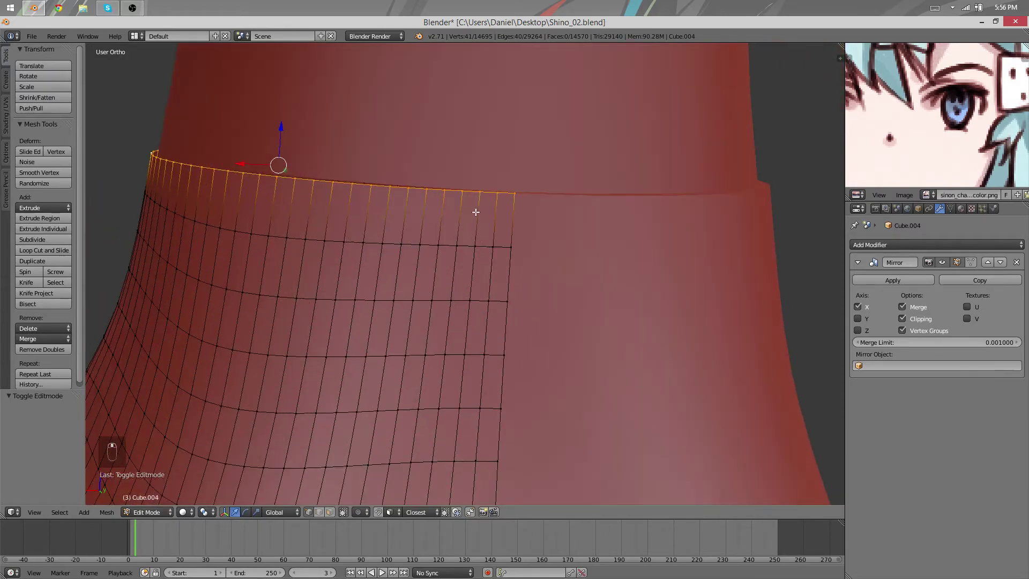
pyautogui.moveTo(458, 203); pyautogui.dragTo(390, 243)
pyautogui.middleClick(442, 236)
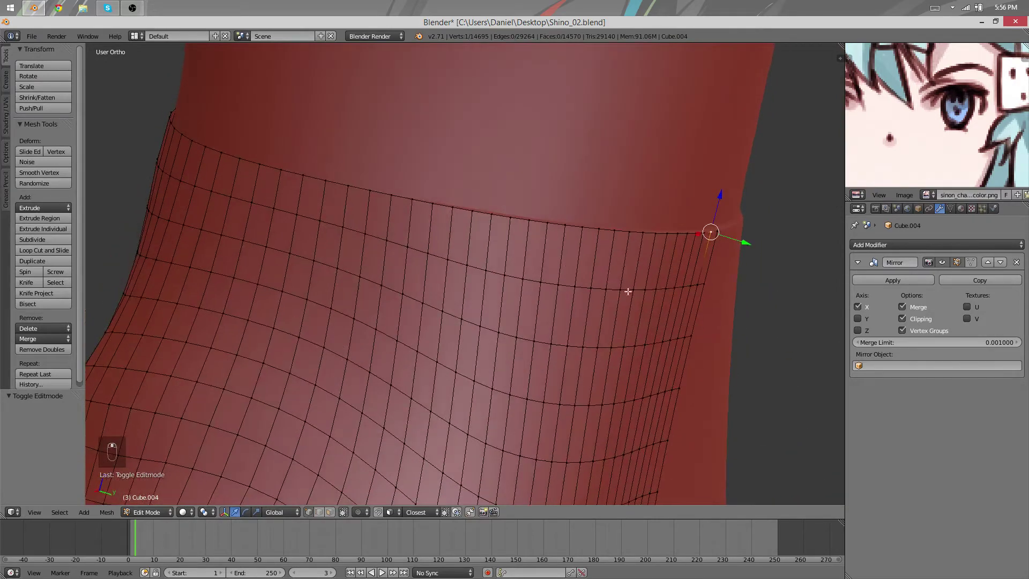
pyautogui.middleClick(212, 208)
pyautogui.middleClick(491, 239)
pyautogui.middleClick(477, 309)
pyautogui.moveTo(478, 308); pyautogui.dragTo(485, 303)
pyautogui.middleClick(503, 237)
pyautogui.moveTo(497, 245); pyautogui.dragTo(481, 246)
pyautogui.moveTo(480, 246); pyautogui.dragTo(472, 248)
pyautogui.middleClick(483, 233)
pyautogui.press('x')
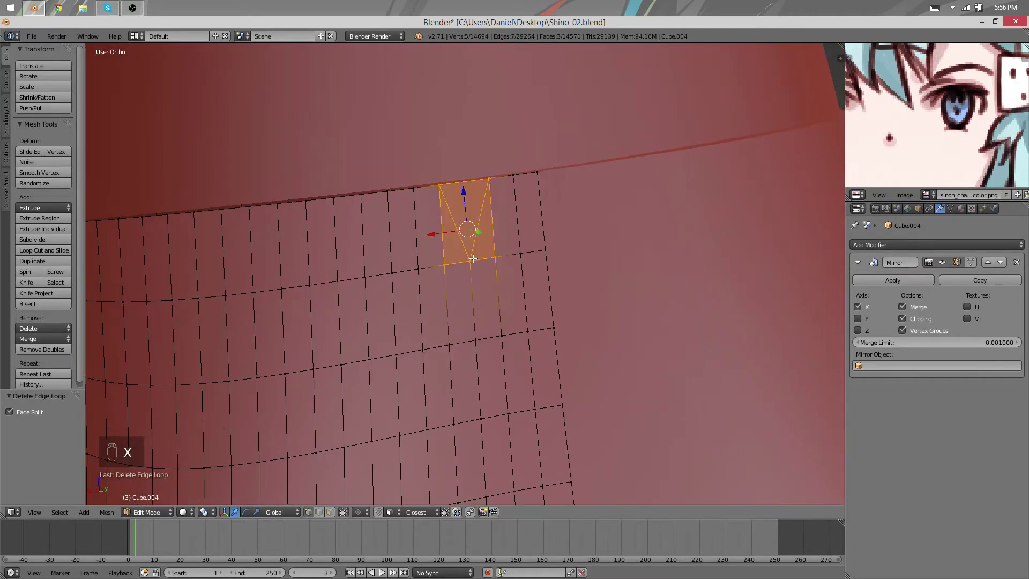
pyautogui.press('ctrl+z')
pyautogui.press('x')
pyautogui.press('a')
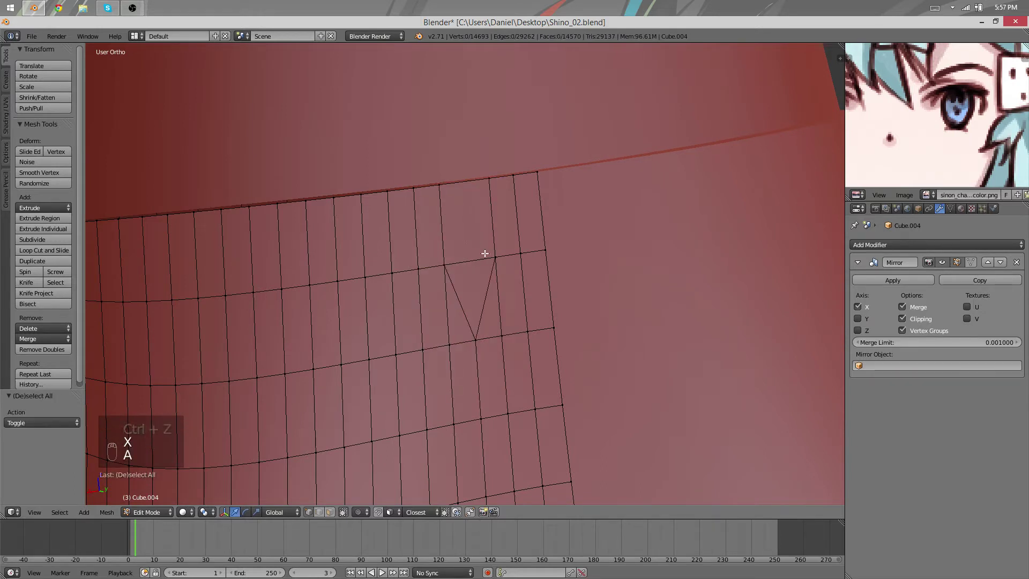
# Slide the leftover vertices and edges into cleaner, evenly spaced quads below the rim.
pyautogui.press('g')
pyautogui.press('g')
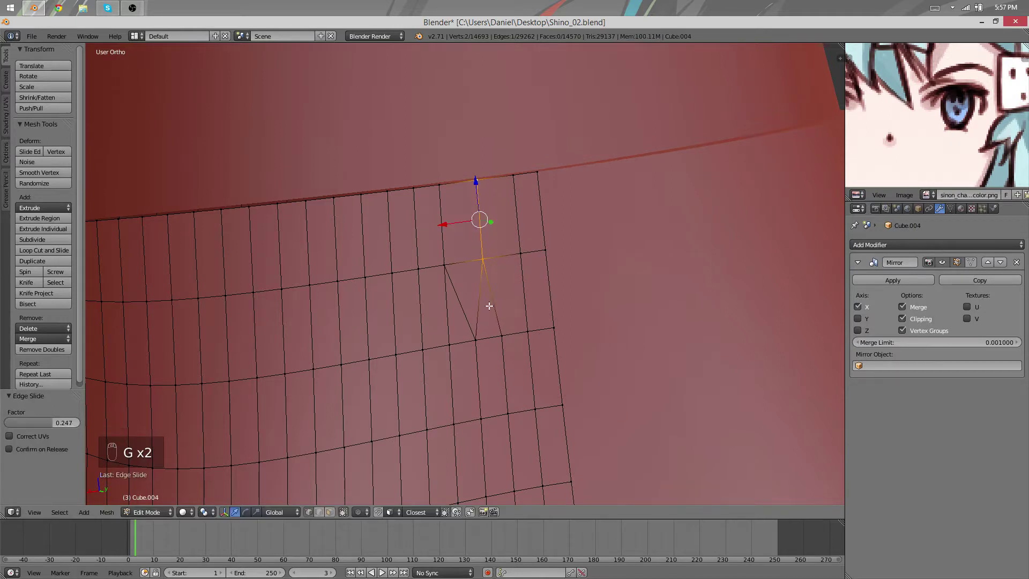
pyautogui.press('g')
pyautogui.press('ctrl+r')
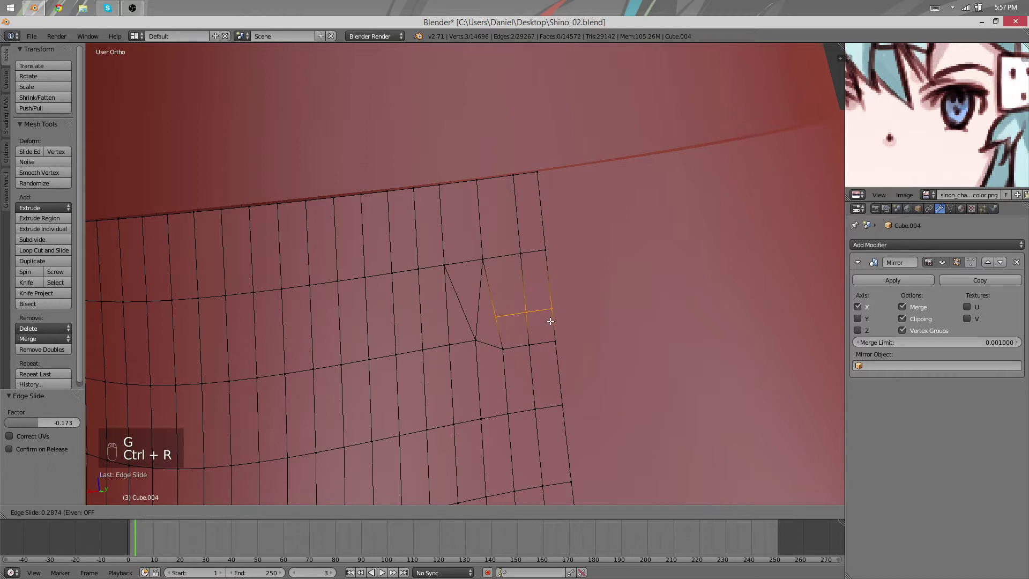
pyautogui.press('q')
pyautogui.press('q')
pyautogui.press('g')
pyautogui.press('g')
pyautogui.press('g')
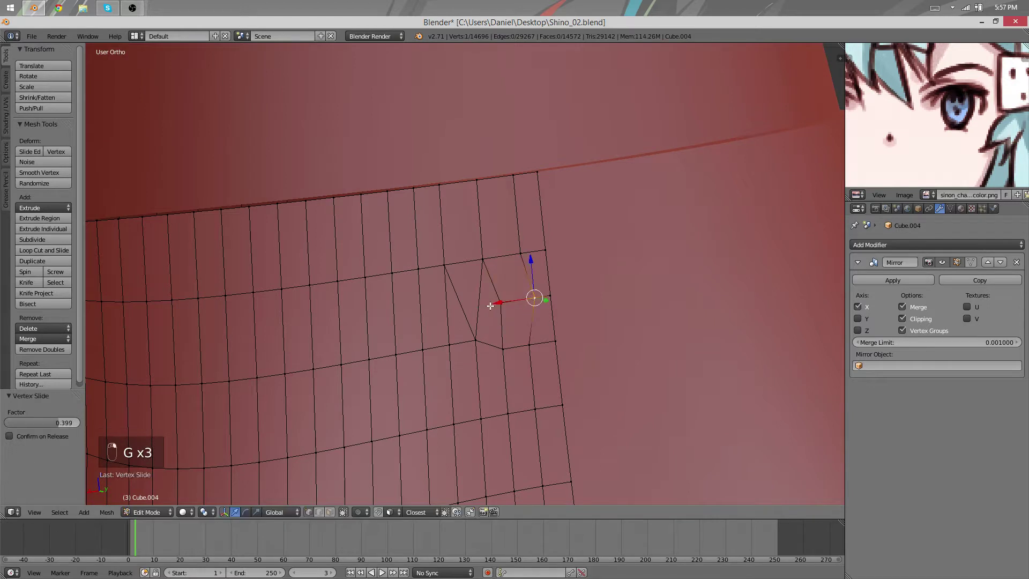
pyautogui.press('g')
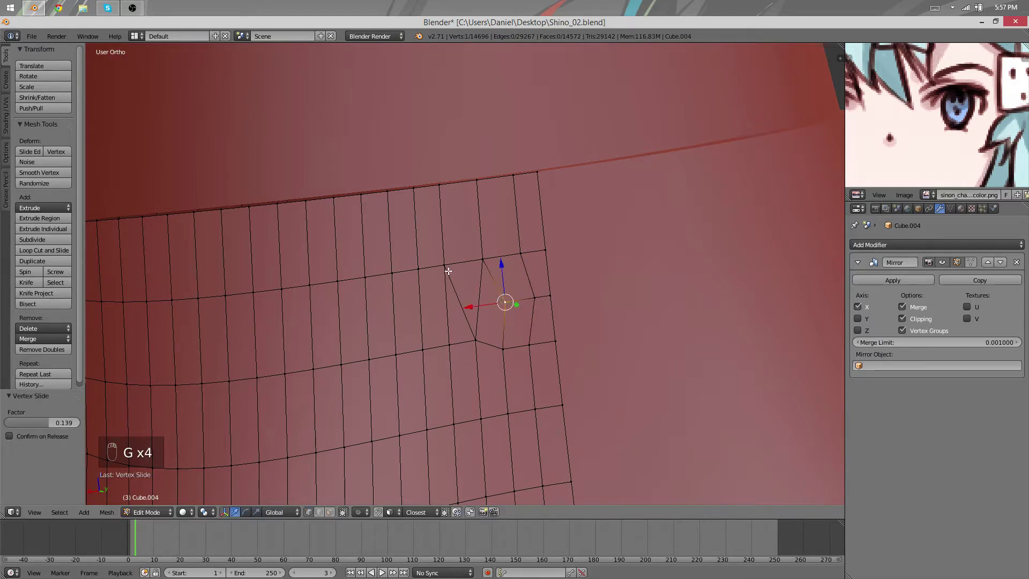
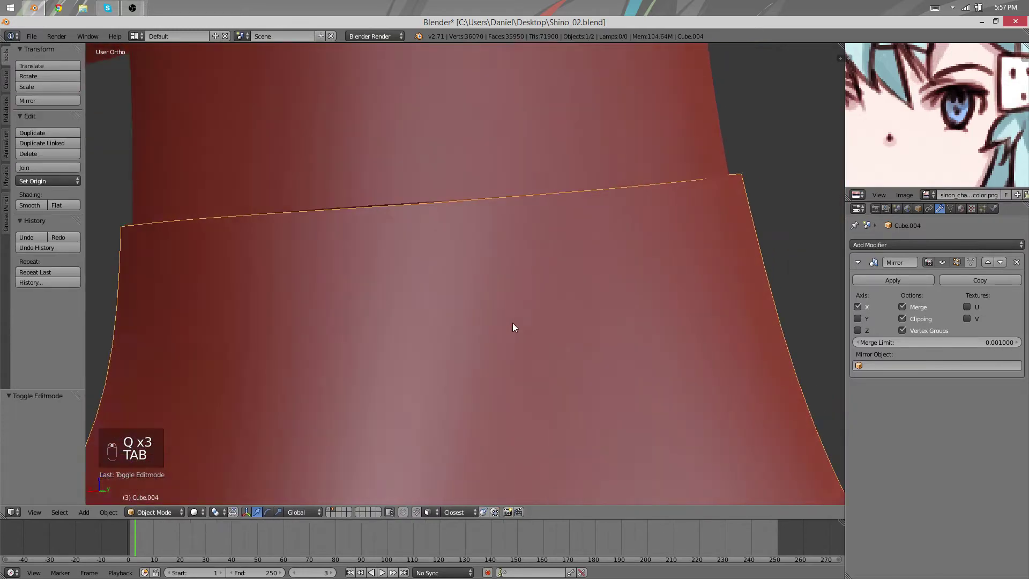
# Nudge the body's neck rim vertices toward the head's seam and leave Edit Mode.
pyautogui.press('Tab')
pyautogui.press('a')
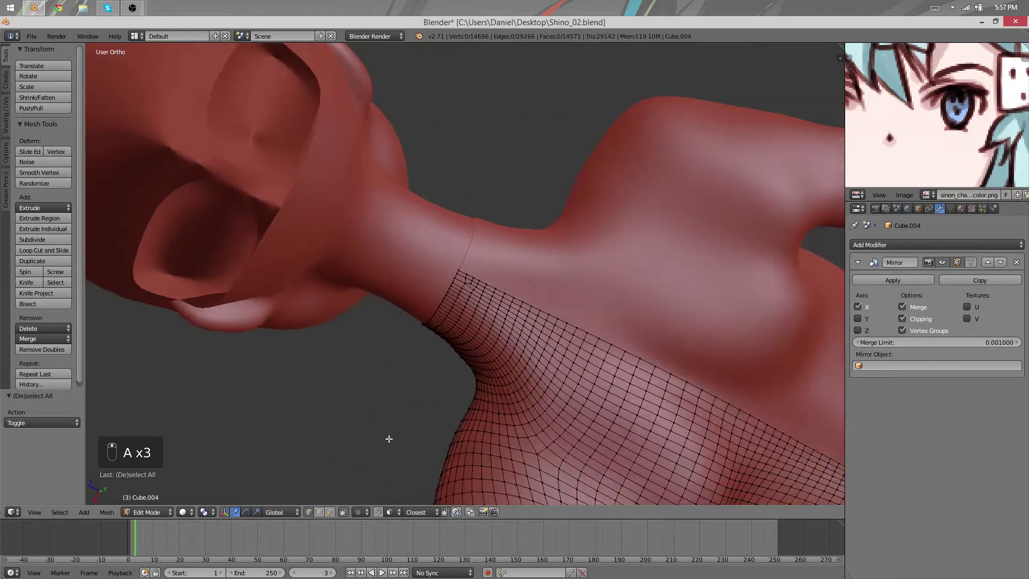
pyautogui.press('g')
pyautogui.press('g')
pyautogui.press('Tab')
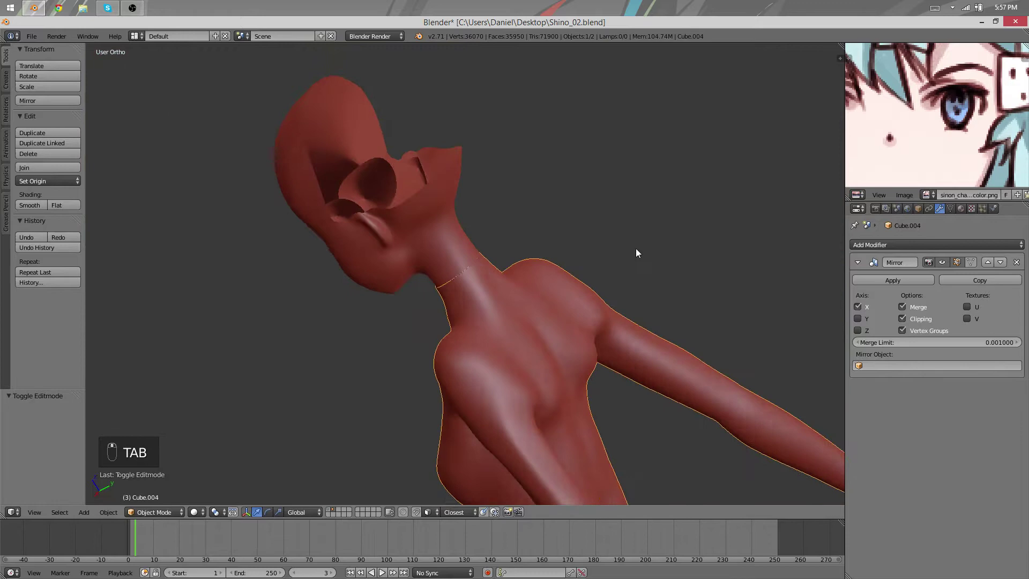
# Check the body mesh with nothing selected, then switch to editing the head mesh.
pyautogui.press('a')
pyautogui.press('a')
pyautogui.press('Tab')
pyautogui.press('a')
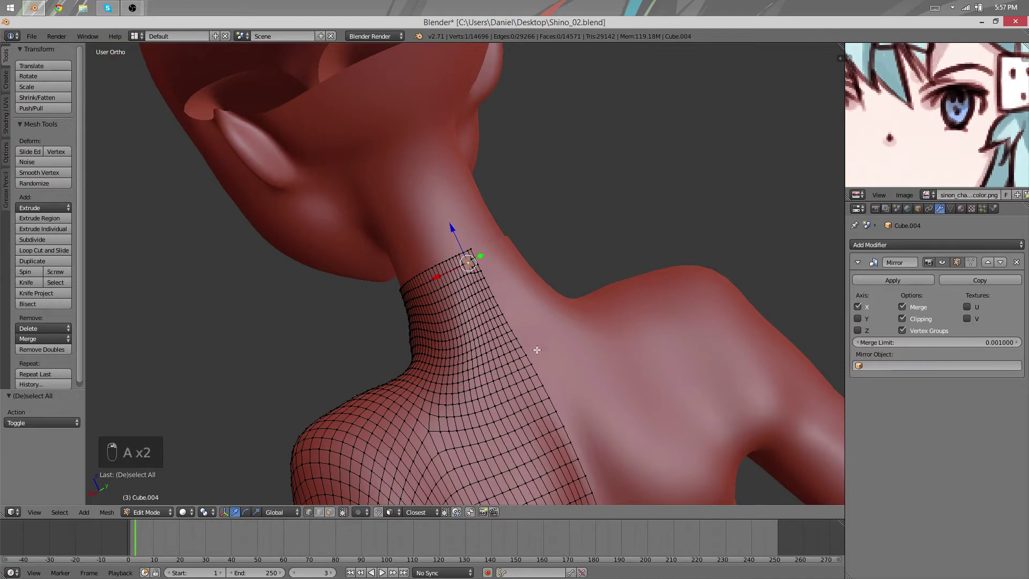
pyautogui.press('Tab')
pyautogui.press('Tab')
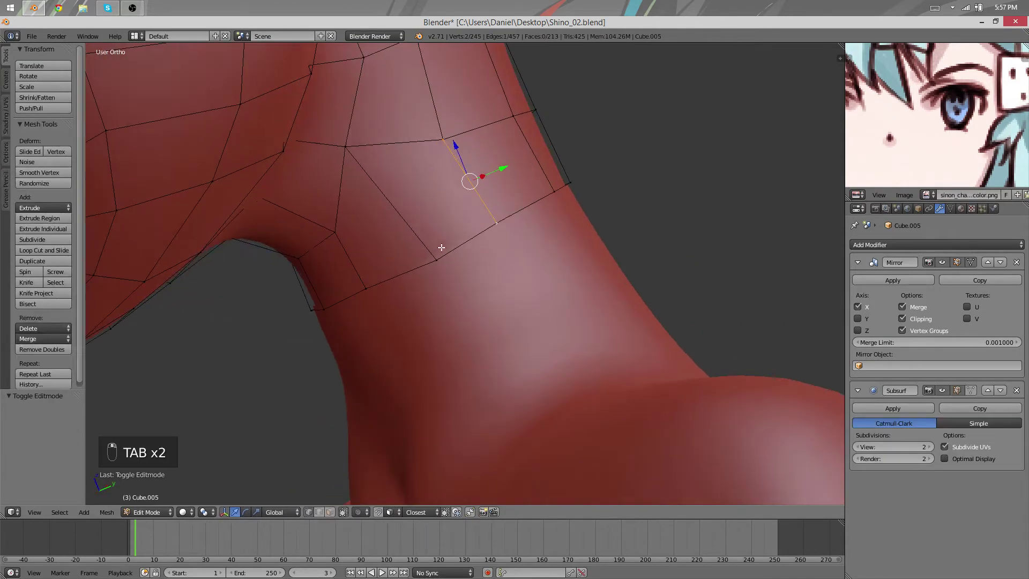
# Scale the head's bottom neck ring down slightly (0.99).
pyautogui.press('g')
pyautogui.press('a')
pyautogui.press('s')
pyautogui.press('g')
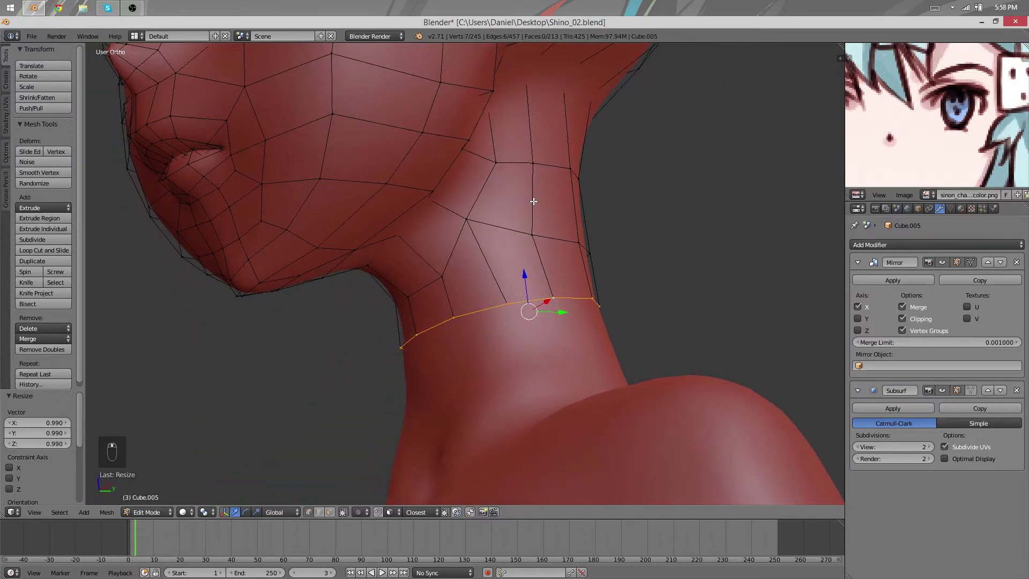
pyautogui.moveTo(478, 280); pyautogui.dragTo(563, 256)
# Edge-slide individual neck vertices and side edges, including one under the jaw, to reshape the collar.
pyautogui.press('g')
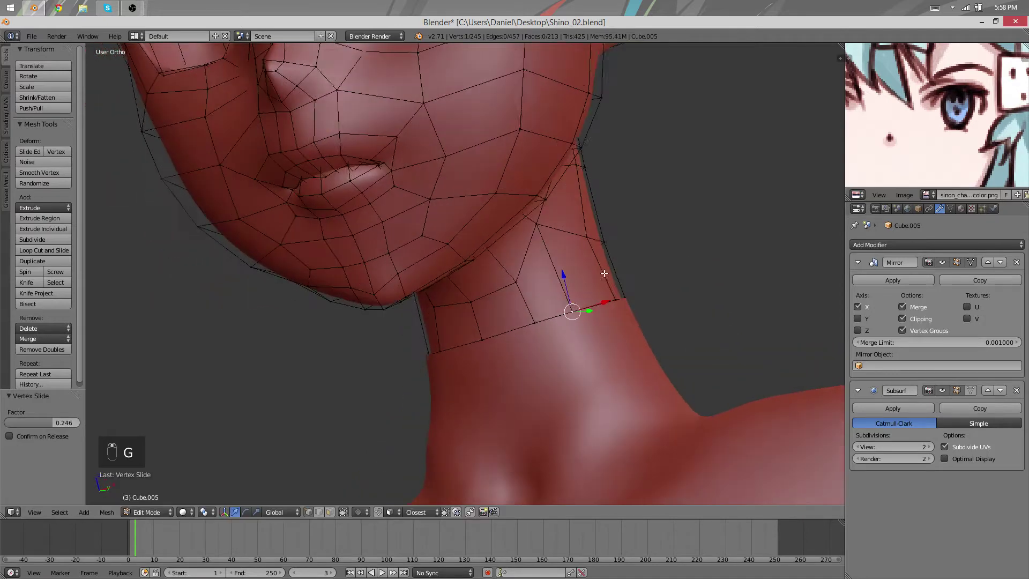
pyautogui.moveTo(542, 319); pyautogui.dragTo(526, 314)
pyautogui.press('g')
pyautogui.press('g')
pyautogui.press('g')
pyautogui.press('g')
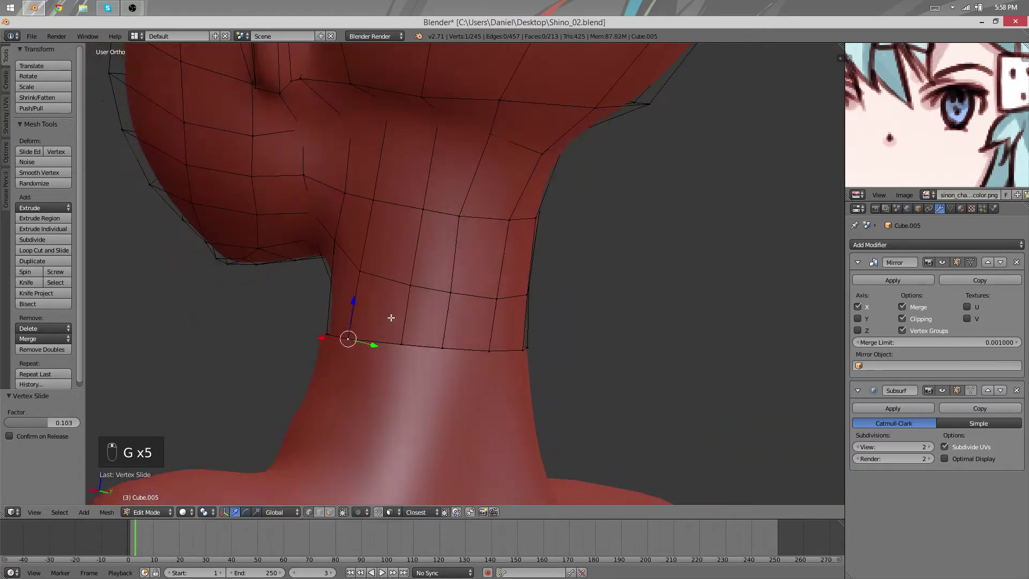
pyautogui.press('g')
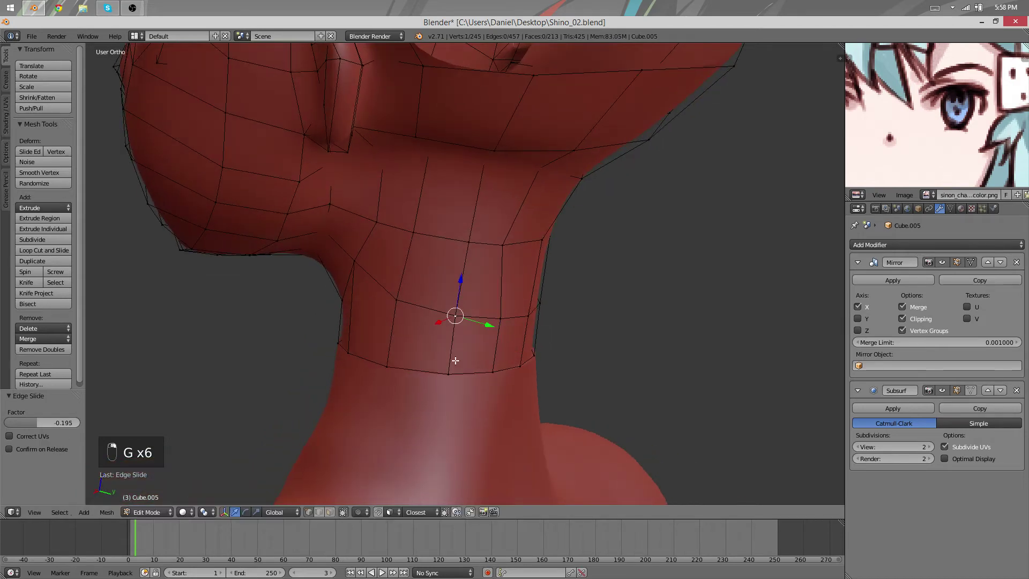
pyautogui.press('g')
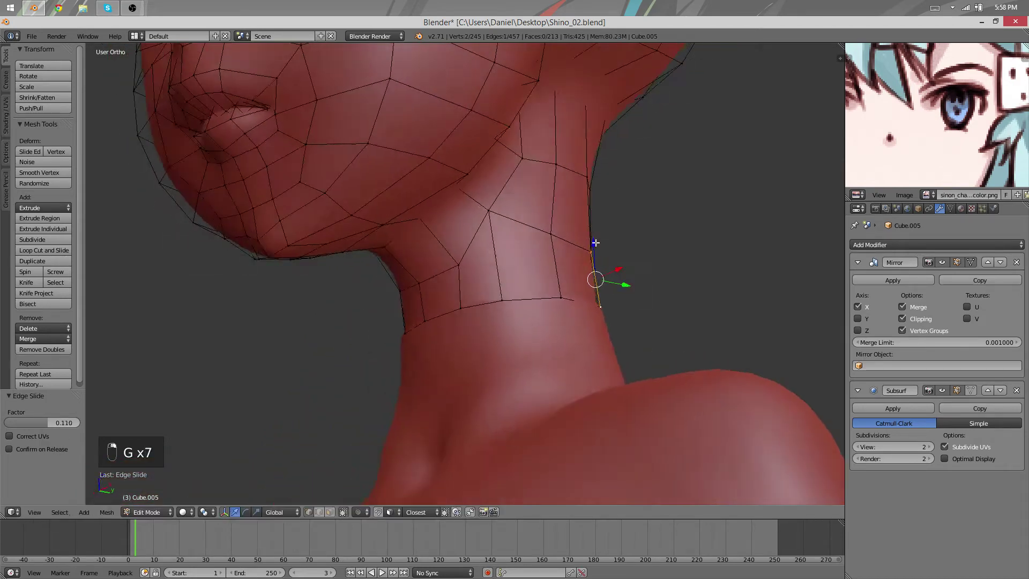
pyautogui.press('g')
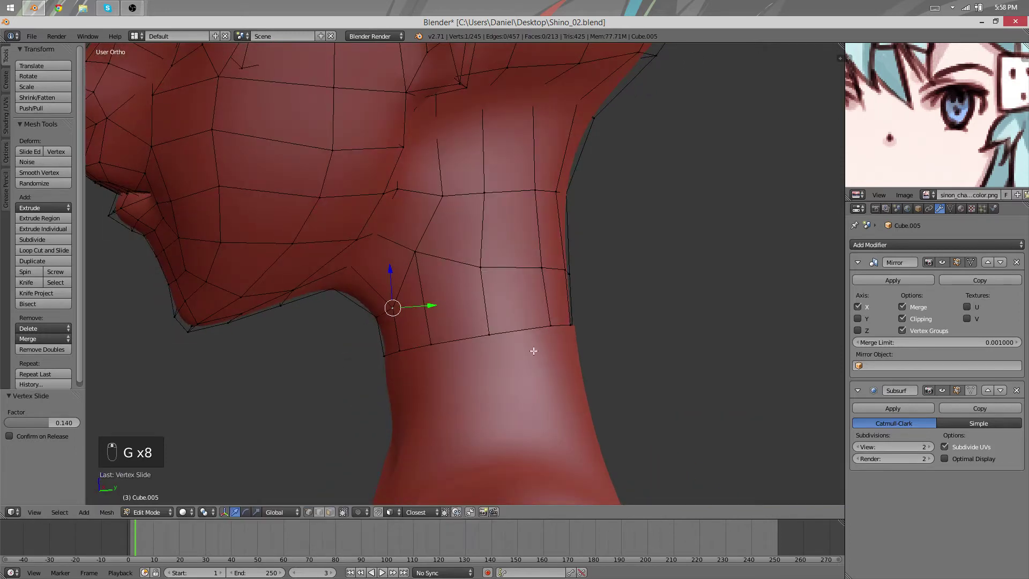
# Knife-cut new edges through the side neck faces and slide the loop into a smoother line.
pyautogui.press('k')
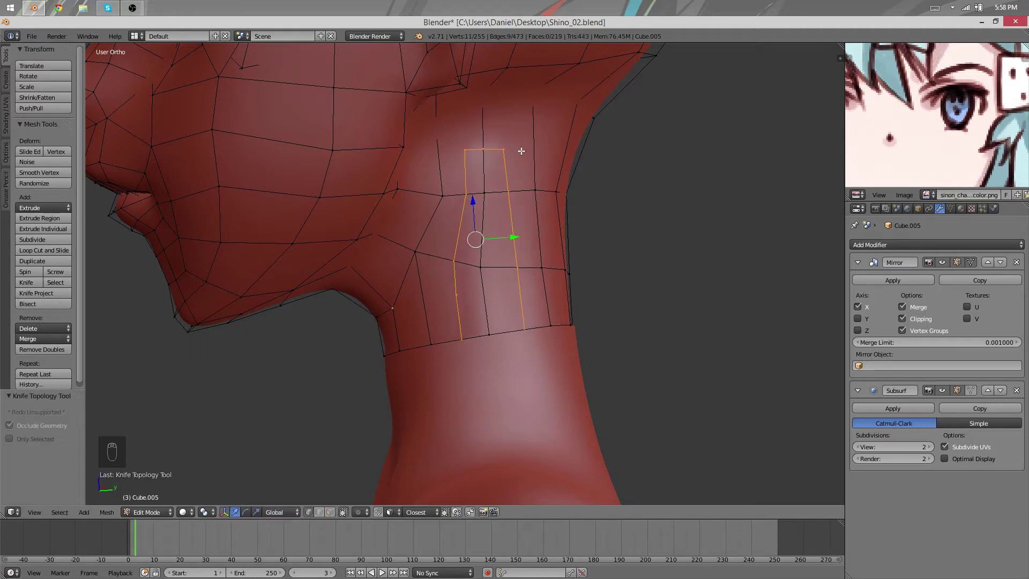
pyautogui.press('k')
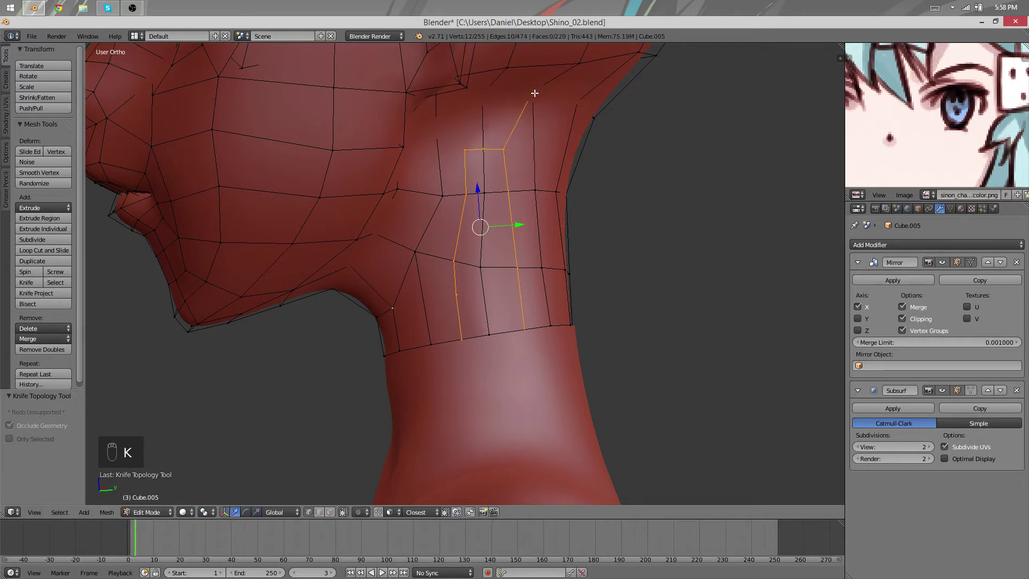
pyautogui.press('k')
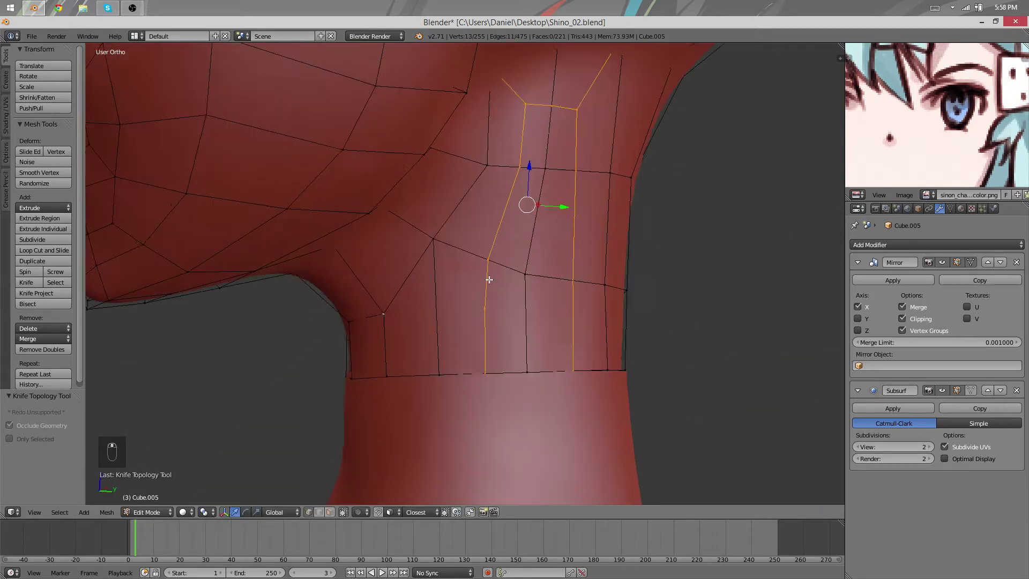
pyautogui.press('z')
pyautogui.moveTo(576, 132); pyautogui.dragTo(496, 266)
# Box-select the neck faces, undoing a couple of stray operations.
pyautogui.press('b')
pyautogui.press('z')
pyautogui.press('q')
pyautogui.press('ctrl+z')
pyautogui.press('q')
pyautogui.press('ctrl+z')
# Delete the selected block of side-neck faces and refill the gap with two new faces.
pyautogui.press('q')
pyautogui.press('a')
pyautogui.press('b')
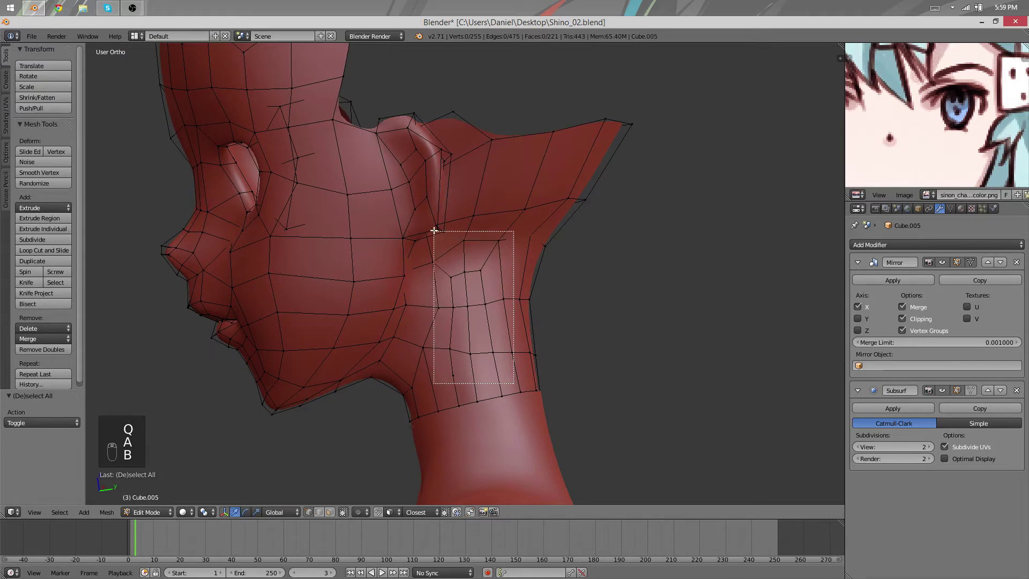
pyautogui.press('b')
pyautogui.press('q')
pyautogui.press('Tab')
pyautogui.press('Tab')
pyautogui.press('q')
pyautogui.press('x')
pyautogui.press('a')
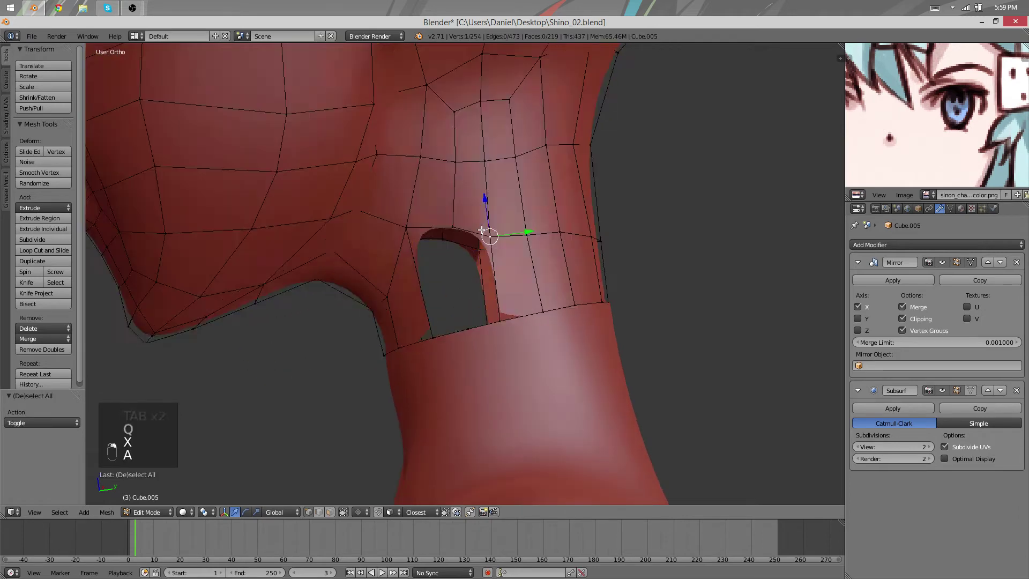
pyautogui.press('f')
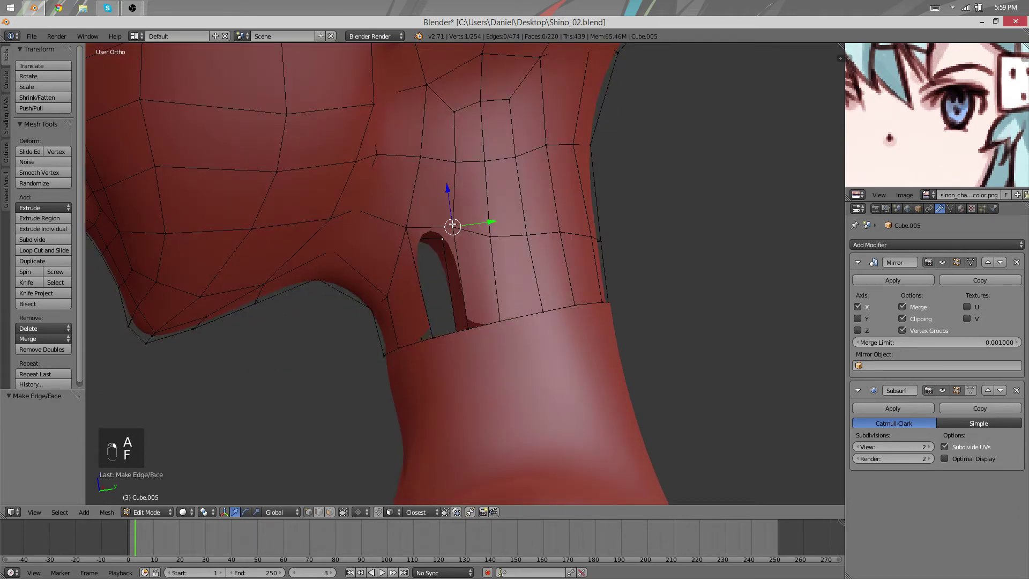
pyautogui.press('f')
# Nudge the rebuilt neck vertices and move rim vertices along the neck surface, checking in Object Mode between edits.
pyautogui.press('Tab')
pyautogui.press('Tab')
pyautogui.press('a')
pyautogui.press('-')
pyautogui.press('g')
pyautogui.press('g')
pyautogui.press('g')
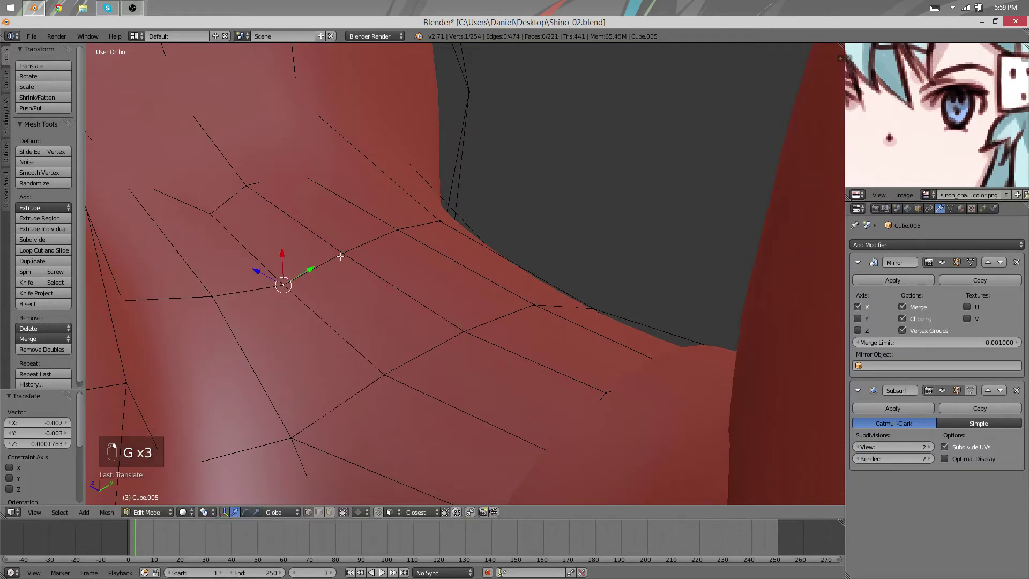
pyautogui.press('g')
pyautogui.press('Tab')
pyautogui.press('Tab')
pyautogui.press('g')
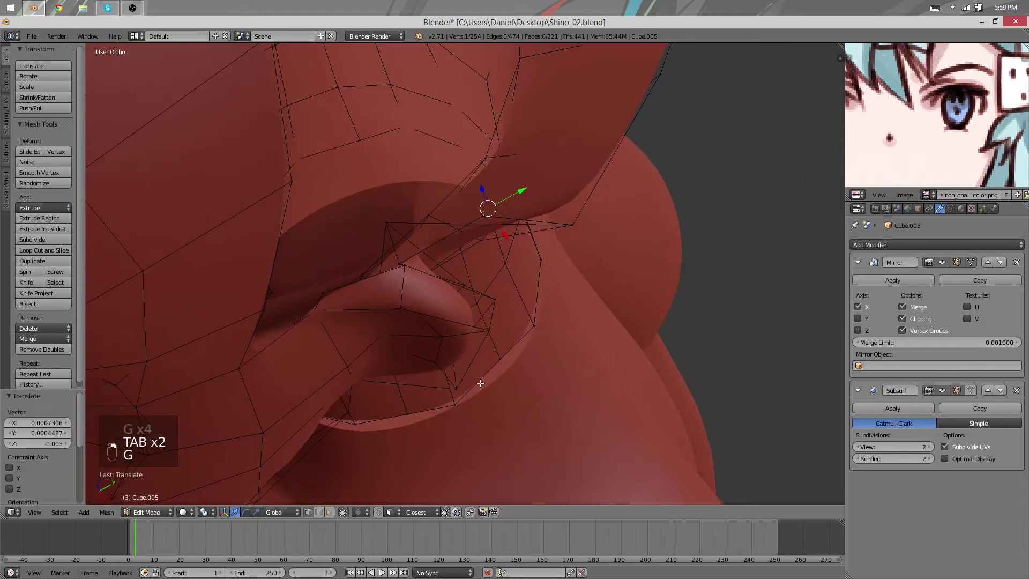
pyautogui.press('g')
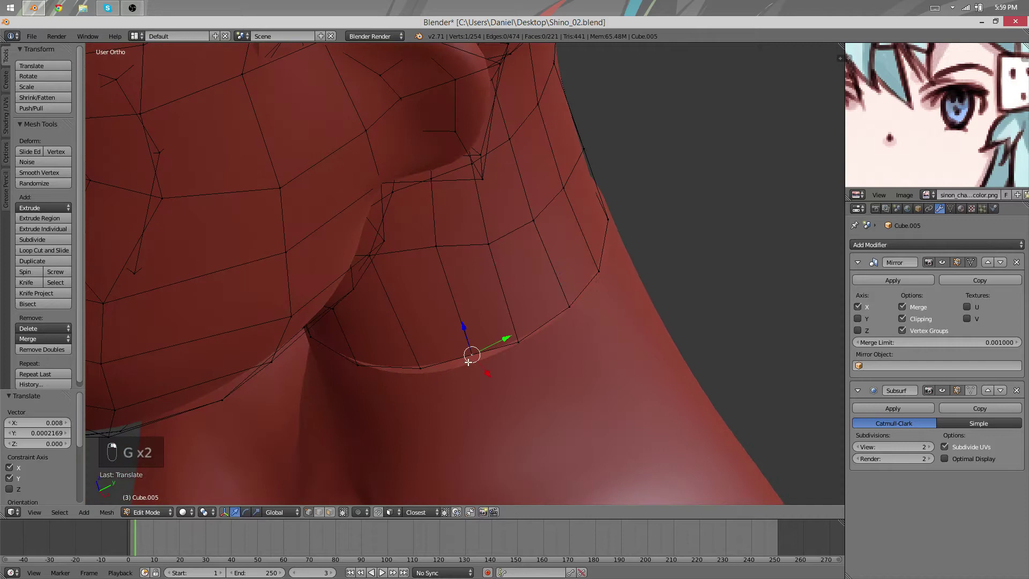
pyautogui.press('g')
# Fine-tune vertices along the lower neck seam and under the jaw, then exit to view the smooth head.
pyautogui.press('Tab')
pyautogui.press('Tab')
pyautogui.press('g')
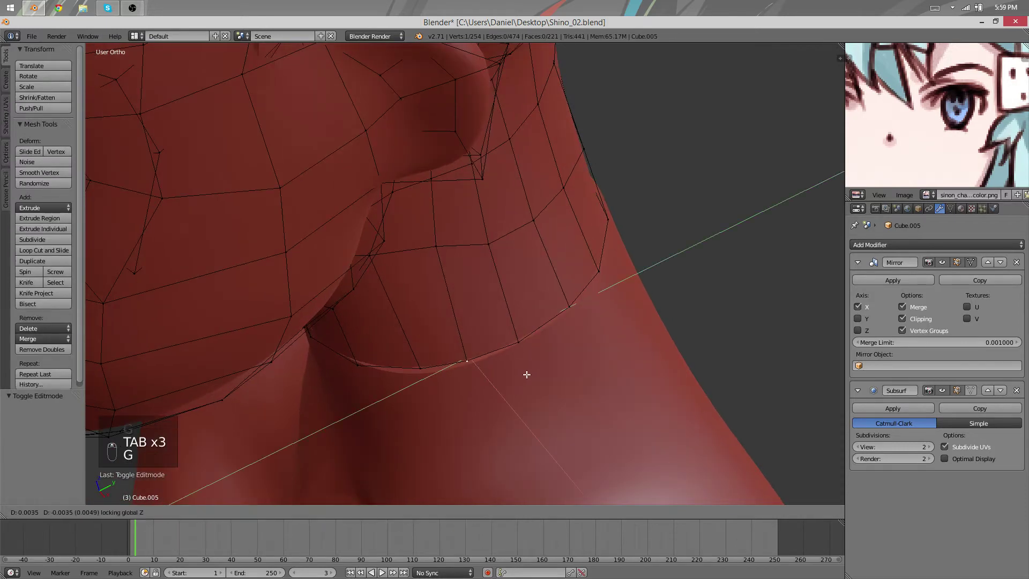
pyautogui.press('Tab')
pyautogui.press('Tab')
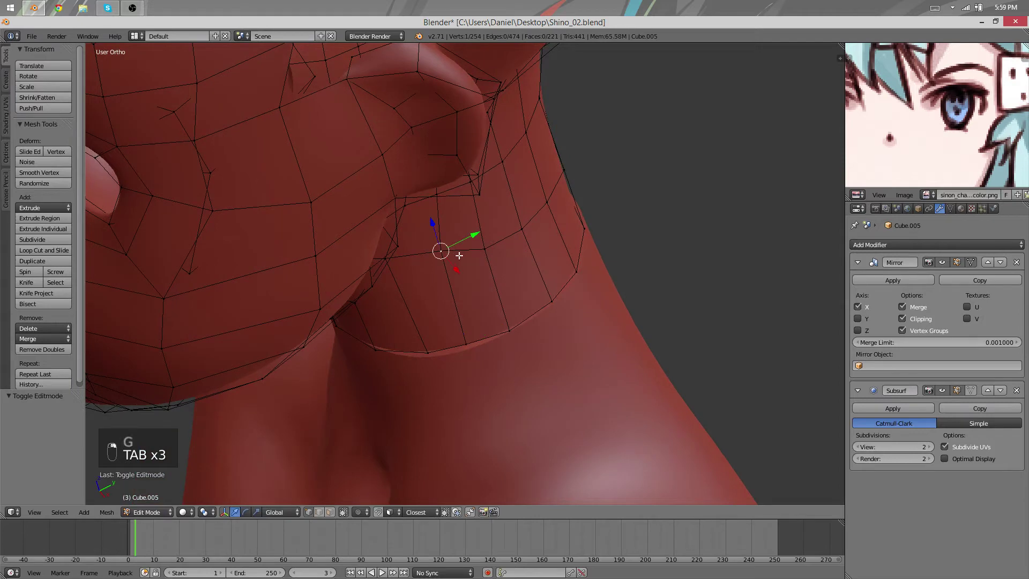
pyautogui.press('g')
pyautogui.press('g')
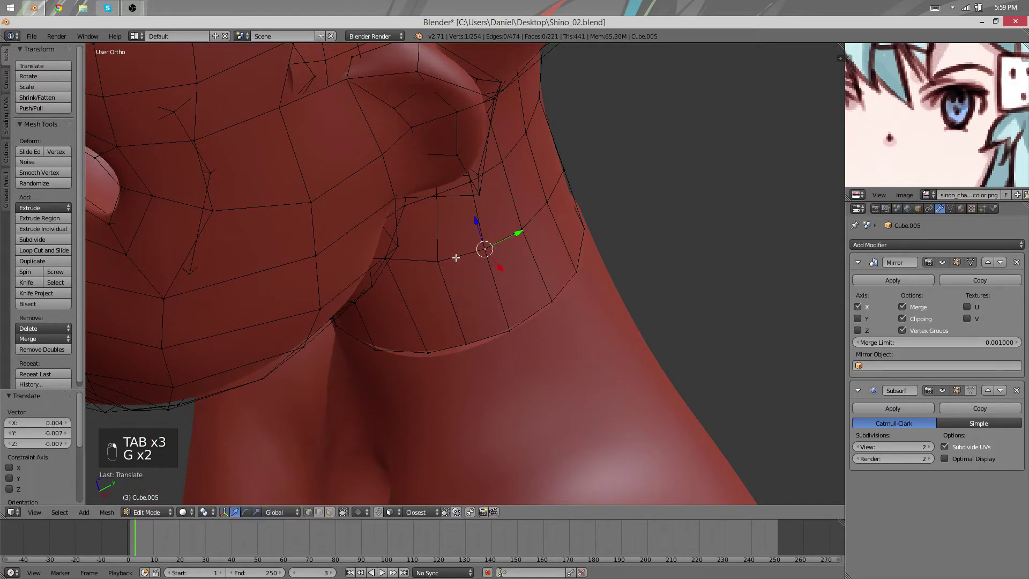
pyautogui.press('g')
pyautogui.press('g')
pyautogui.press('Tab')
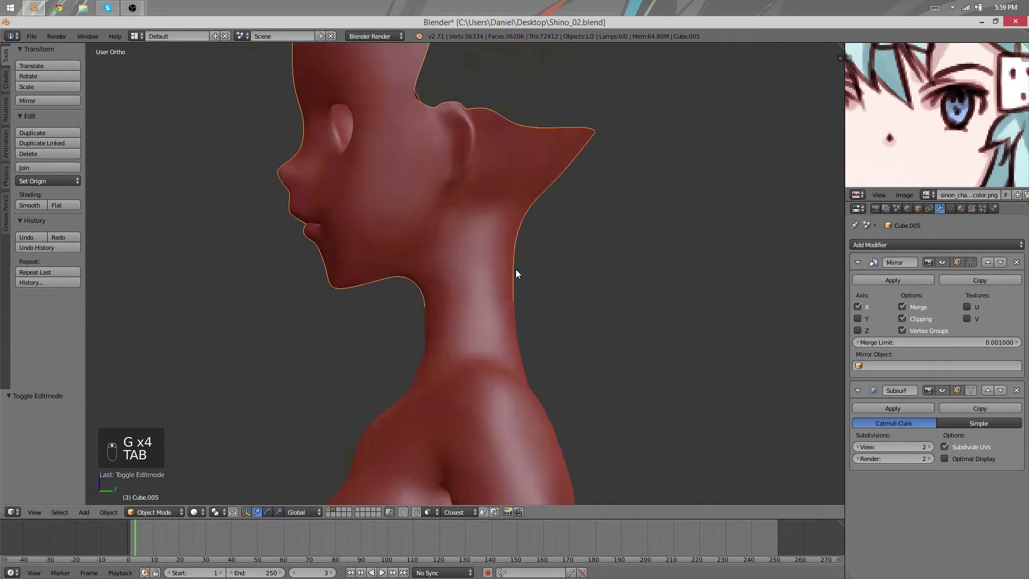
pyautogui.press('Tab')
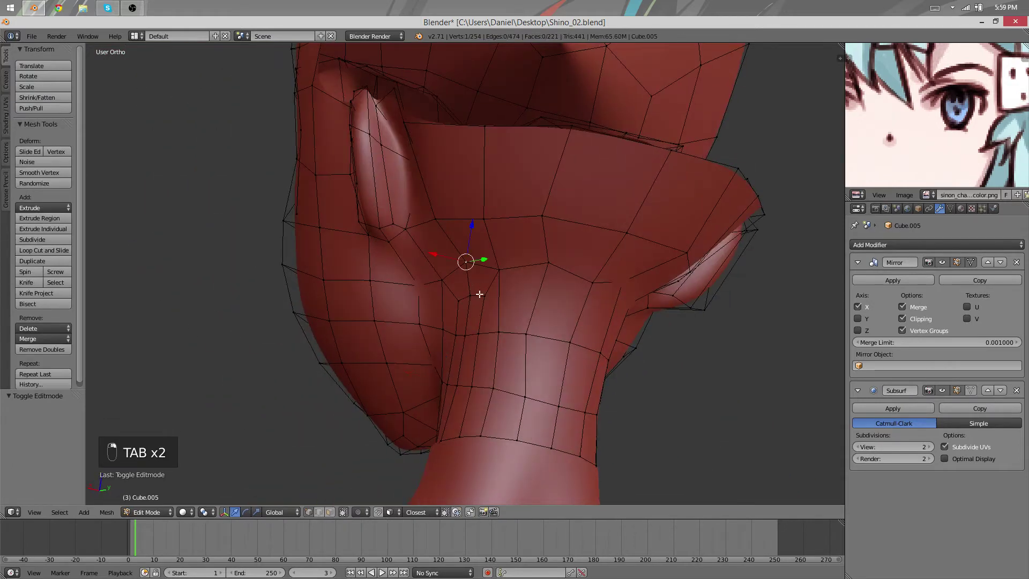
pyautogui.press('q')
pyautogui.press('g')
pyautogui.moveTo(481, 299); pyautogui.dragTo(636, 341)
pyautogui.press('g')
pyautogui.press('Tab')
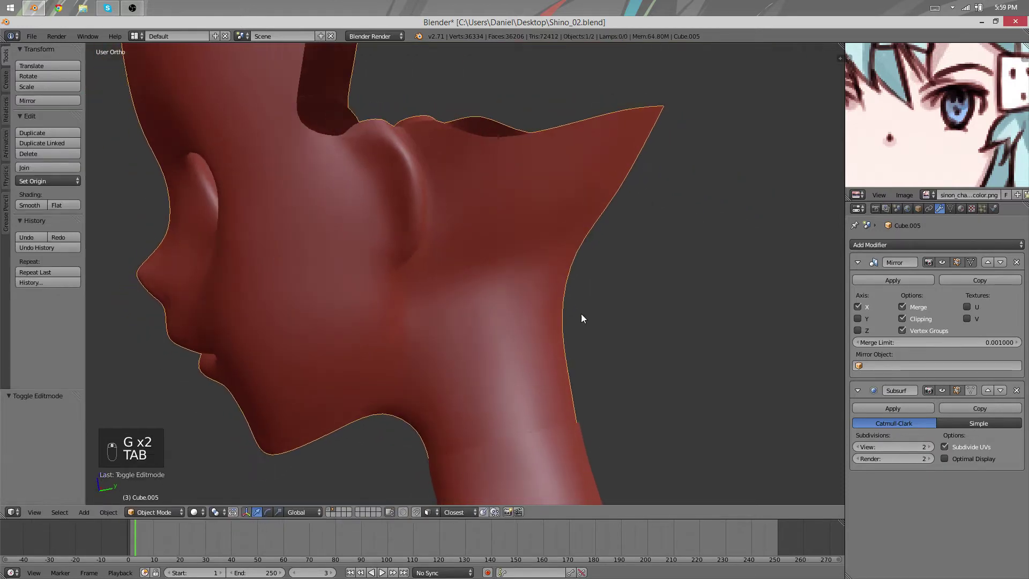
pyautogui.press('Tab')
pyautogui.press('Tab')
pyautogui.press('Tab')
pyautogui.press('g')
pyautogui.press('g')
pyautogui.press('a')
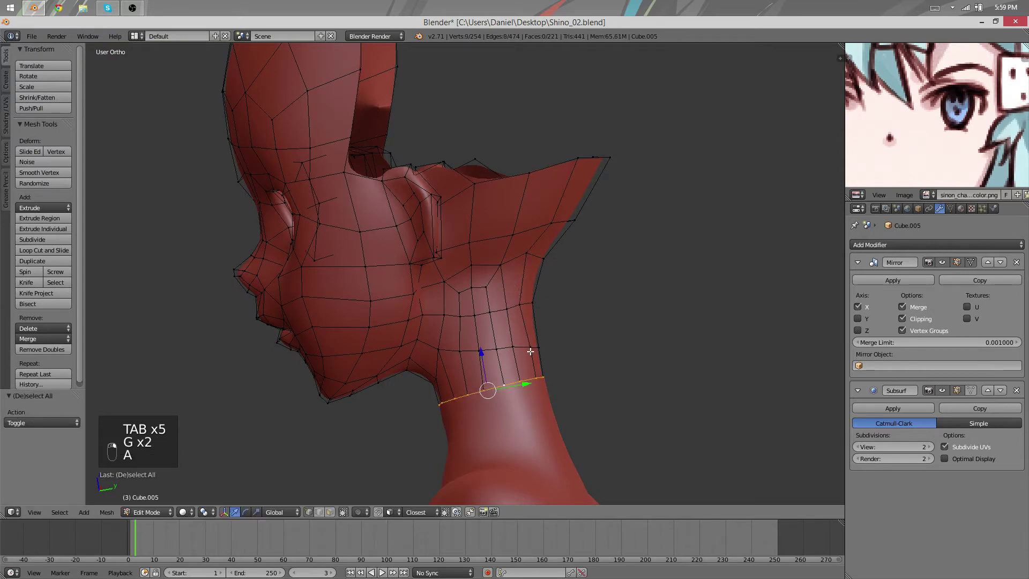
# Loop-cut vertical loops across the back of the neck, slide them into place and check the smooth result.
pyautogui.press('g')
pyautogui.press('ctrl+r')
pyautogui.press('g')
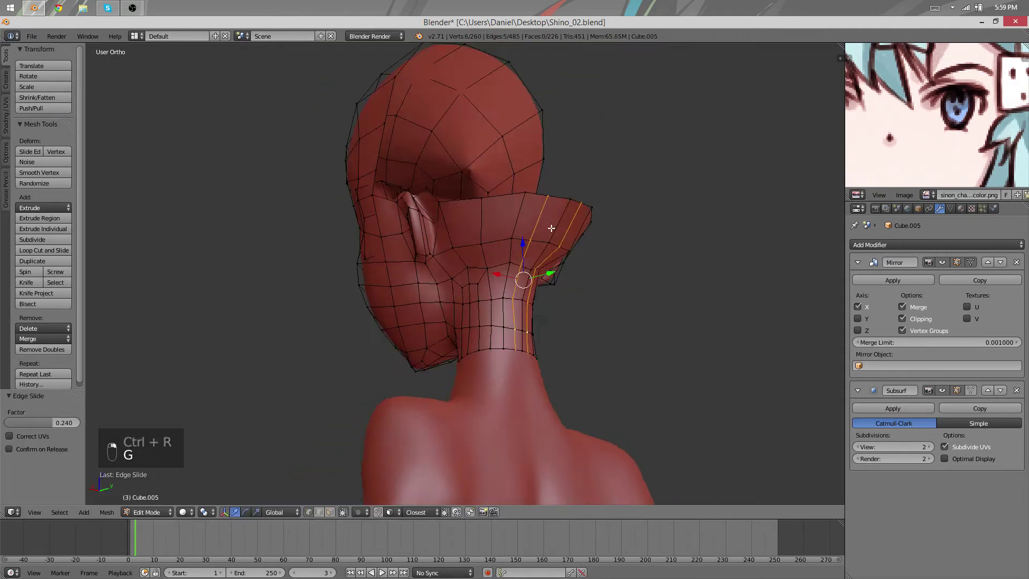
pyautogui.moveTo(579, 288); pyautogui.dragTo(547, 237)
pyautogui.press('g')
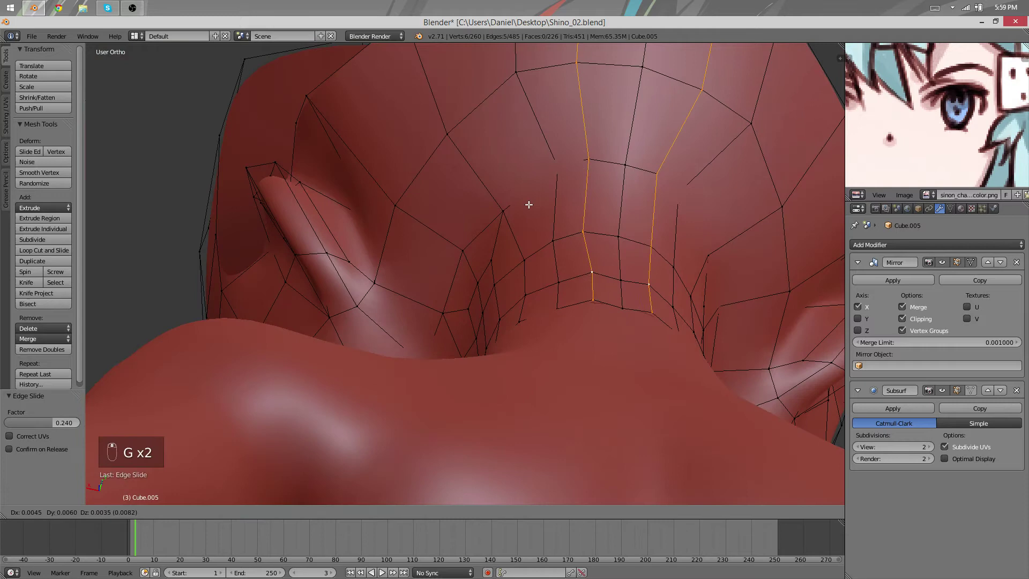
pyautogui.press('g')
pyautogui.press('Tab')
pyautogui.press('a')
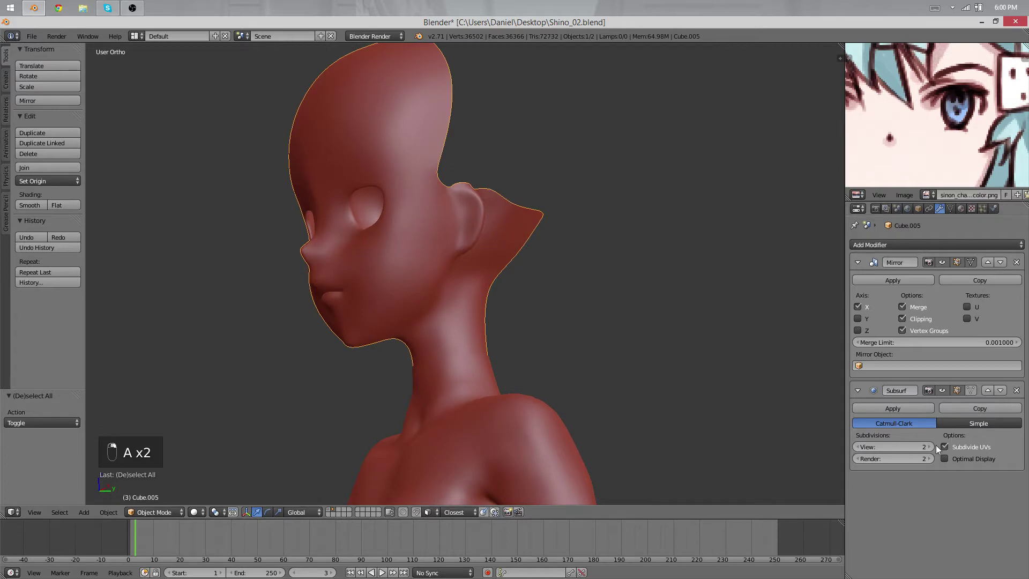
# Switch to the layer with the dense subdivided head and enter Edit Mode facing it from the front.
pyautogui.moveTo(909, 411); pyautogui.dragTo(490, 229)
pyautogui.press('ctrl+z')
pyautogui.press('1')
pyautogui.press('2')
pyautogui.press('g')
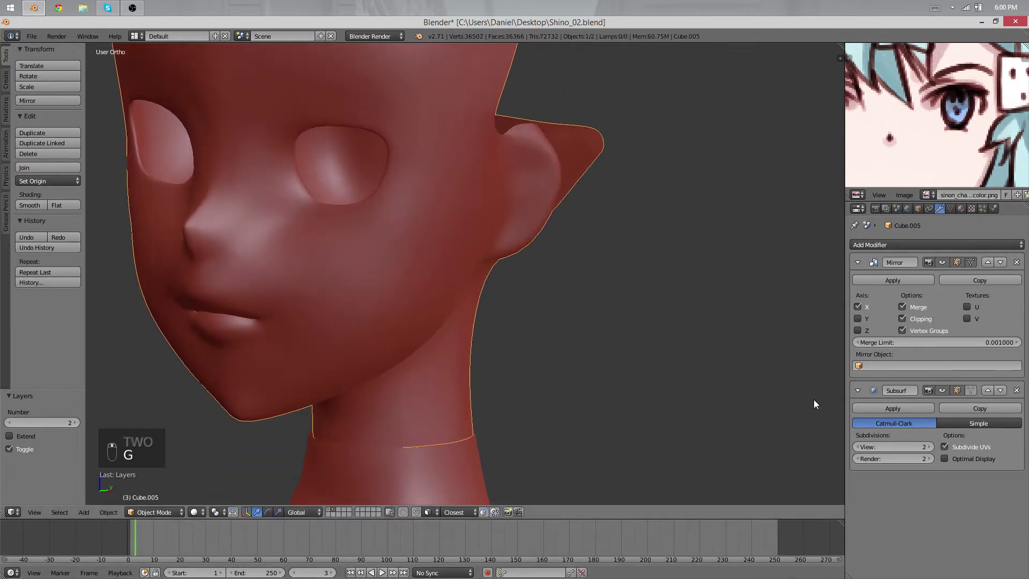
pyautogui.moveTo(890, 281); pyautogui.dragTo(458, 377)
pyautogui.middleClick(452, 408)
pyautogui.press('Tab')
# Select the head's centre edge loop and the region of faces it bounds on one side.
pyautogui.press('z')
pyautogui.press('z')
pyautogui.press('a')
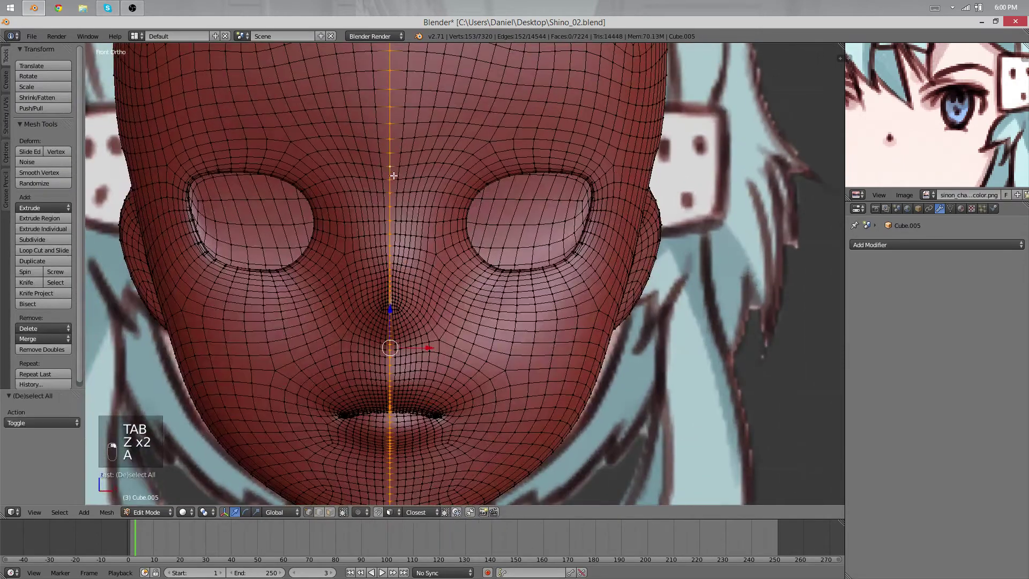
pyautogui.press('ctrl+e')
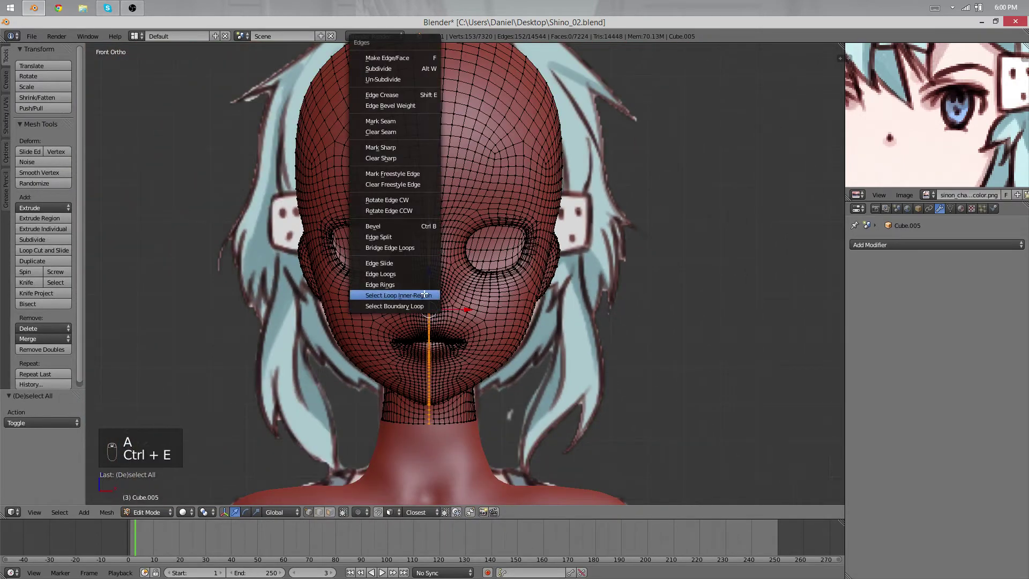
pyautogui.press('x')
pyautogui.moveTo(514, 309); pyautogui.dragTo(483, 297)
pyautogui.press('ctrl+z')
pyautogui.moveTo(394, 432); pyautogui.dragTo(506, 399)
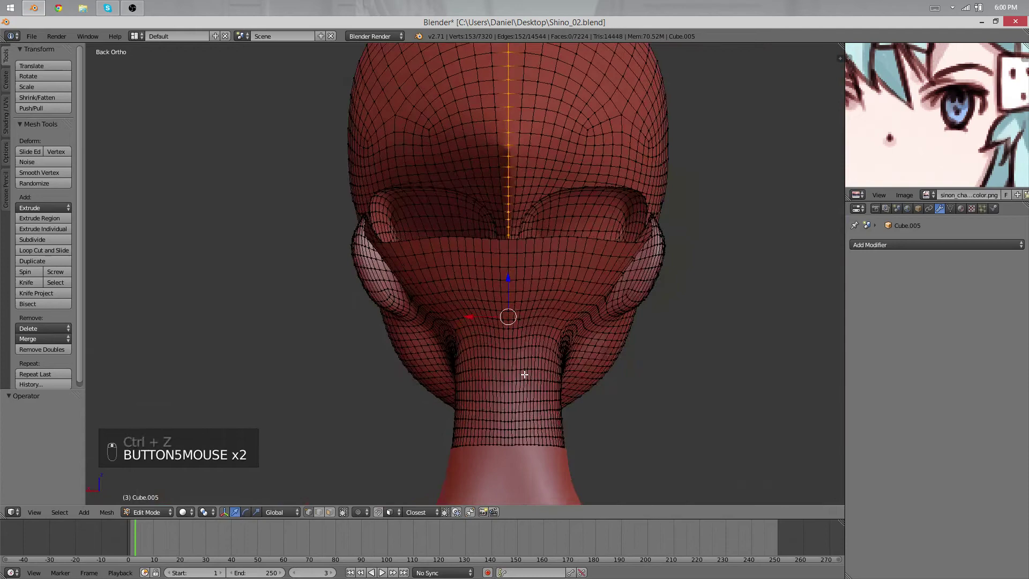
# Delete that half of the head's faces and return to object mode.
pyautogui.press('ctrl+e')
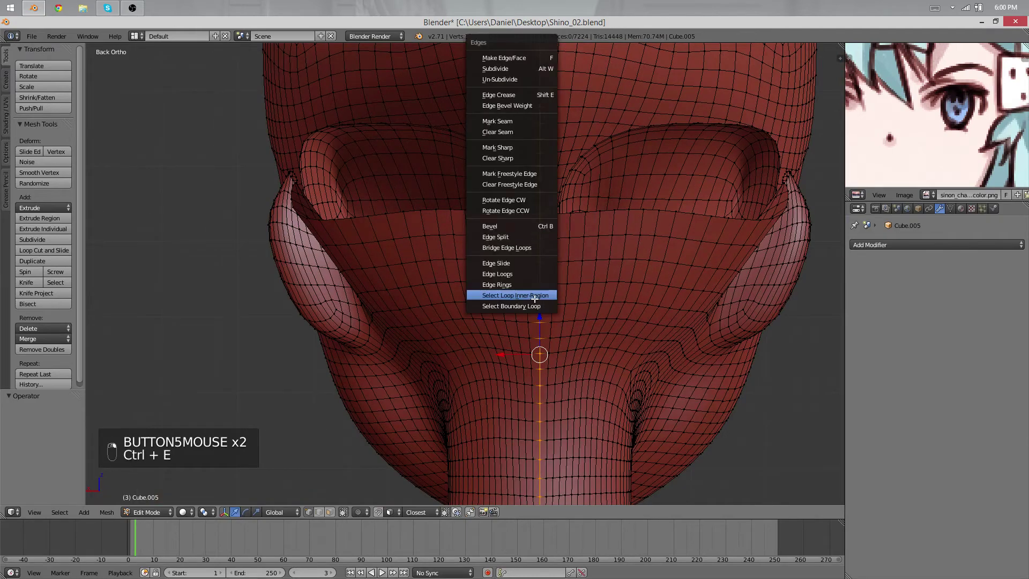
pyautogui.press('x')
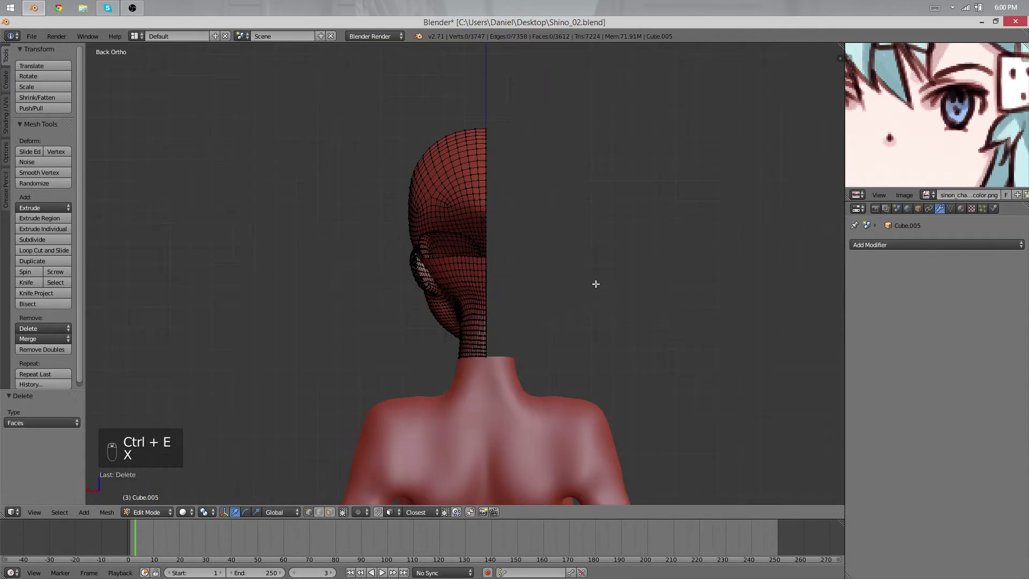
pyautogui.press('Tab')
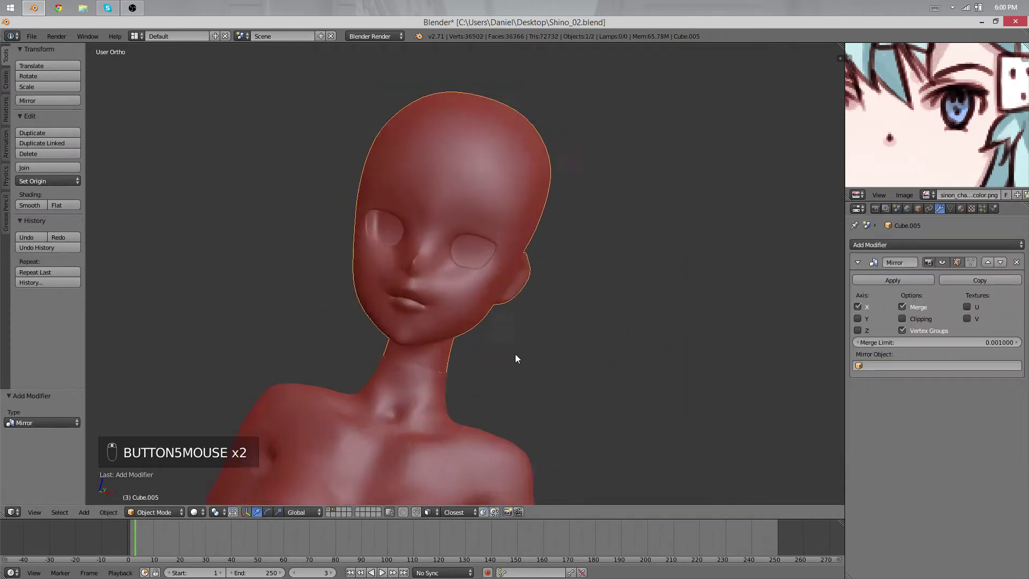
# Nudge the half head in edit mode and clear the selection.
pyautogui.press('Tab')
pyautogui.press('g')
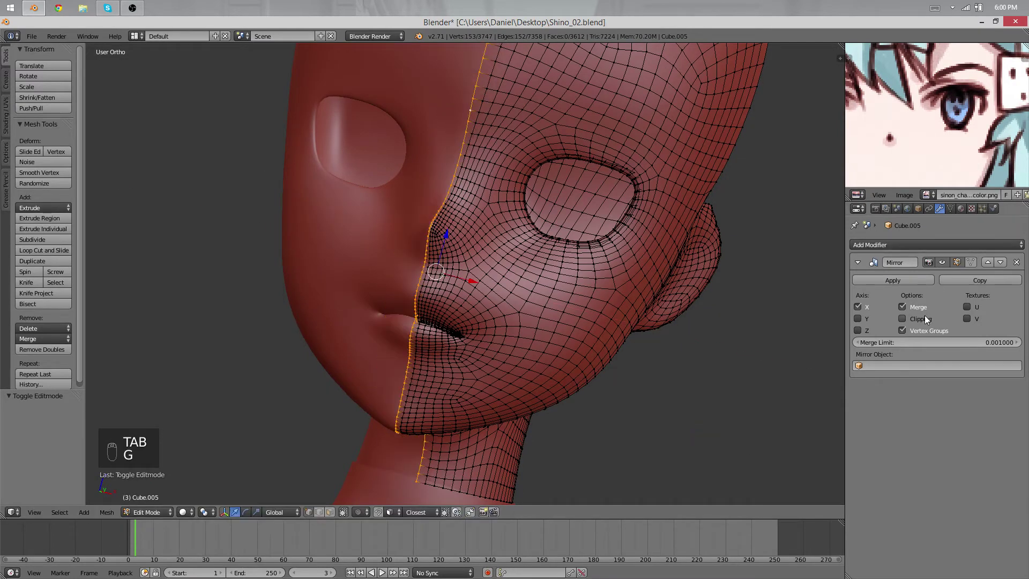
pyautogui.press('g')
pyautogui.press('Tab')
pyautogui.press('a')
pyautogui.press('Tab')
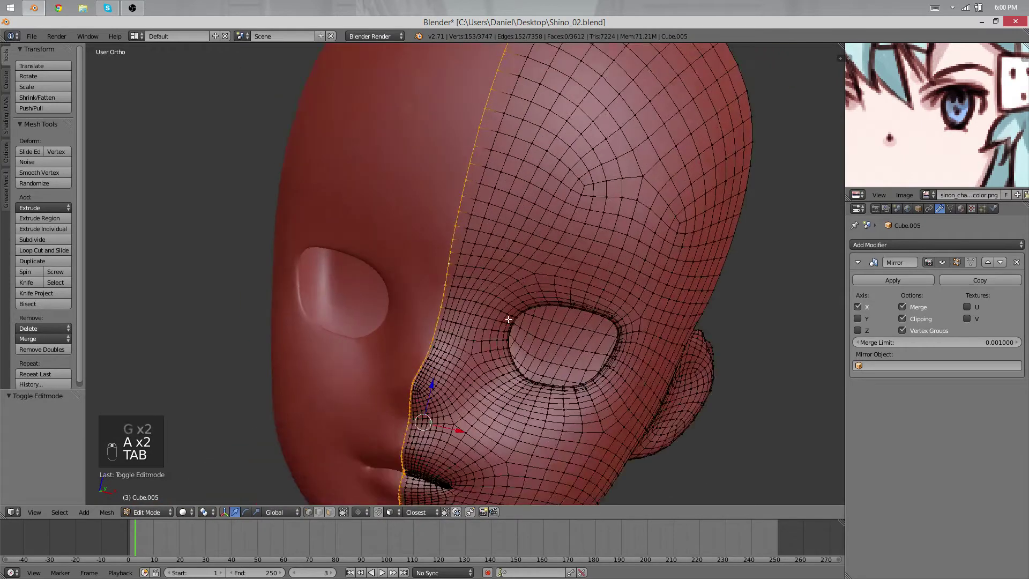
pyautogui.press('Tab')
pyautogui.press('Tab')
# Zoom out to frame the whole mirrored head and upper torso, ending in object mode.
pyautogui.press('-')
pyautogui.press('g')
pyautogui.press('o')
pyautogui.press('g')
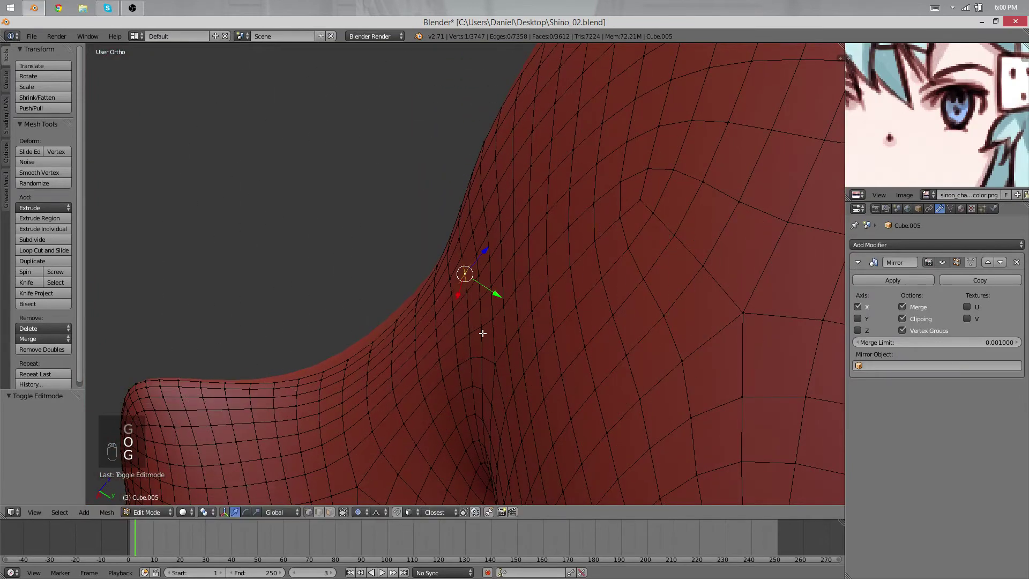
pyautogui.press('g')
pyautogui.press('Tab')
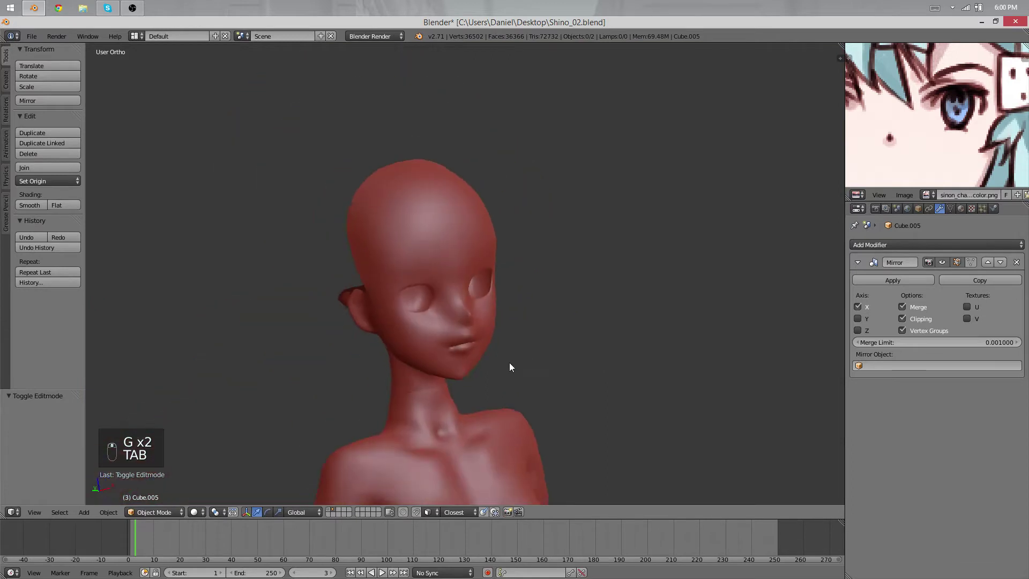
# Zoom to the neck join and select both the head and body meshes.
pyautogui.press('a')
pyautogui.press('a')
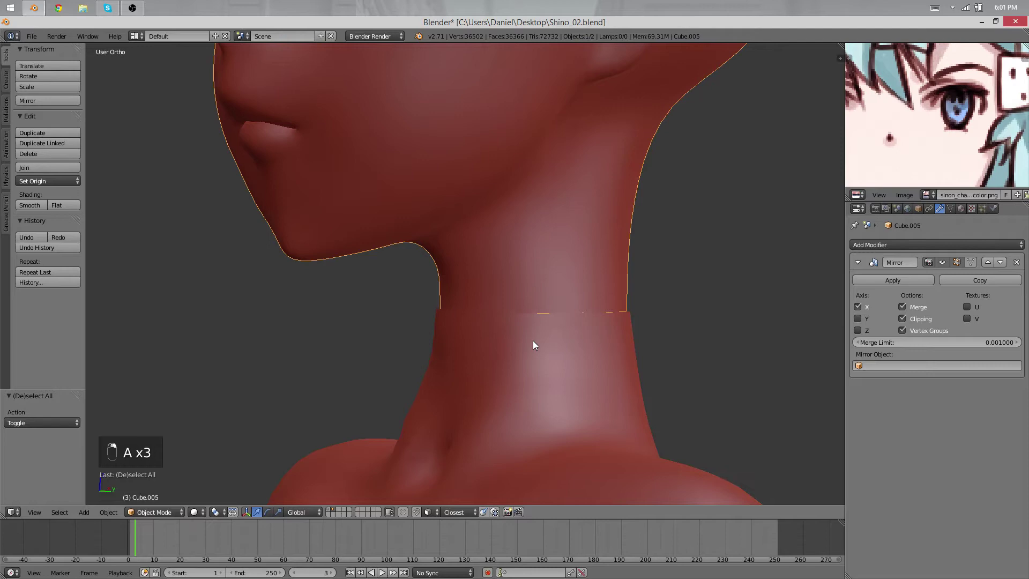
pyautogui.press('Tab')
pyautogui.press('Tab')
pyautogui.press('Tab')
pyautogui.press('g')
pyautogui.press('x')
pyautogui.press('Tab')
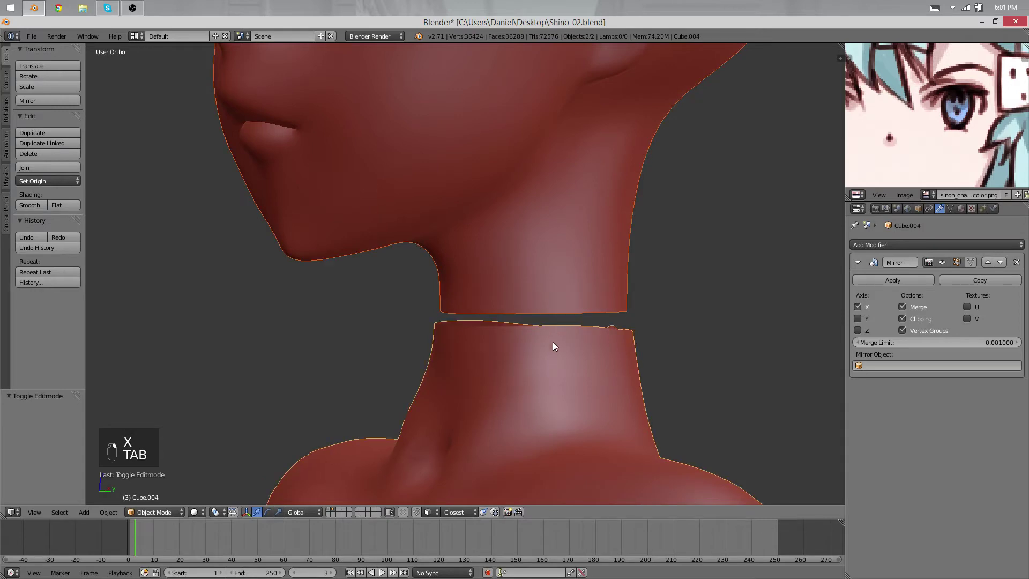
# Bridge the head and body neck rim loops as a test, undo it, and reshape the head's lower neck edge.
pyautogui.press('ctrl+j')
pyautogui.press('Tab')
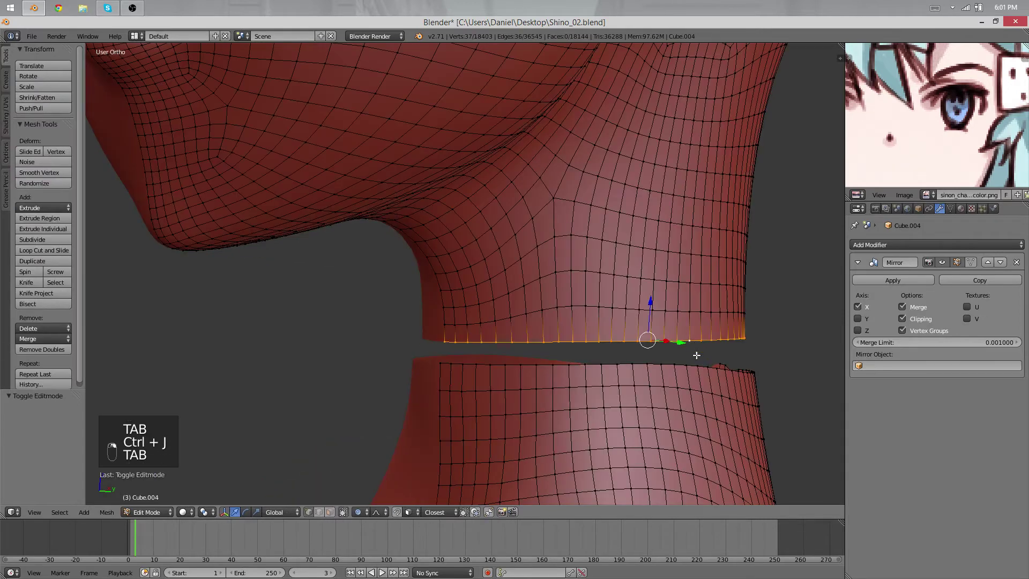
pyautogui.press('space')
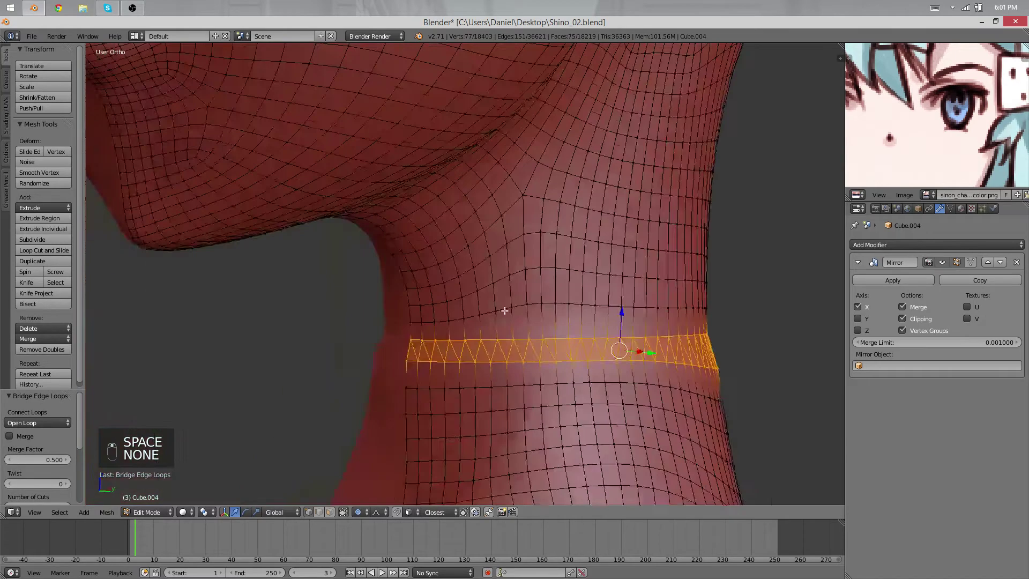
pyautogui.press('ctrl+z')
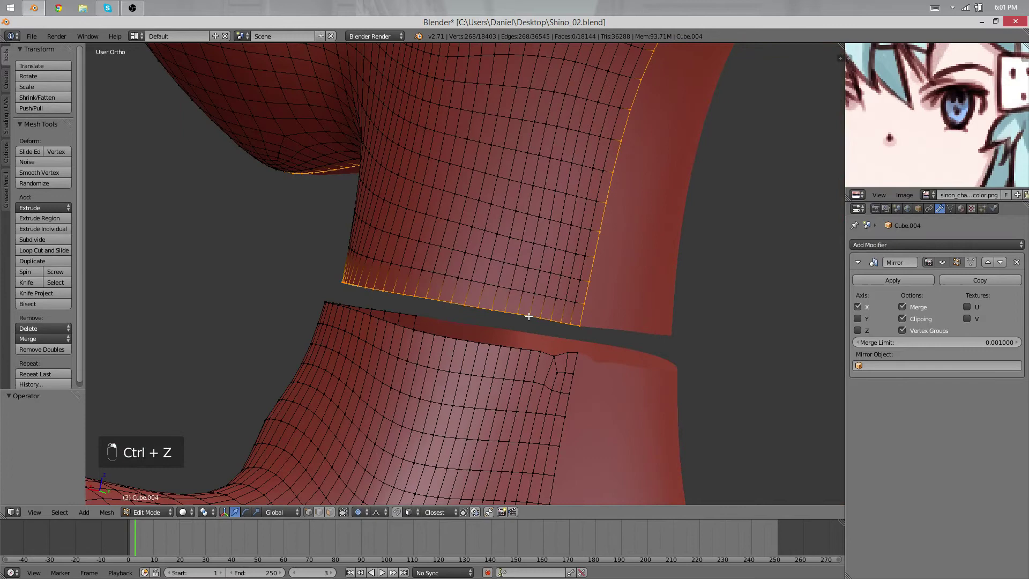
pyautogui.press('a')
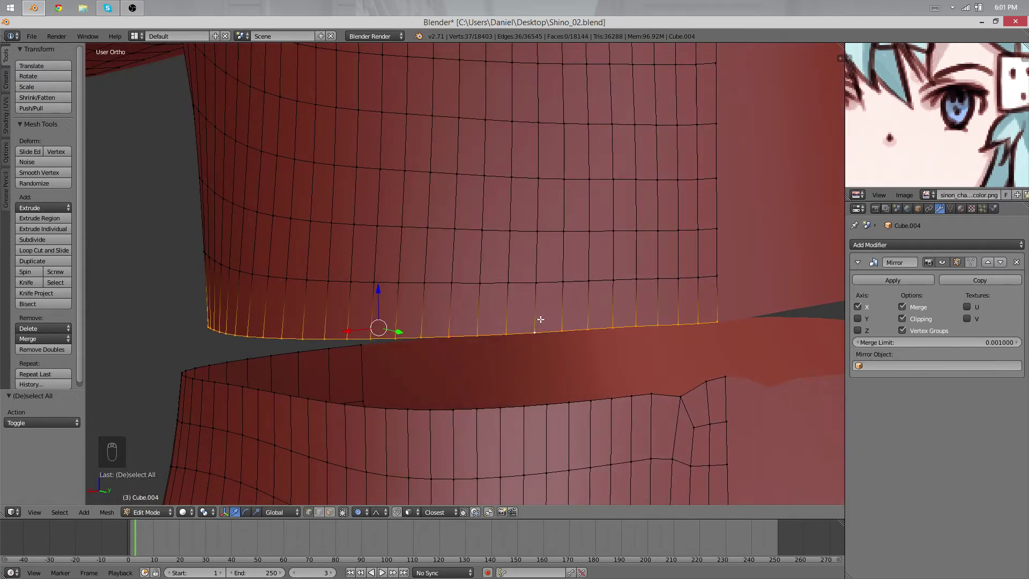
pyautogui.press('Tab')
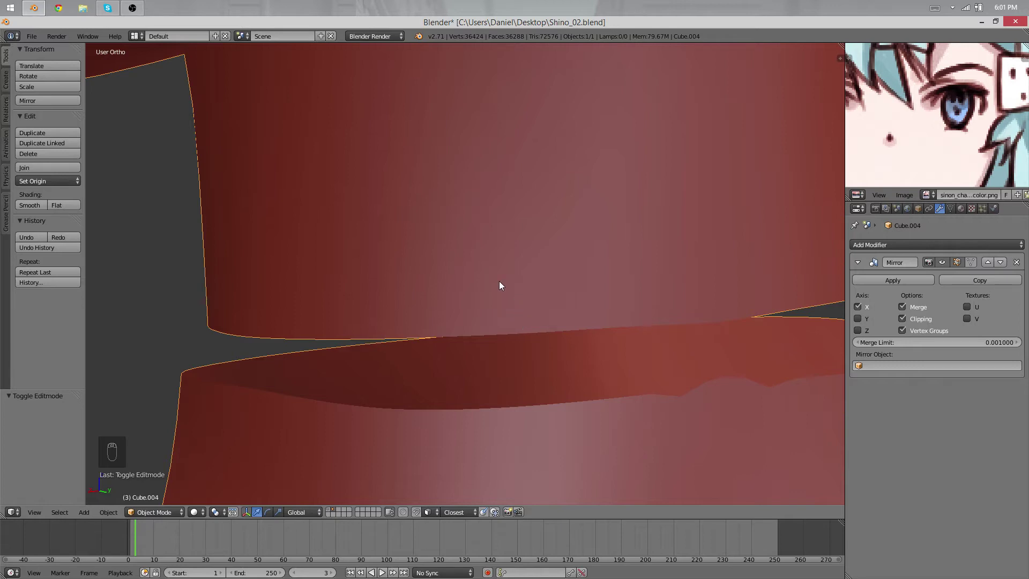
# Step back through the undo history to restore the body before the neck edits.
pyautogui.press('z')
pyautogui.press('z')
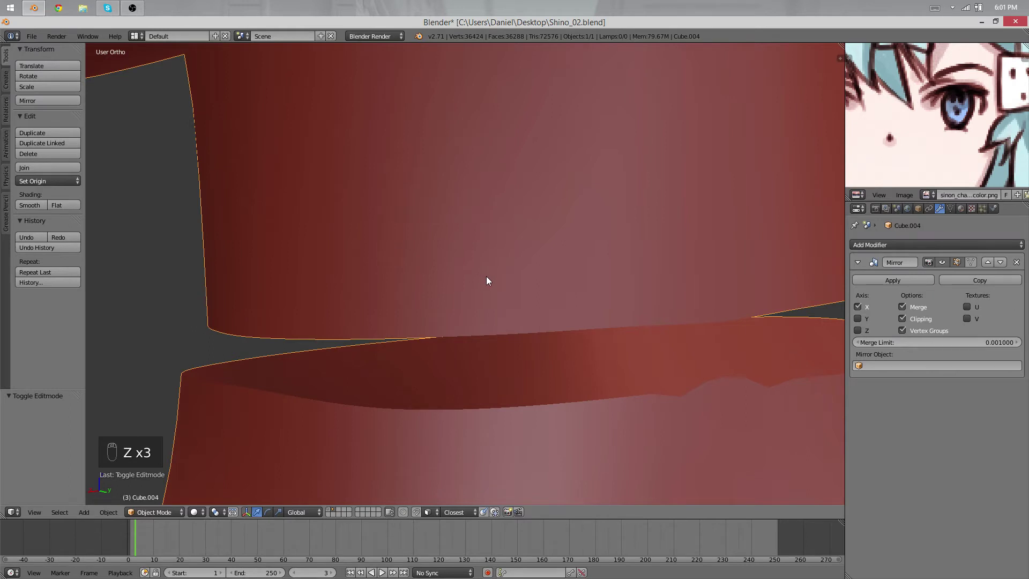
pyautogui.press('ctrl+z')
pyautogui.press('ctrl+z')
pyautogui.press('ctrl+z')
pyautogui.press('ctrl+z')
pyautogui.moveTo(492, 292); pyautogui.dragTo(553, 330)
pyautogui.press('ctrl+z')
pyautogui.press('ctrl+z')
pyautogui.press('ctrl+z')
pyautogui.press('ctrl+z')
pyautogui.press('ctrl+z')
pyautogui.press('ctrl+z')
pyautogui.press('ctrl+z')
pyautogui.press('ctrl+z')
pyautogui.press('ctrl+z')
pyautogui.press('ctrl+z')
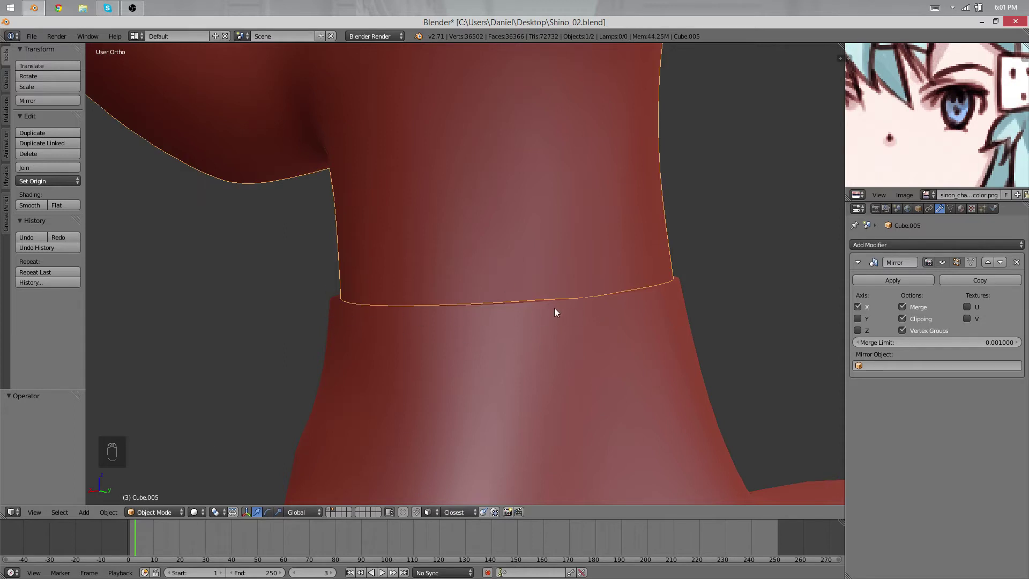
pyautogui.press('ctrl+z')
pyautogui.press('ctrl+z')
pyautogui.moveTo(539, 339); pyautogui.dragTo(576, 303)
# Apply the body's Mirror modifier and select its full neck rim loop in edit mode.
pyautogui.press('Tab')
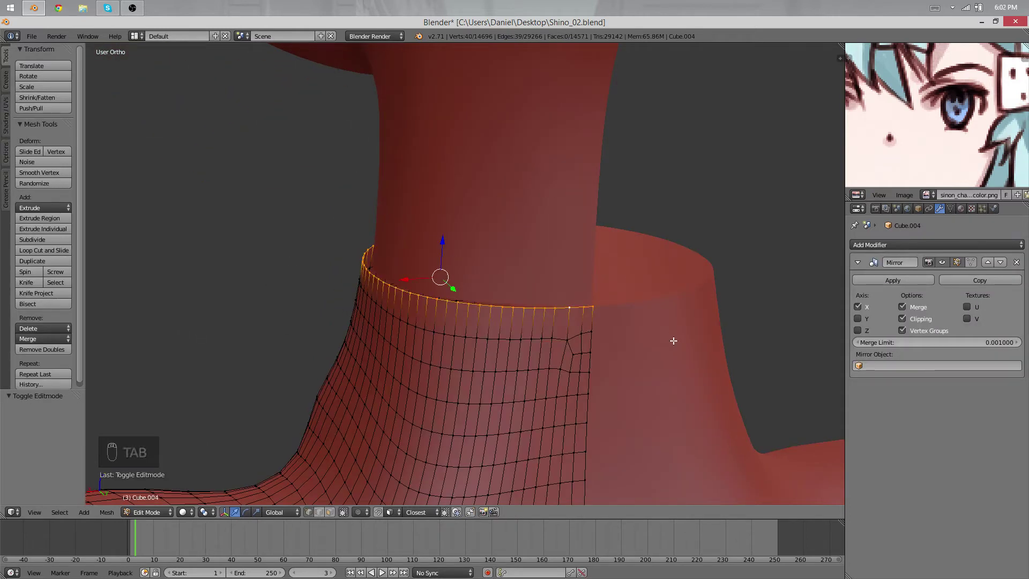
pyautogui.middleClick(566, 335)
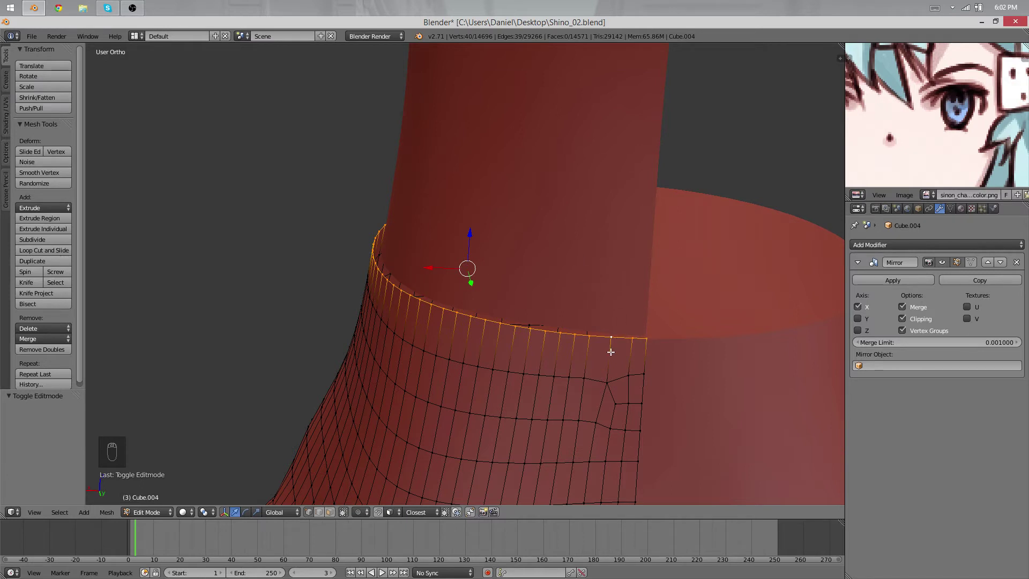
pyautogui.press('Tab')
# Undo applying the Mirror so the body is again a mirrored half with its neck rim selected.
pyautogui.press('Tab')
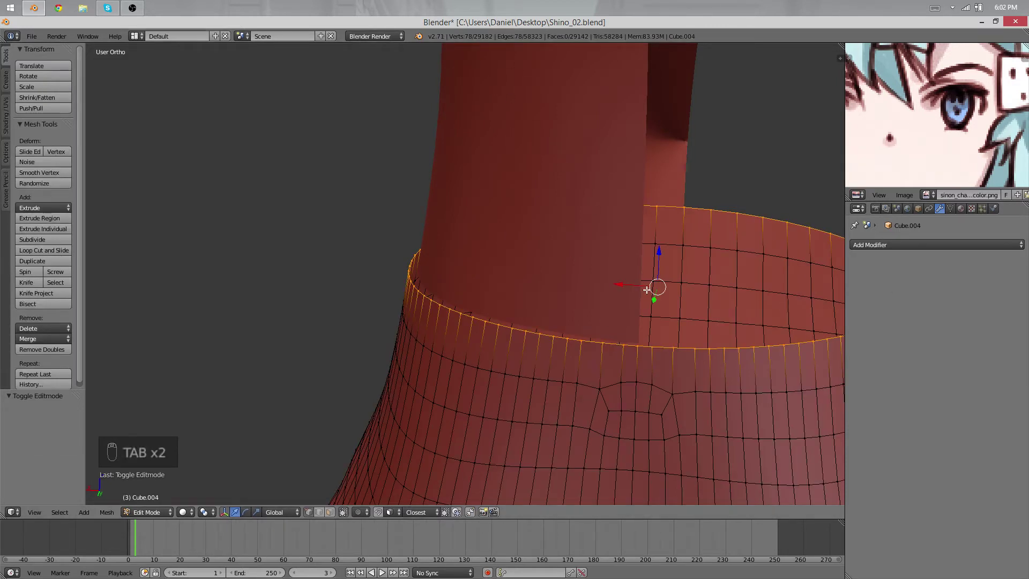
pyautogui.press('Tab')
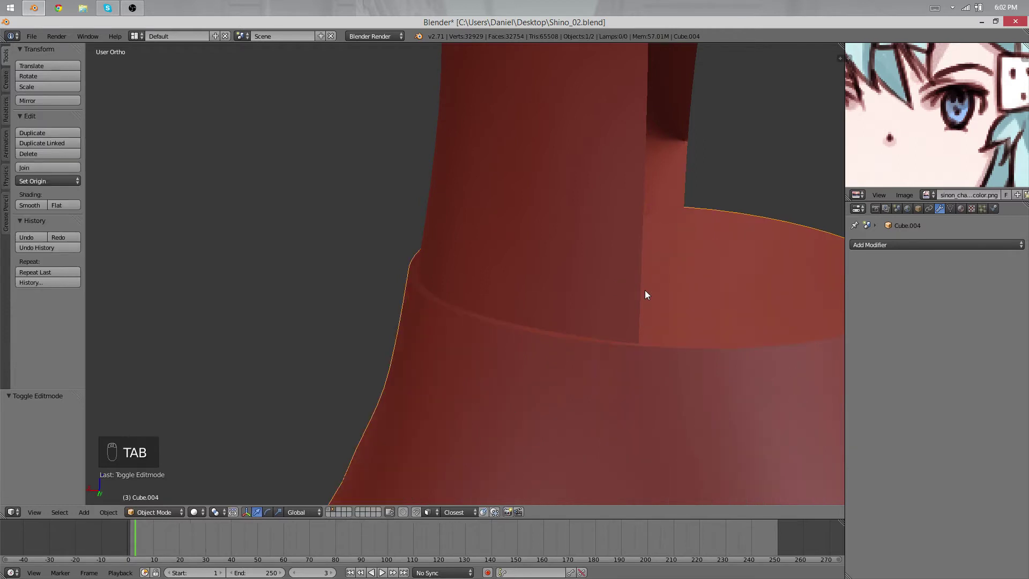
pyautogui.press('ctrl+z')
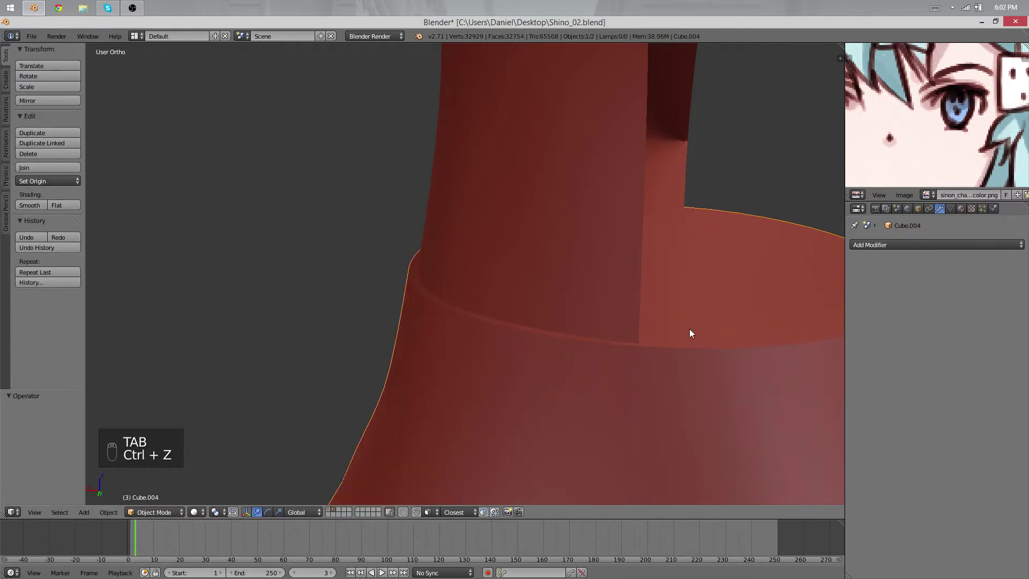
pyautogui.moveTo(567, 306); pyautogui.dragTo(769, 275)
pyautogui.press('ctrl+z')
# Remove the stray edge loop near the body's neck and slide the misaligned vertices into the grid.
pyautogui.press('Tab')
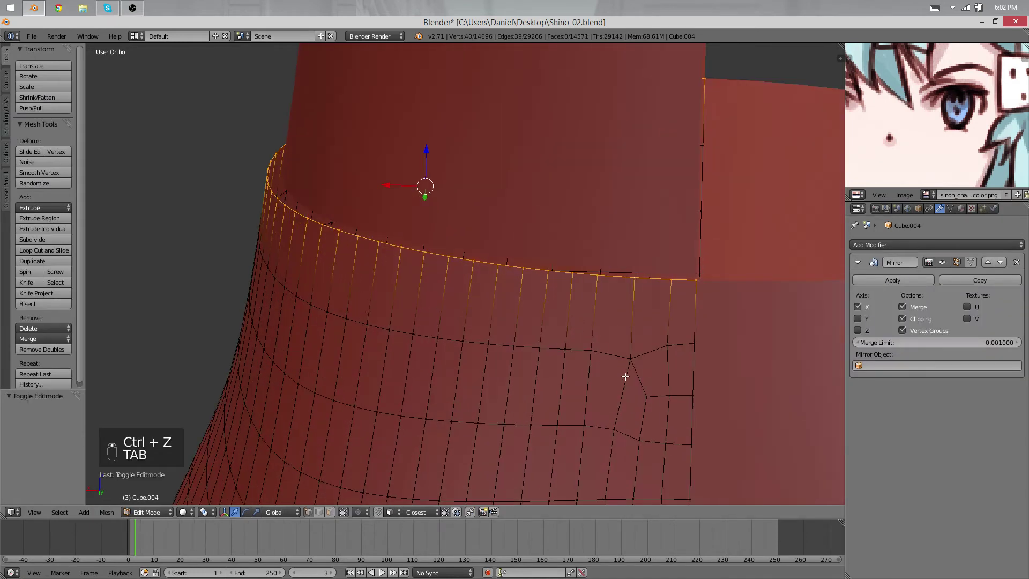
pyautogui.press('x')
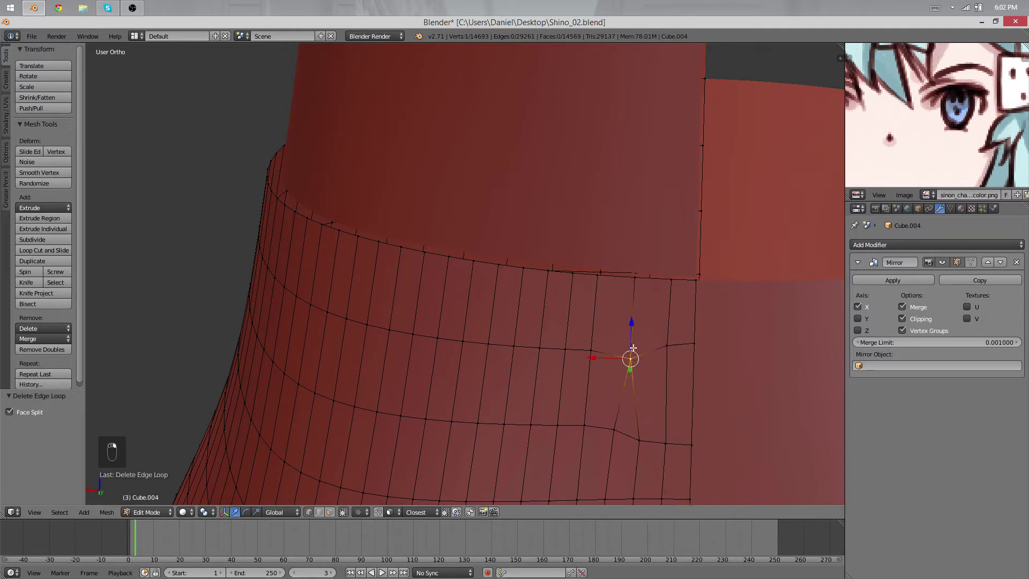
pyautogui.press('g')
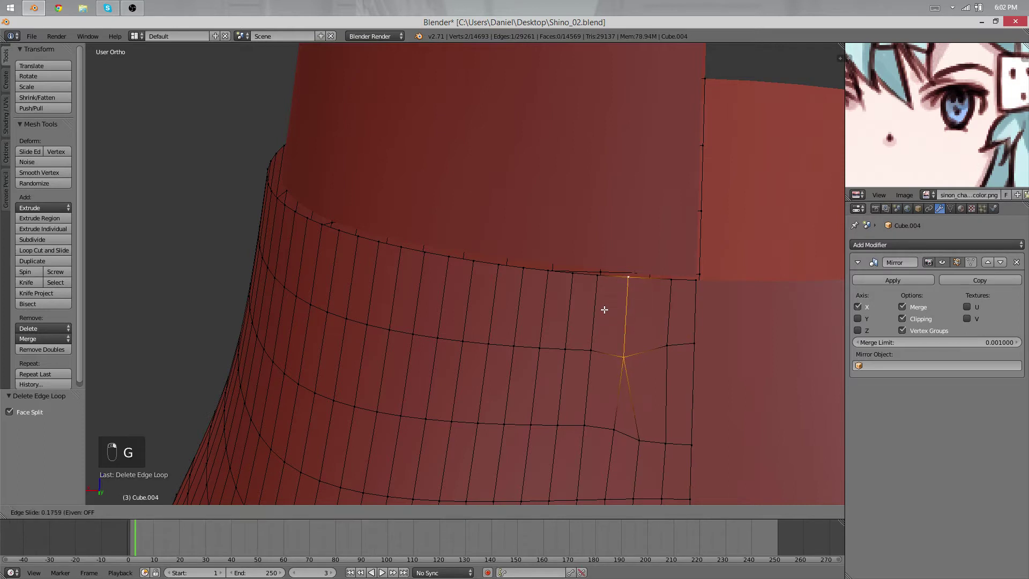
pyautogui.press('v')
pyautogui.moveTo(624, 351); pyautogui.dragTo(623, 352)
pyautogui.press('g')
pyautogui.press('g')
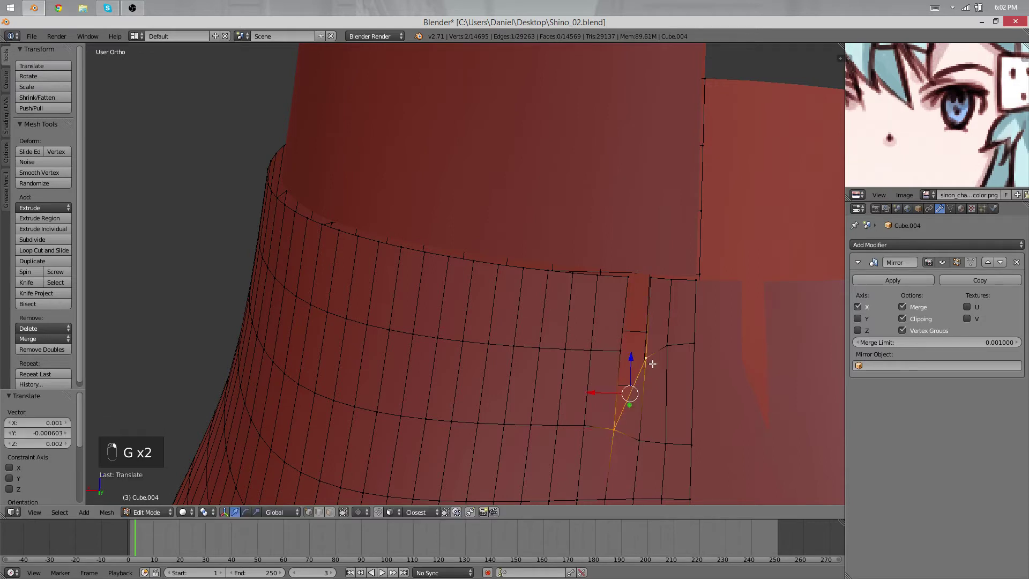
# Fill and smooth the irregular patch of neck faces.
pyautogui.press('x')
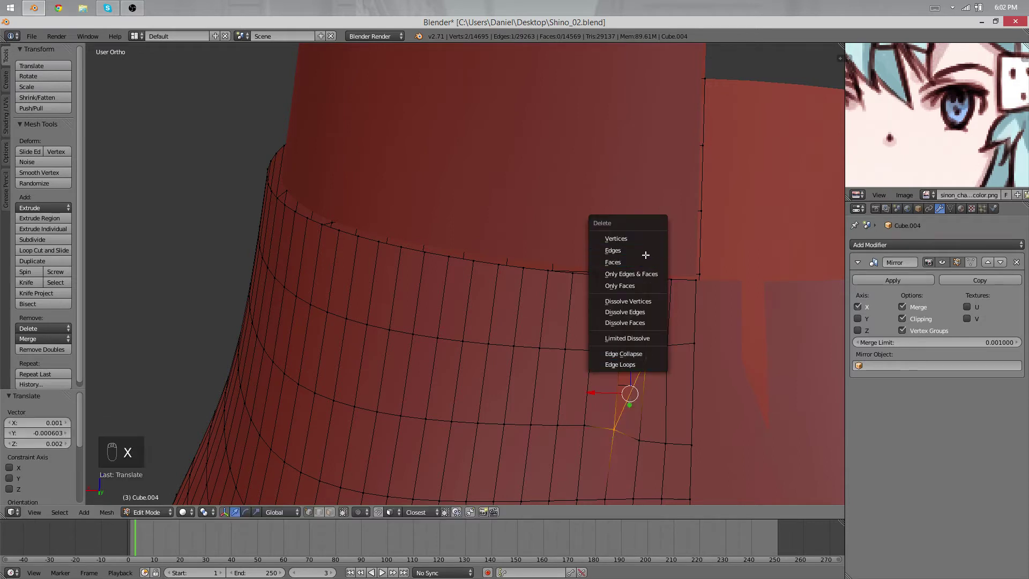
pyautogui.moveTo(634, 453); pyautogui.dragTo(671, 341)
pyautogui.press('f')
pyautogui.press('f')
pyautogui.press('g')
pyautogui.press('g')
pyautogui.press('a')
pyautogui.press('b')
pyautogui.press('q')
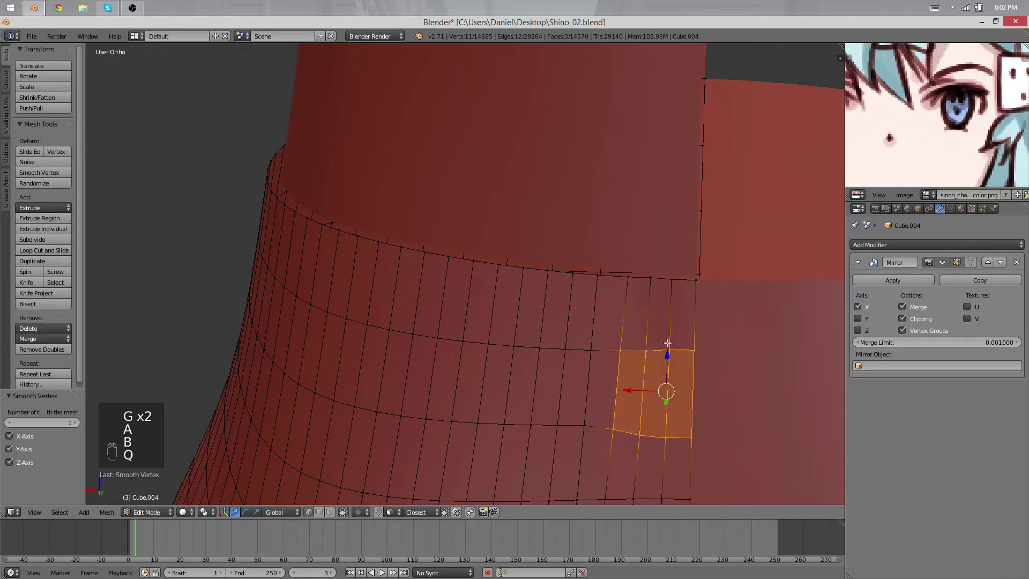
# Delete the neck's topmost ring of vertices and leave edit mode.
pyautogui.press('Tab')
pyautogui.press('Tab')
pyautogui.press('g')
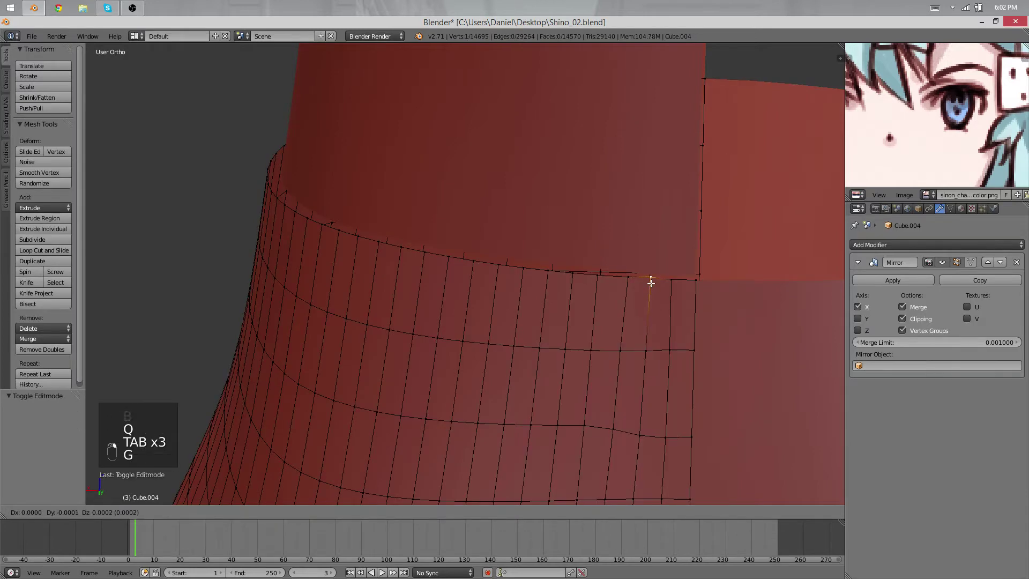
pyautogui.press('Tab')
pyautogui.press('Tab')
pyautogui.press('x')
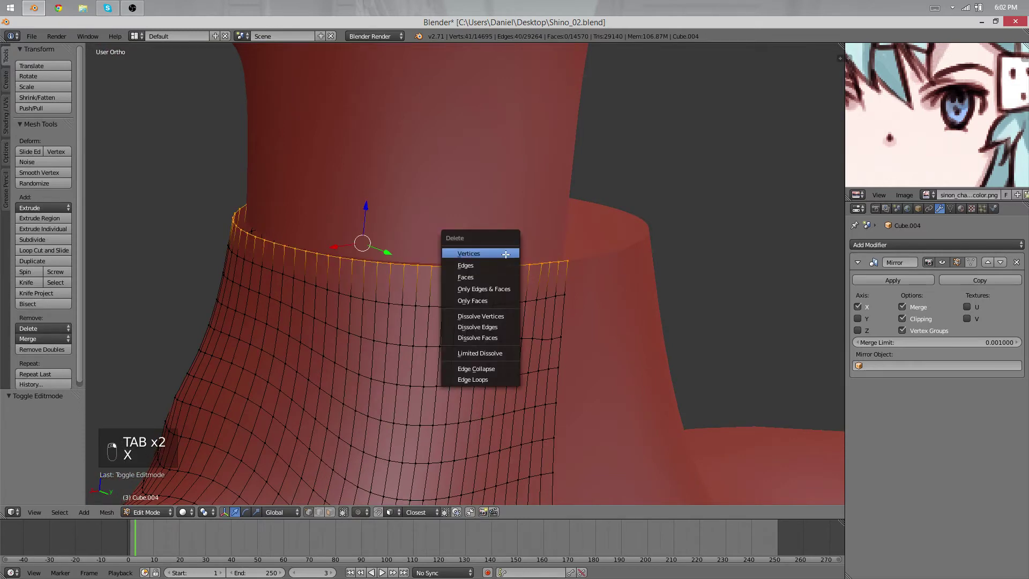
pyautogui.press('Tab')
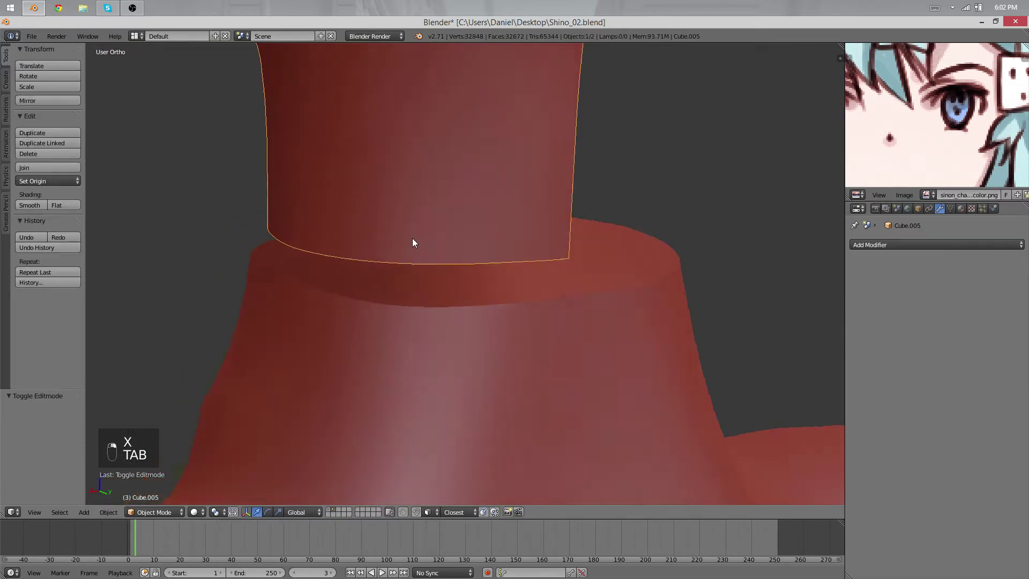
# Inspect the head's neck mesh and orbit to view the gap between head and body.
pyautogui.press('Tab')
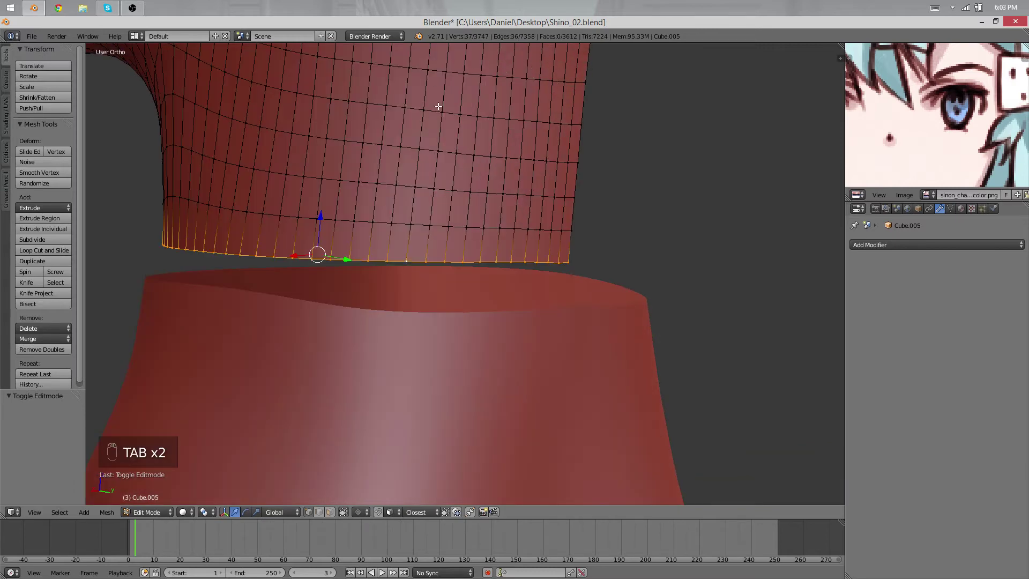
pyautogui.press('Tab')
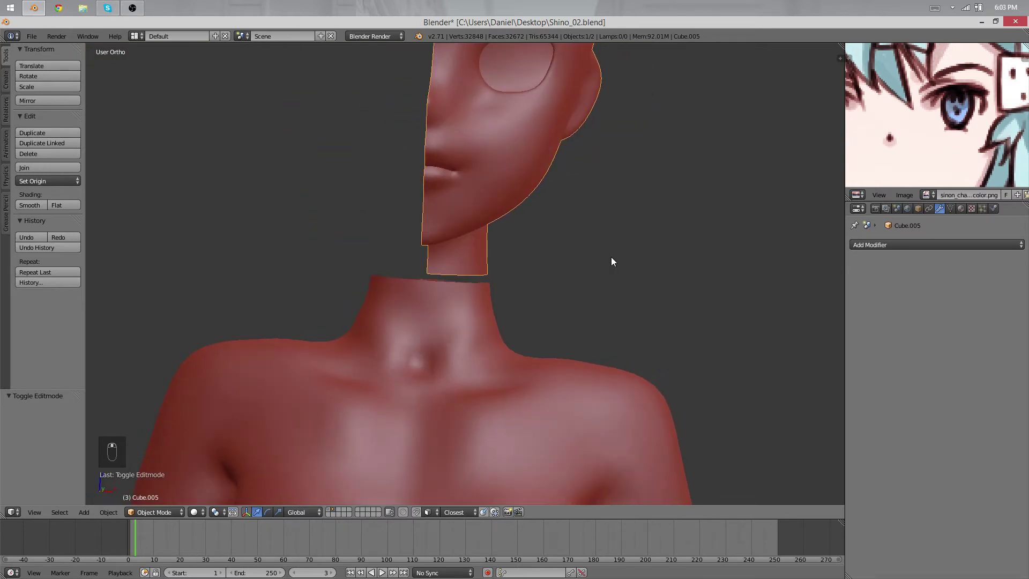
pyautogui.press('Tab')
pyautogui.press('Tab')
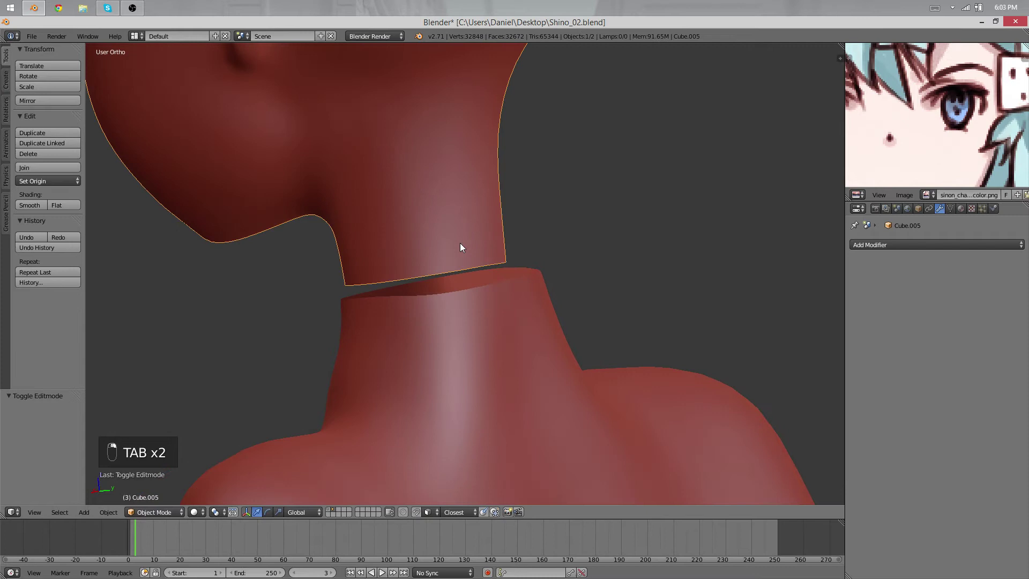
pyautogui.moveTo(463, 246); pyautogui.dragTo(519, 241)
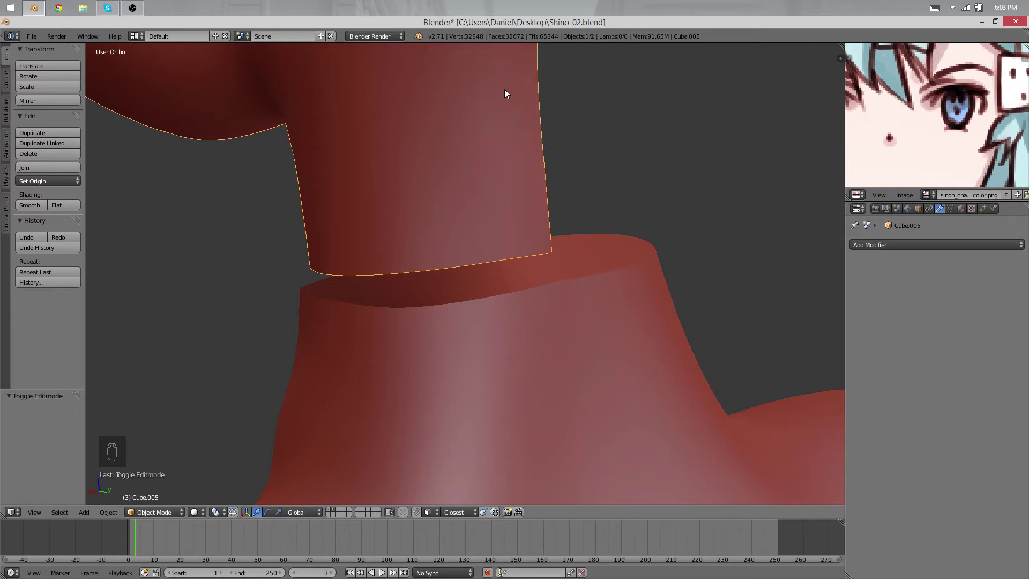
# Undo the recent neck edits and switch to editing the body (Cube.004) at its neck opening.
pyautogui.press('ctrl+z')
pyautogui.press('ctrl+z')
pyautogui.press('ctrl+z')
pyautogui.press('ctrl+z')
pyautogui.press('ctrl+z')
pyautogui.press('ctrl+z')
pyautogui.press('ctrl+z')
pyautogui.press('ctrl+z')
pyautogui.press('ctrl+z')
pyautogui.press('Tab')
pyautogui.press('Tab')
pyautogui.press('ctrl+z')
pyautogui.press('ctrl+z')
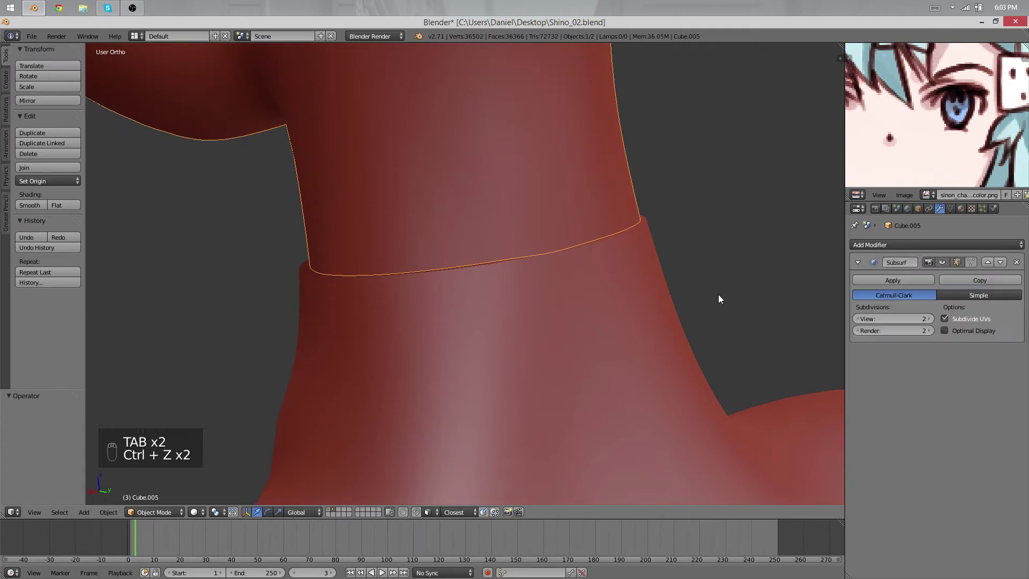
pyautogui.press('Tab')
# Delete the extra edge loops at the body's neck rim and slide the remaining vertices into place.
pyautogui.press('Tab')
pyautogui.moveTo(609, 276); pyautogui.dragTo(572, 251)
pyautogui.press('Tab')
pyautogui.press('g')
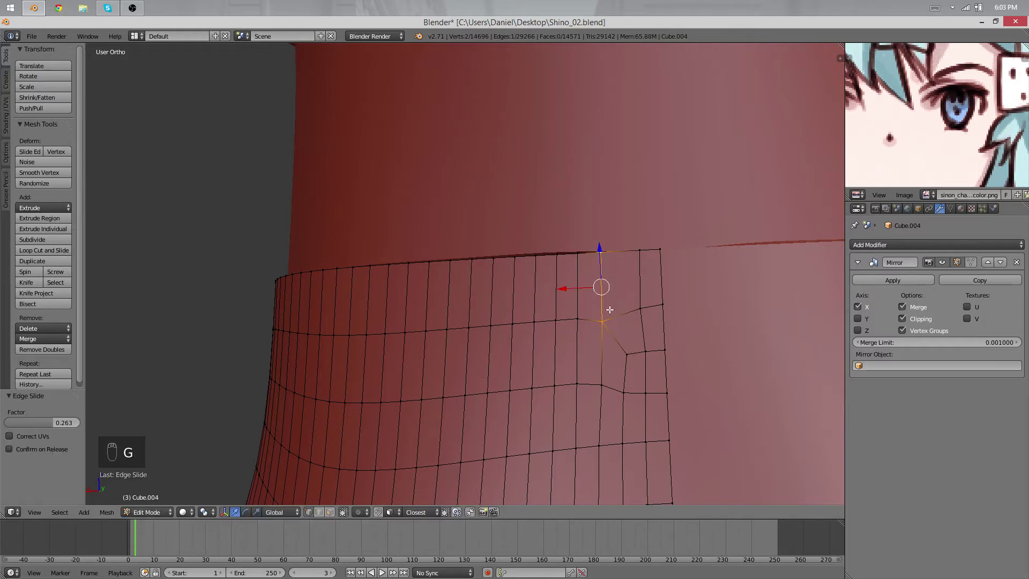
pyautogui.press('x')
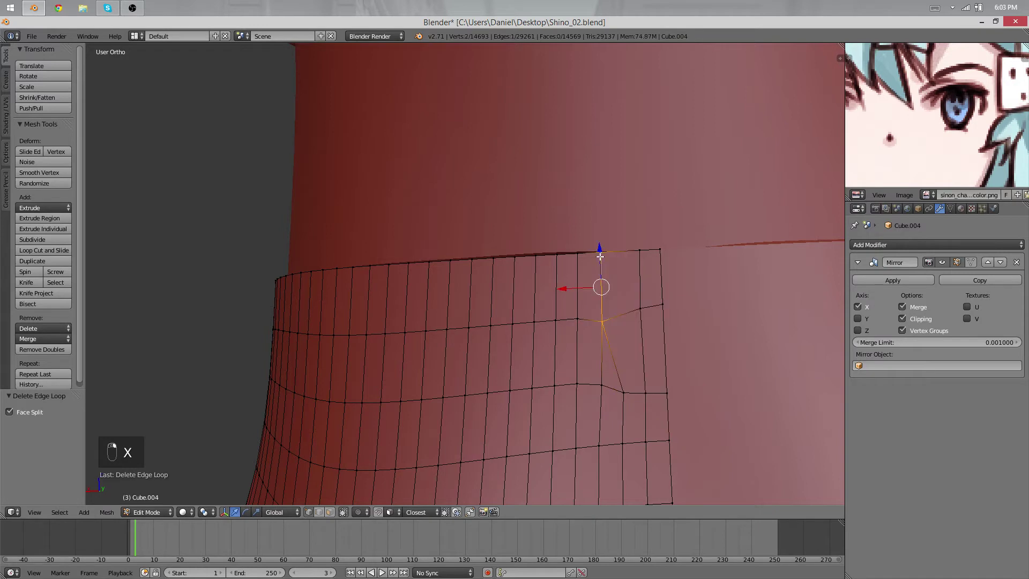
pyautogui.press('v')
pyautogui.press('g')
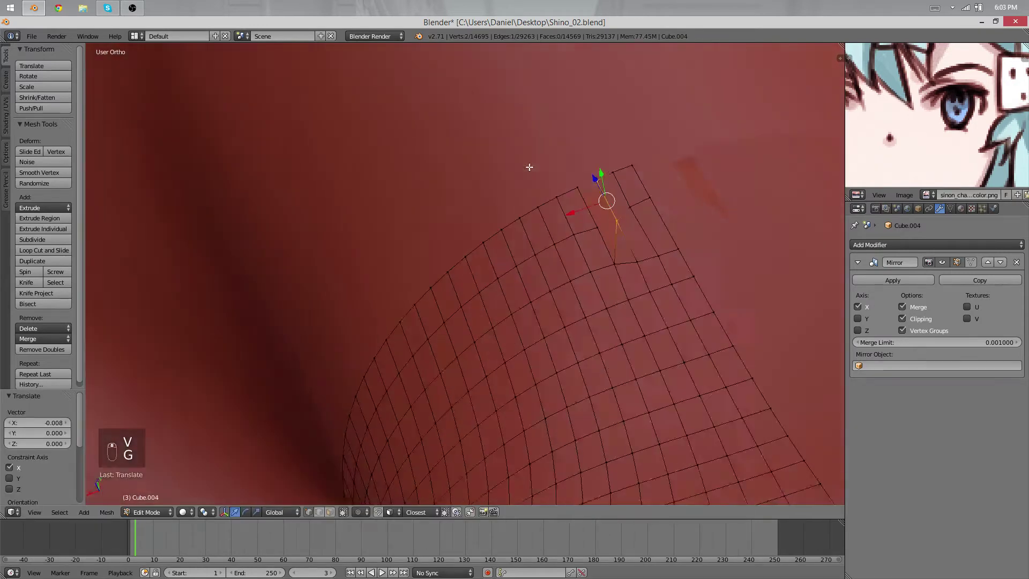
pyautogui.press('g')
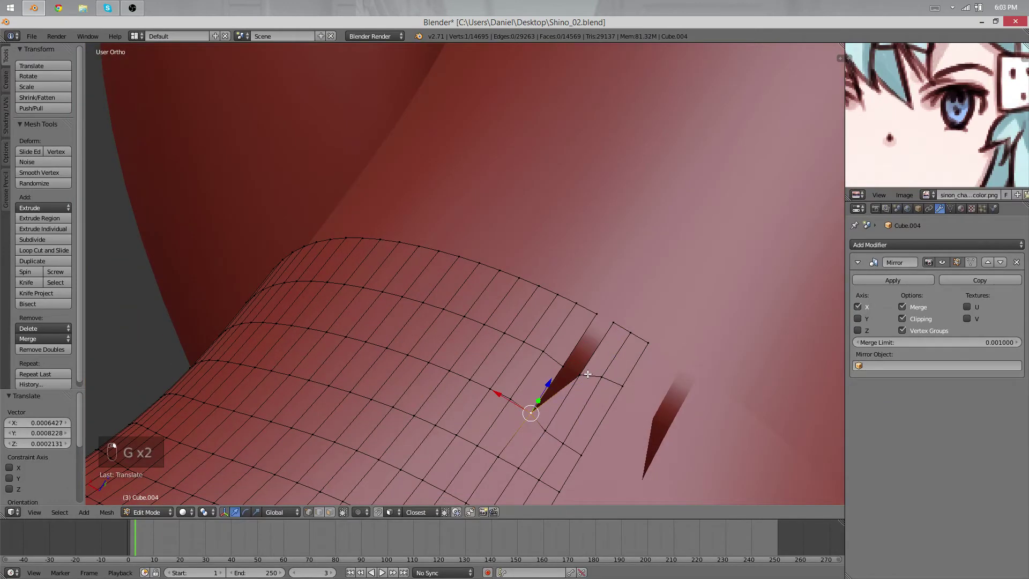
pyautogui.press('x')
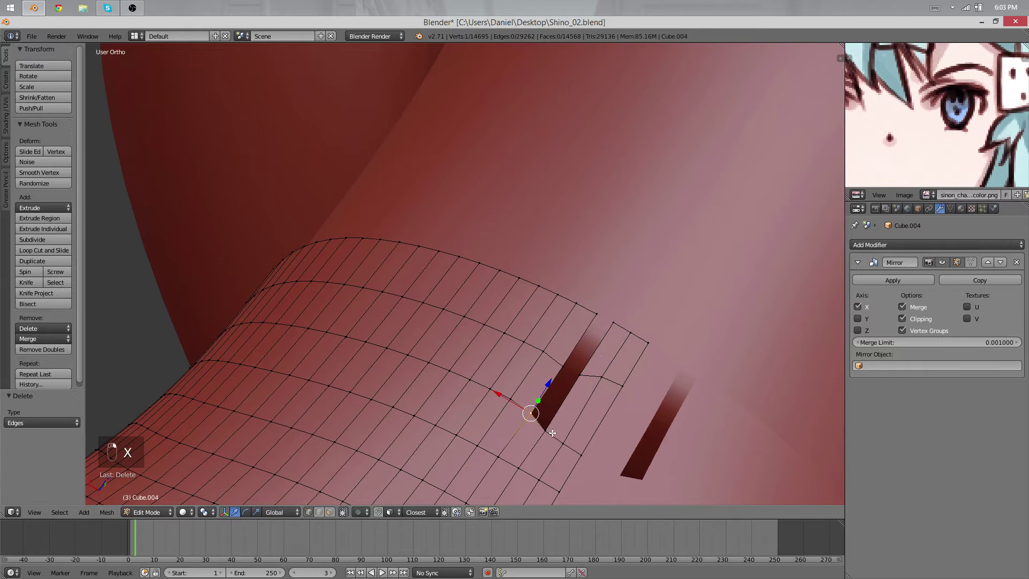
# Fill the rim gaps, even out the body's top neck loop, and finish editing the body.
pyautogui.press('f')
pyautogui.press('f')
pyautogui.press('g')
pyautogui.press('g')
pyautogui.press('g')
pyautogui.press('g')
pyautogui.press('g')
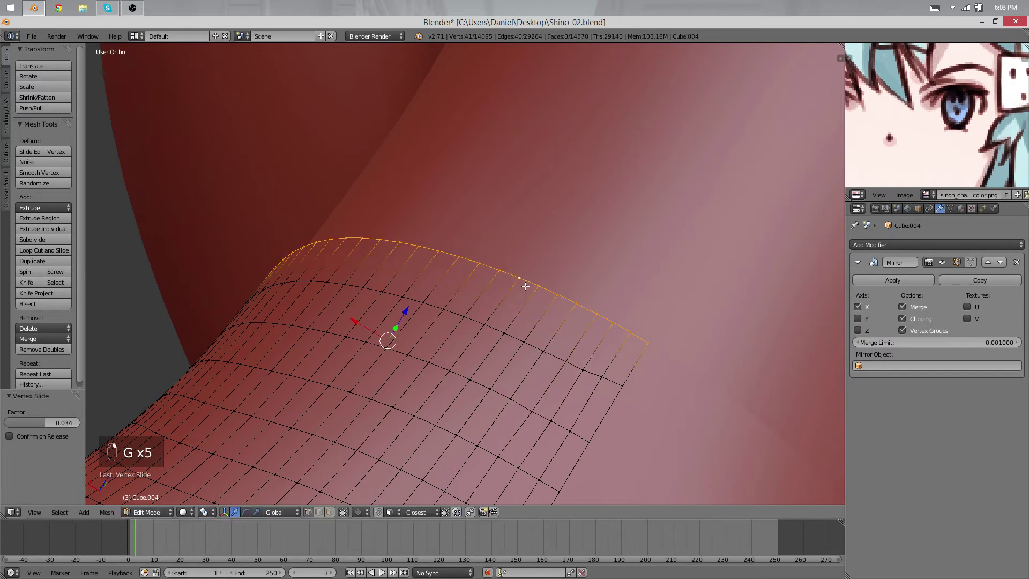
pyautogui.press('Tab')
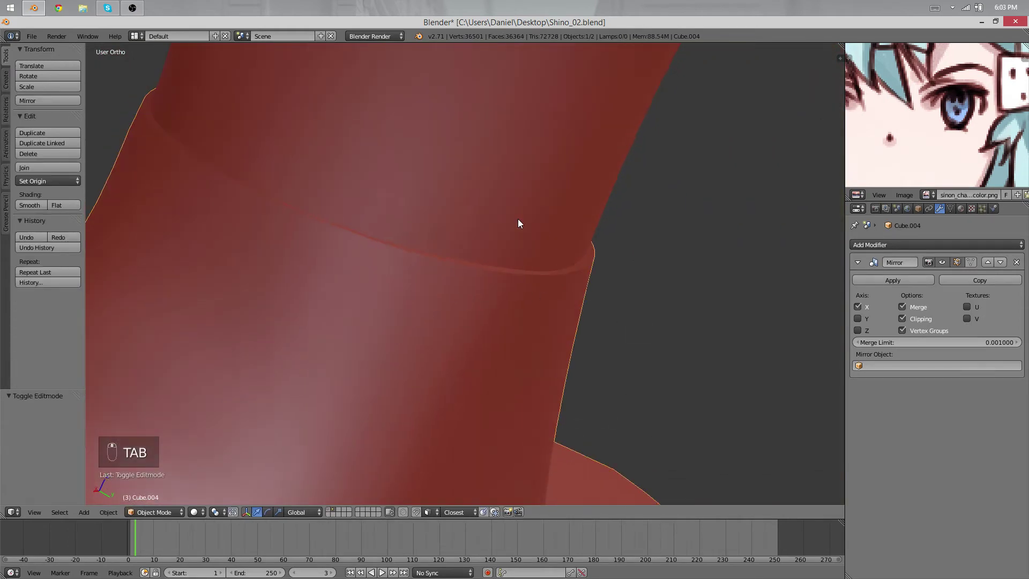
pyautogui.press('Tab')
pyautogui.press('Tab')
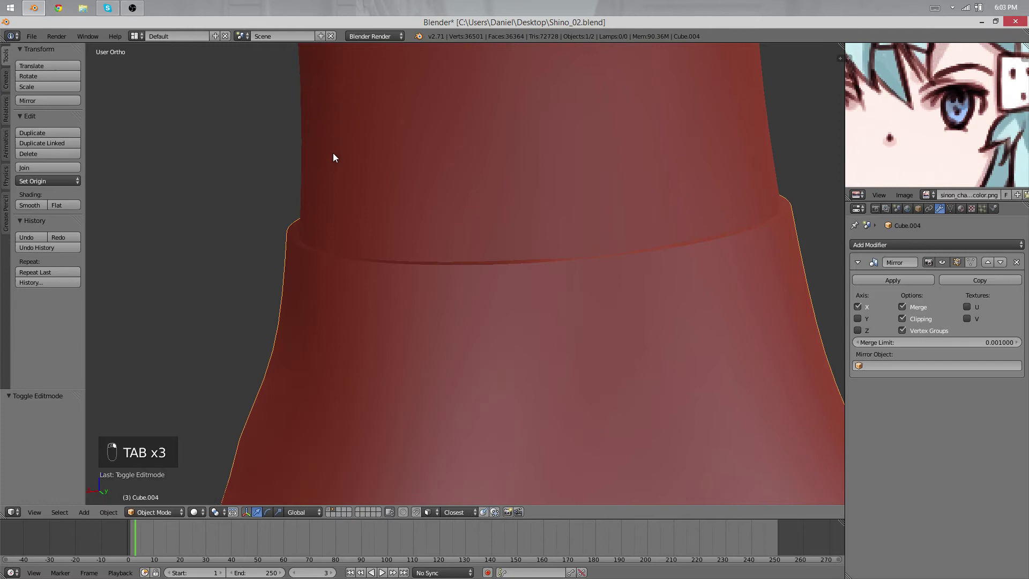
# Knife-cut matching new edges into the base of the head's neck.
pyautogui.press('Tab')
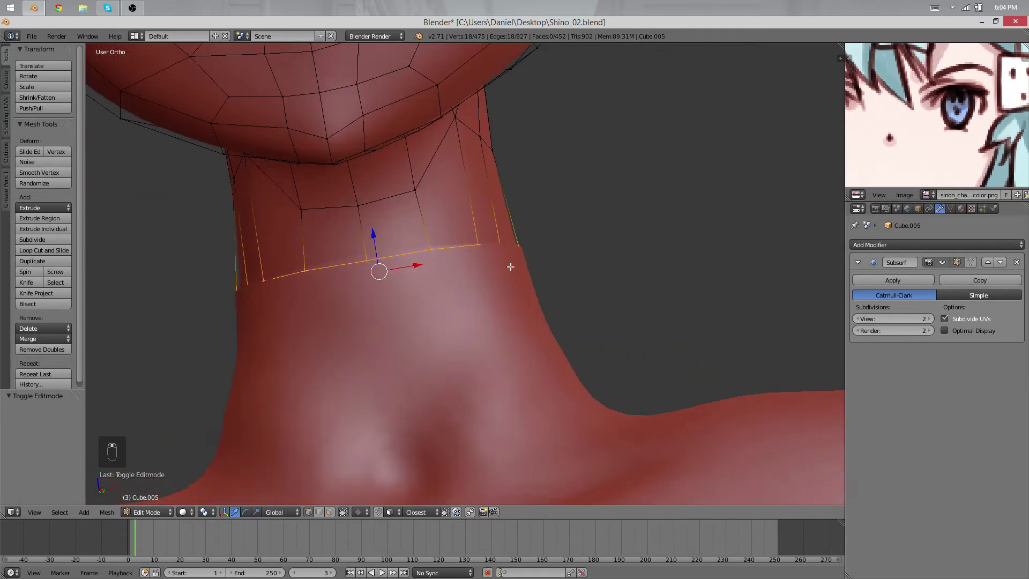
pyautogui.press('k')
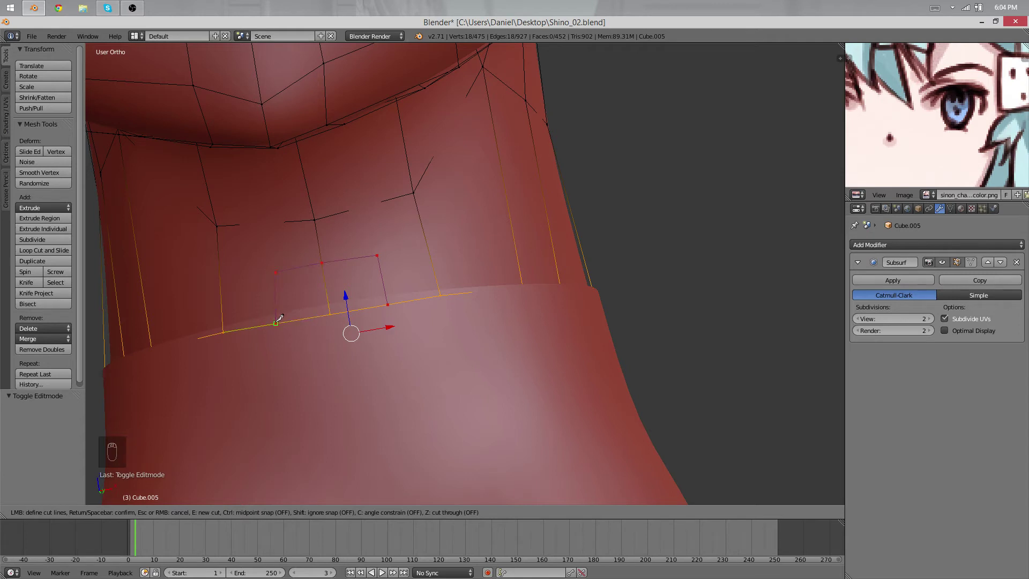
pyautogui.press('k')
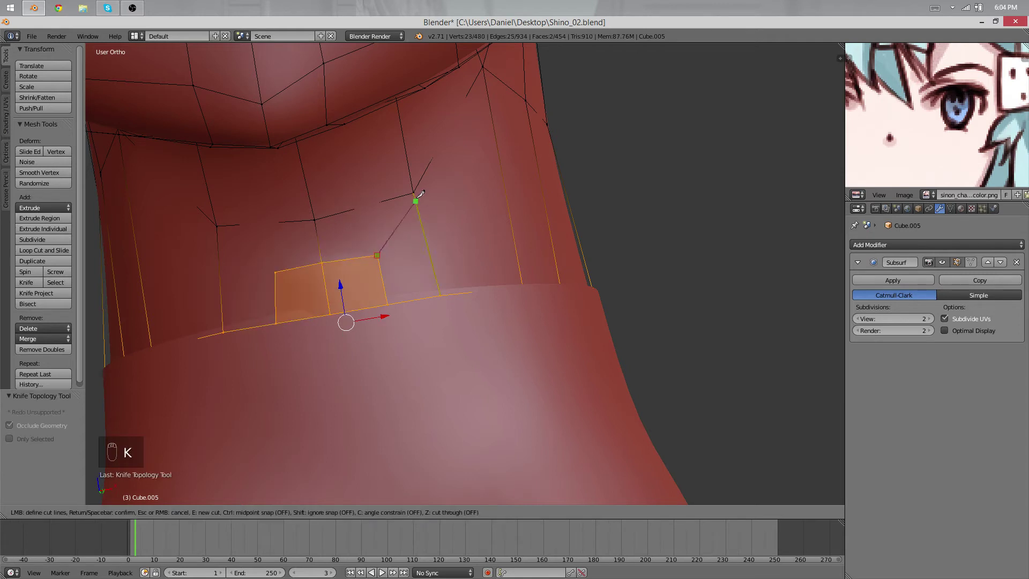
pyautogui.click(492, 227)
pyautogui.press('a')
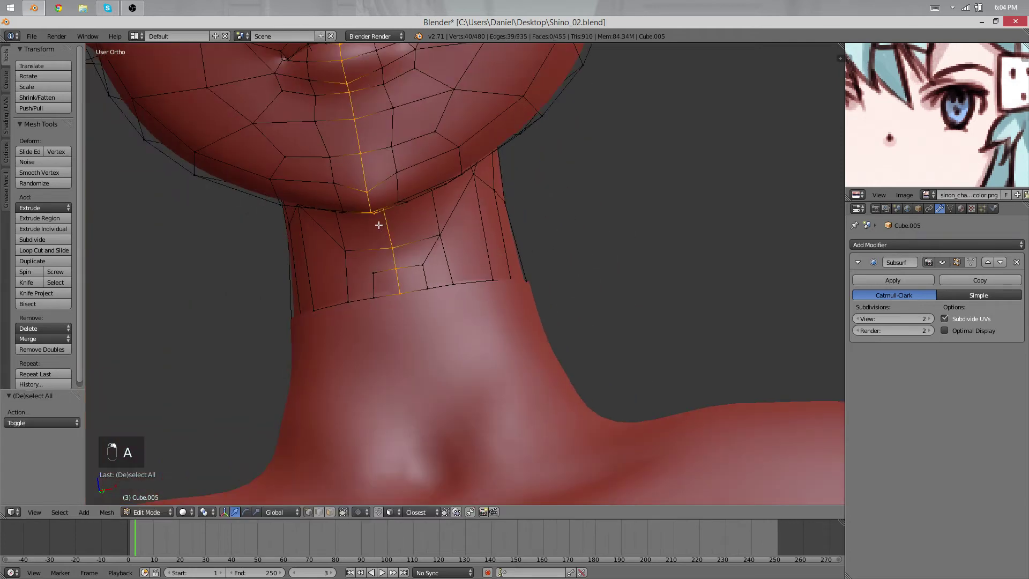
pyautogui.press('ctrl+e')
# Apply the head's Subsurf, inspect the dense result, then undo the apply.
pyautogui.press('Tab')
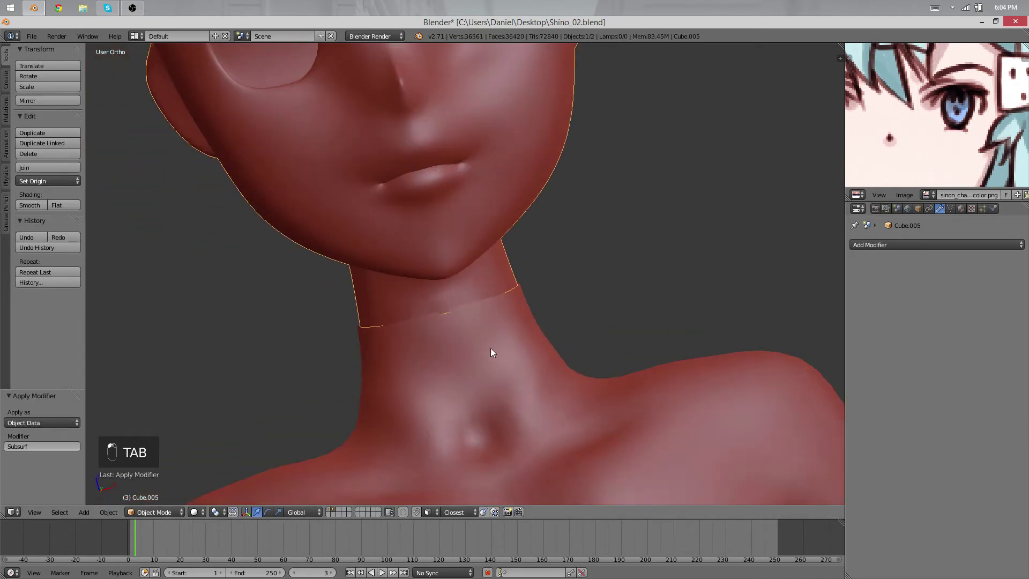
pyautogui.press('Tab')
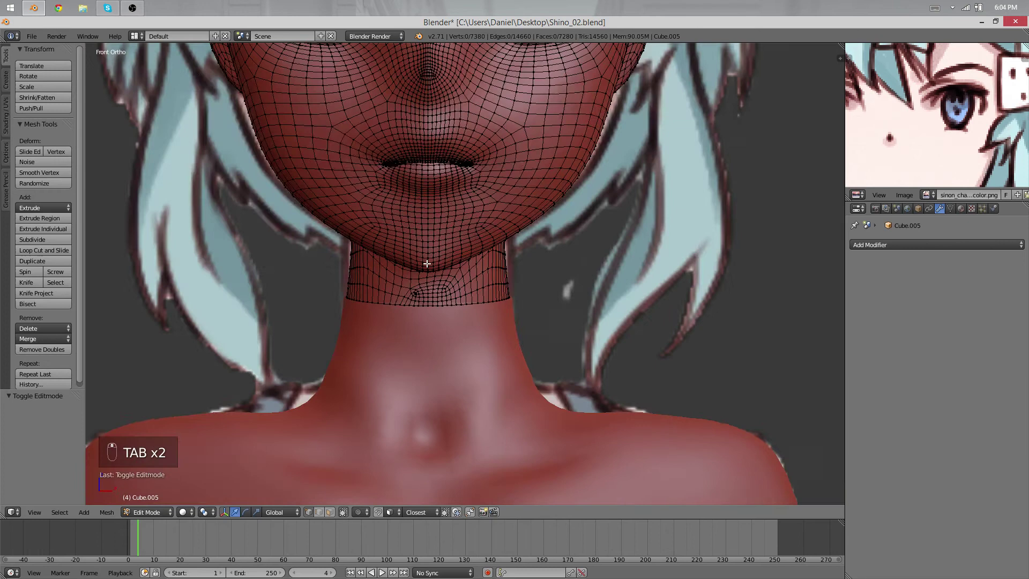
pyautogui.press('Tab')
pyautogui.press('ctrl+z')
pyautogui.press('ctrl+z')
pyautogui.press('Tab')
# Move the head's neck vertices into place against the body's neck.
pyautogui.press('a')
pyautogui.press('k')
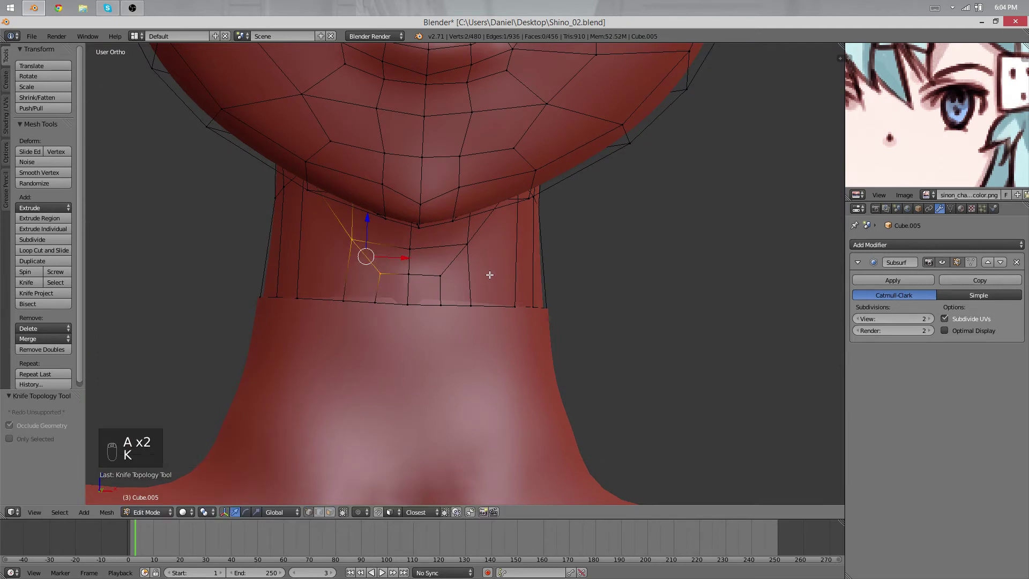
pyautogui.press('Tab')
pyautogui.press('Tab')
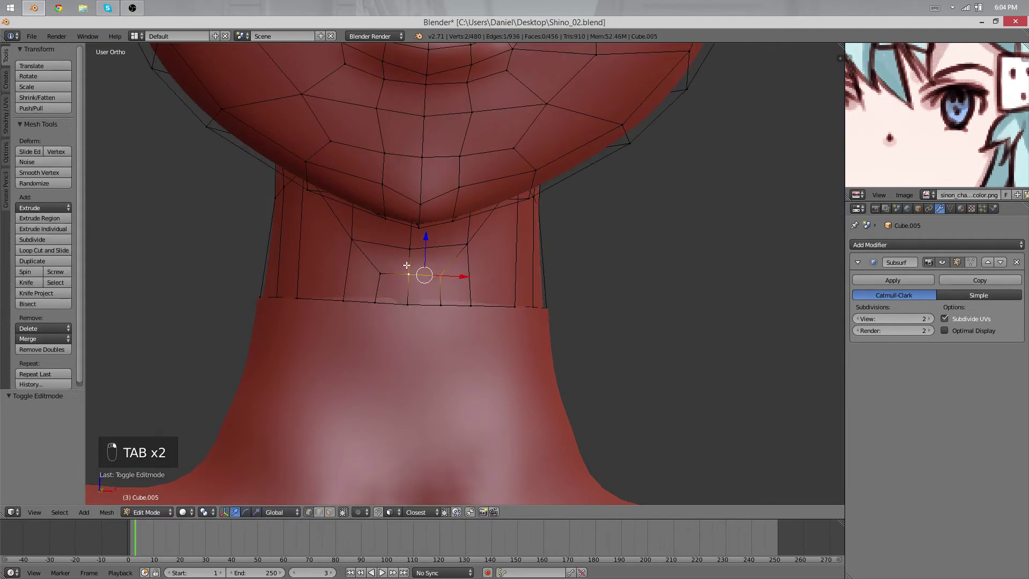
pyautogui.press('q')
pyautogui.press('q')
# Nudge a last neck vertex, then apply the Subsurf so the head becomes real dense geometry.
pyautogui.press('Tab')
pyautogui.press('Tab')
pyautogui.press('g')
pyautogui.moveTo(406, 294); pyautogui.dragTo(436, 267)
pyautogui.press('Tab')
pyautogui.press('Tab')
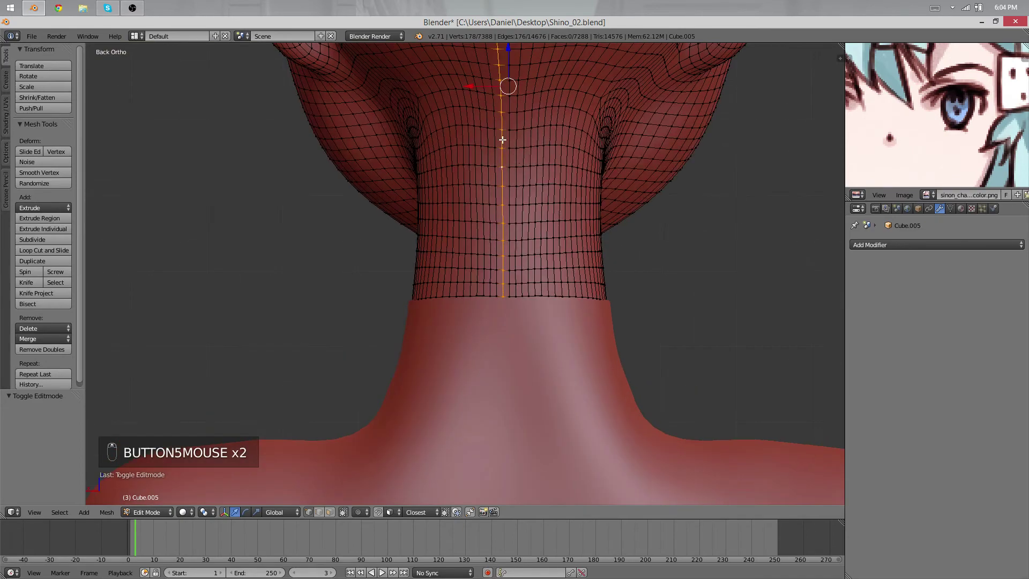
# Delete one half of the head's faces, join the half into the body with Ctrl+J and align its centre line along X.
pyautogui.press('ctrl+e')
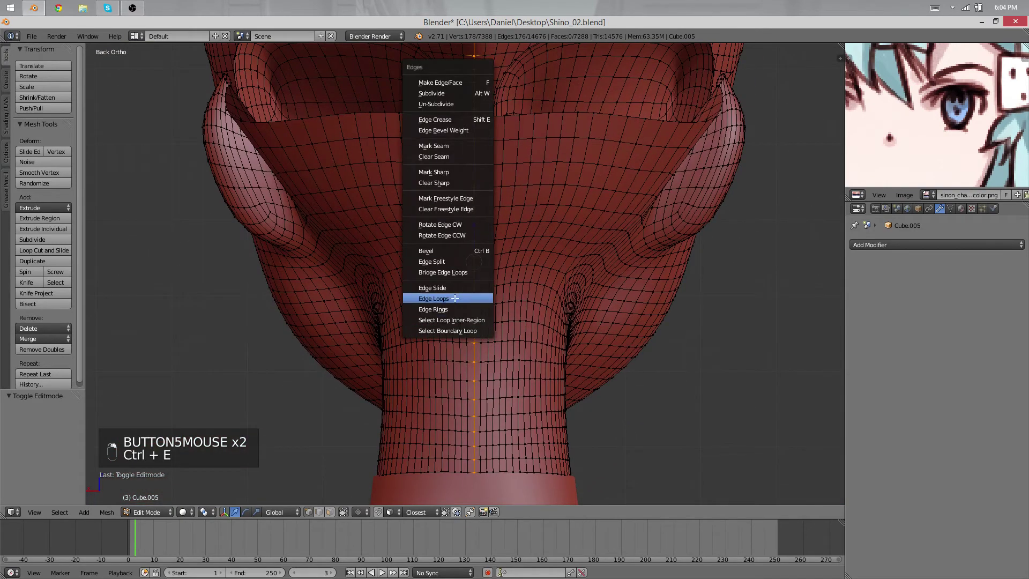
pyautogui.press('x')
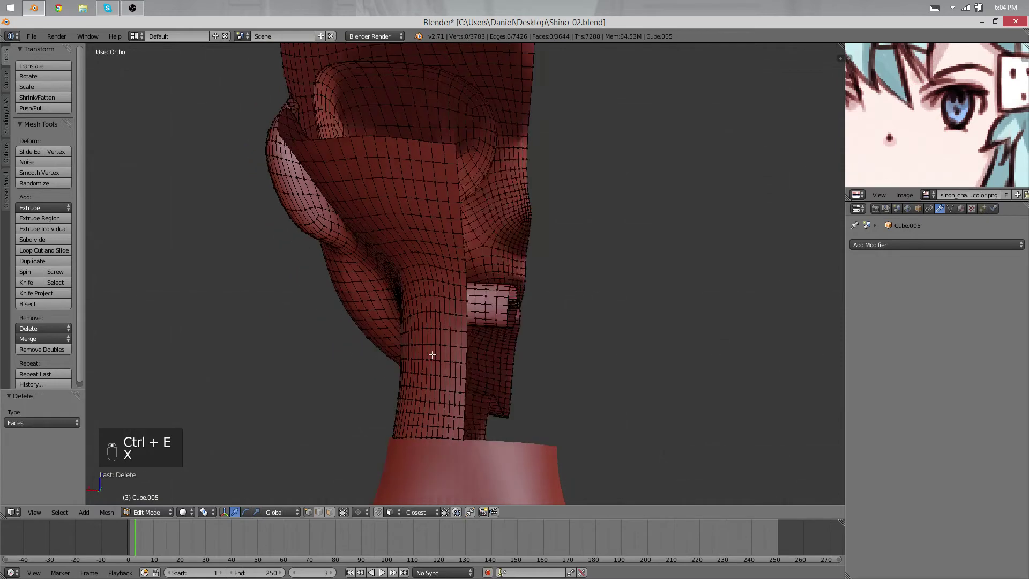
pyautogui.press('Tab')
pyautogui.press('ctrl+j')
pyautogui.press('Tab')
pyautogui.press('g')
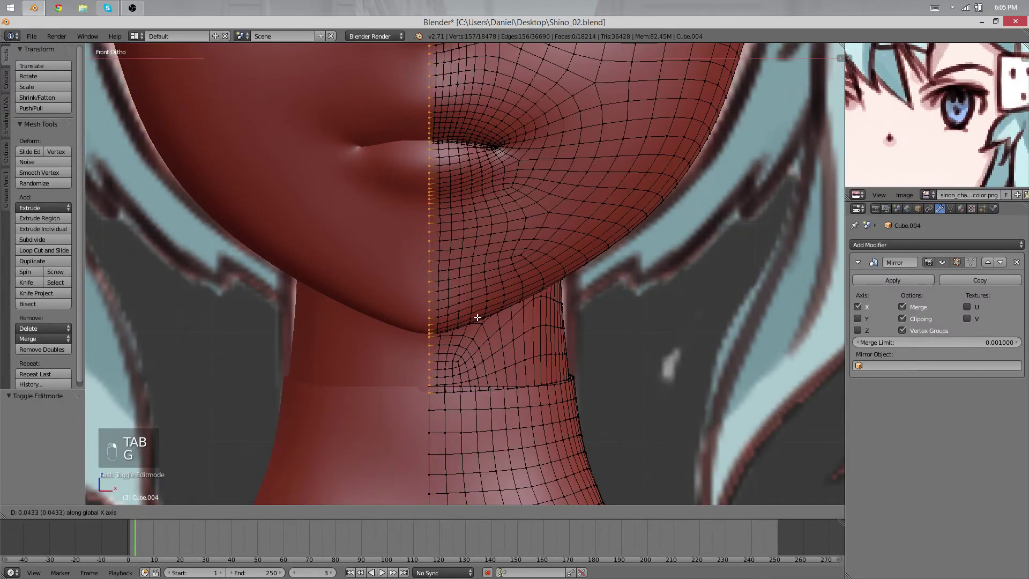
pyautogui.press('g')
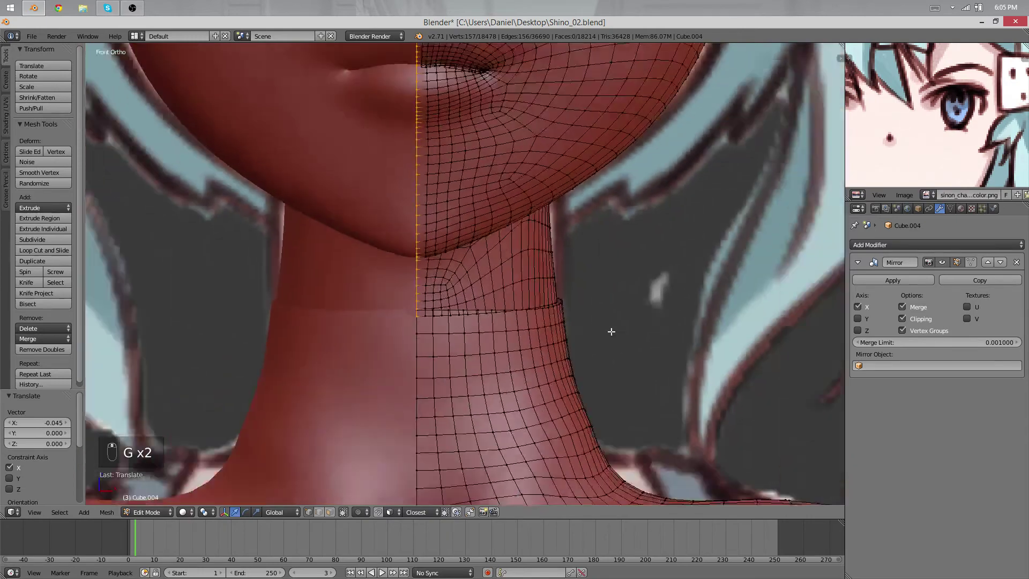
# Bridge the head's and body's neck loops into a connecting band of faces.
pyautogui.press('x')
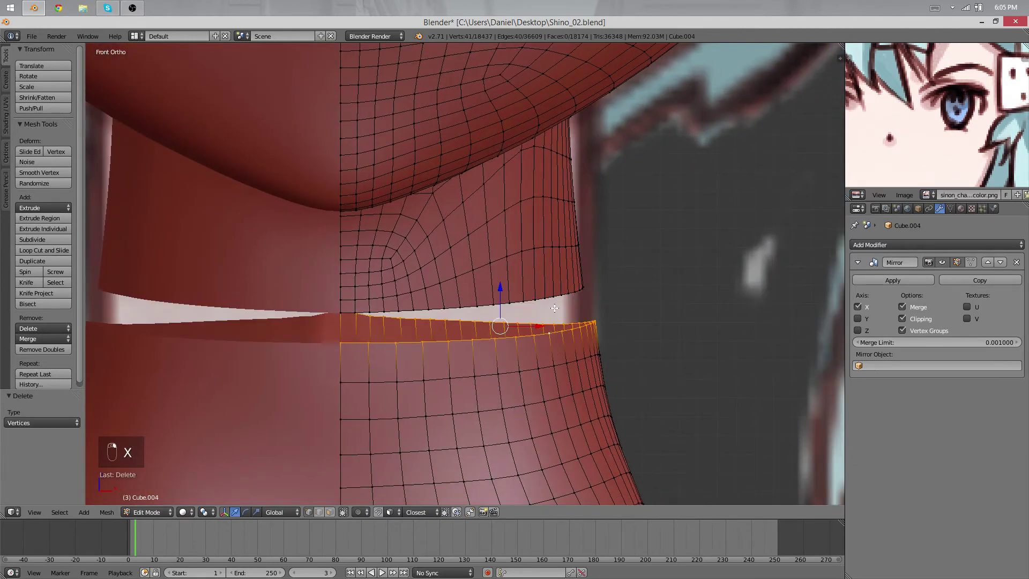
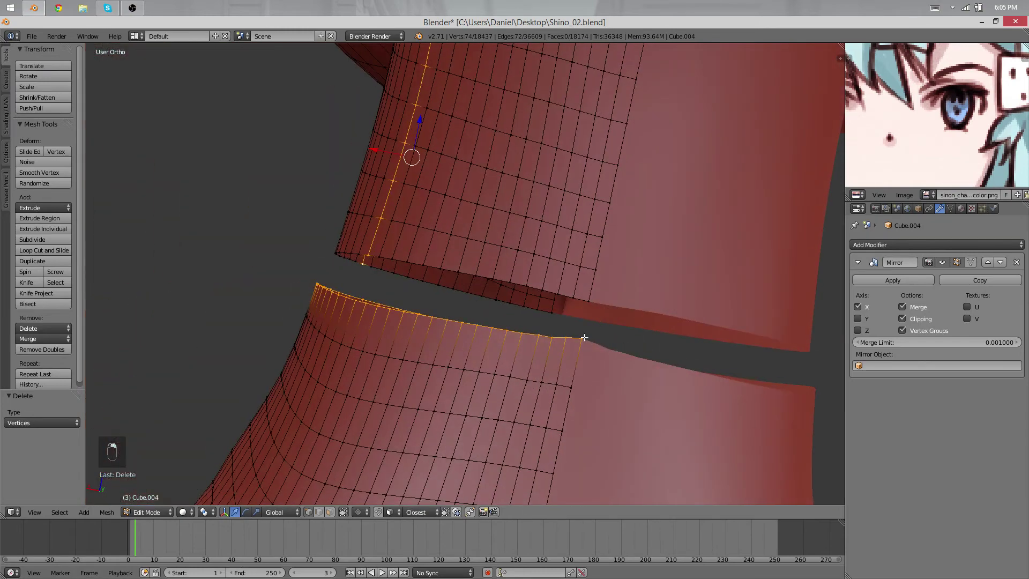
pyautogui.press('g')
pyautogui.press('g')
pyautogui.press('g')
pyautogui.press('g')
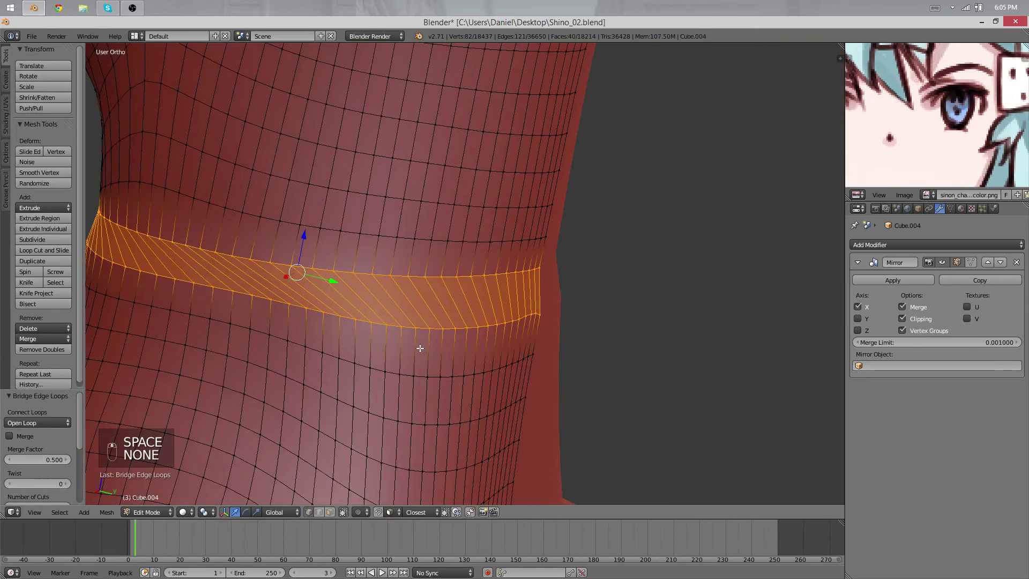
# Grow the selection around the neck seam and run Smooth Vertex on it repeatedly.
pyautogui.press('q')
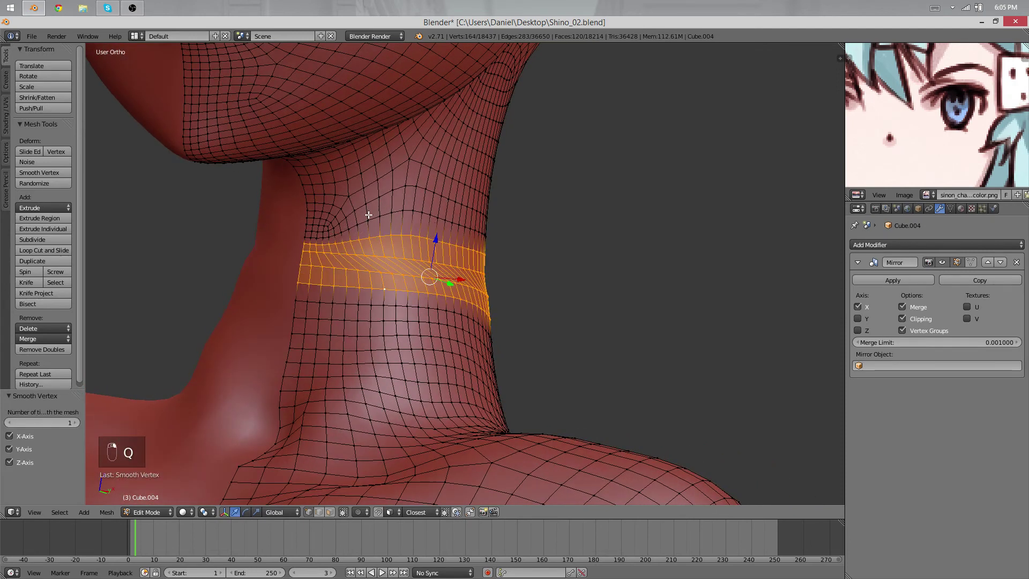
pyautogui.press('ctrl+z')
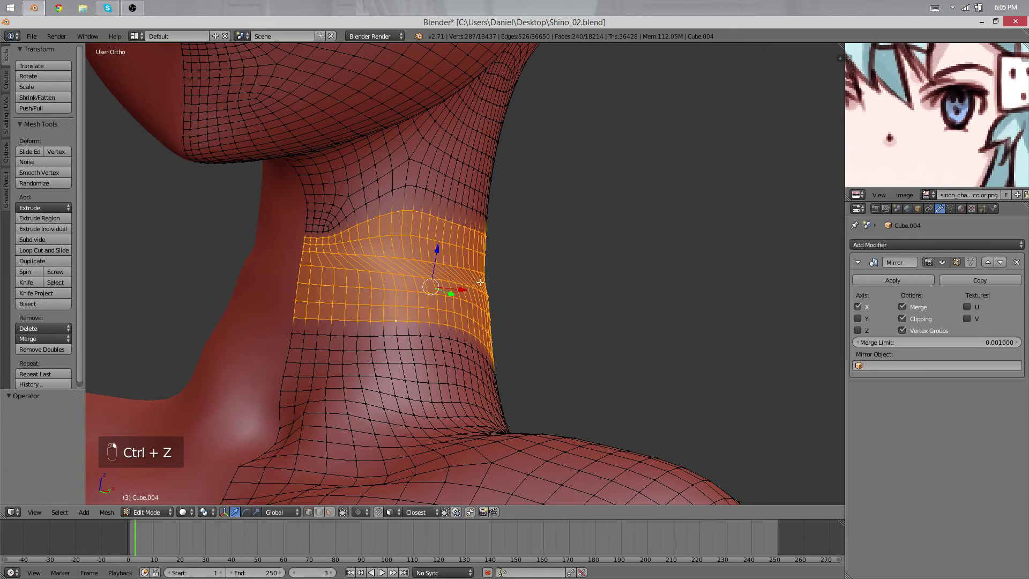
pyautogui.moveTo(432, 314); pyautogui.dragTo(491, 292)
pyautogui.press('q')
pyautogui.press('q')
pyautogui.press('q')
pyautogui.press('q')
pyautogui.press('q')
pyautogui.press('q')
pyautogui.press('q')
pyautogui.press('q')
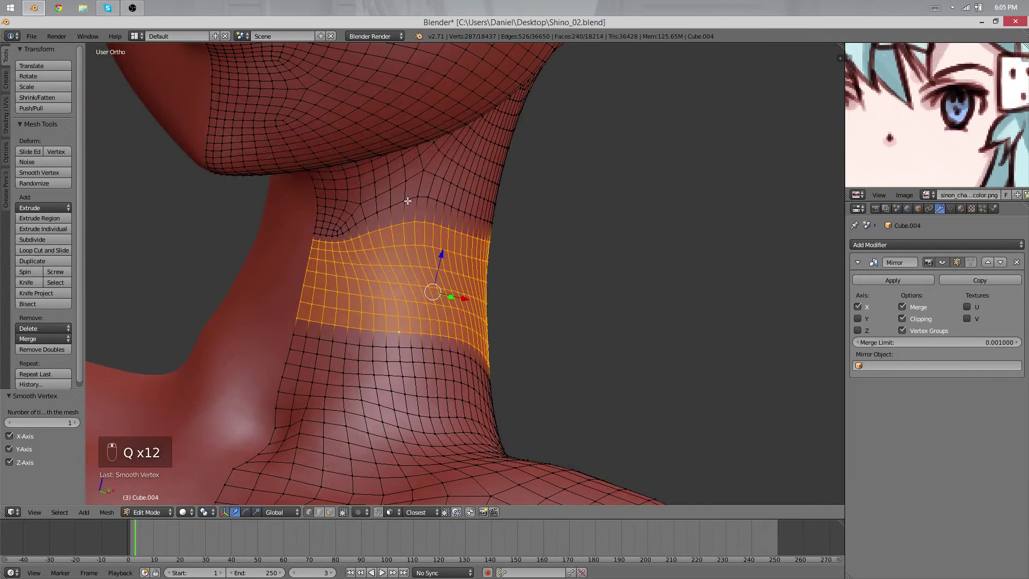
# Check the smoothed neck band from all around and return to Object Mode.
pyautogui.moveTo(412, 198); pyautogui.dragTo(420, 345)
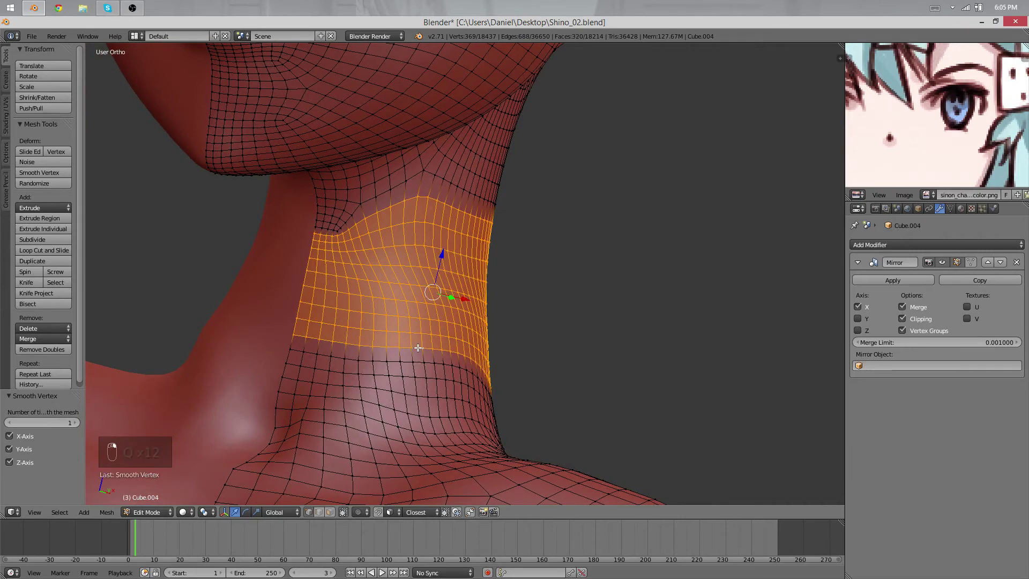
pyautogui.press('q')
pyautogui.press('q')
pyautogui.press('q')
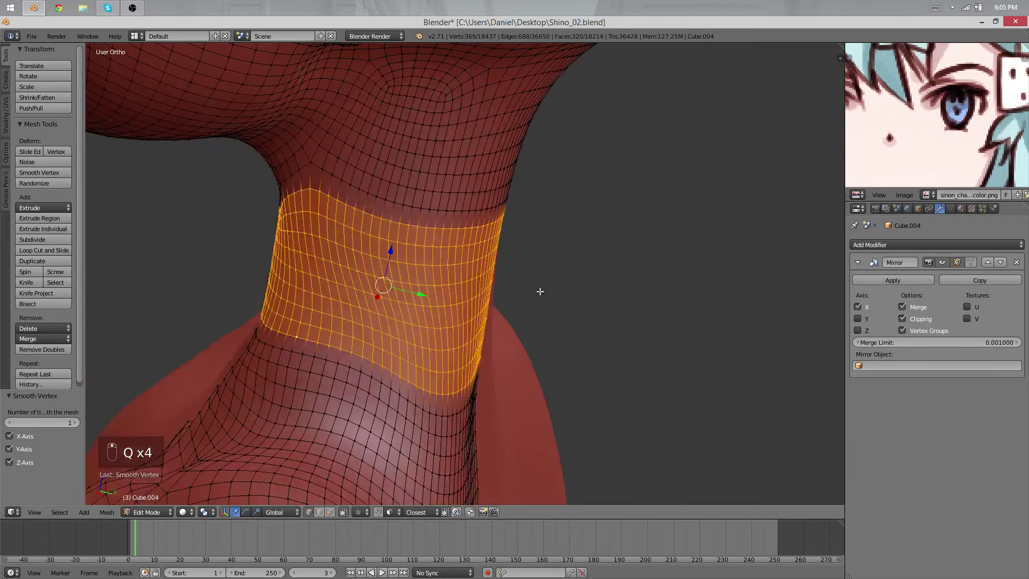
pyautogui.press('Tab')
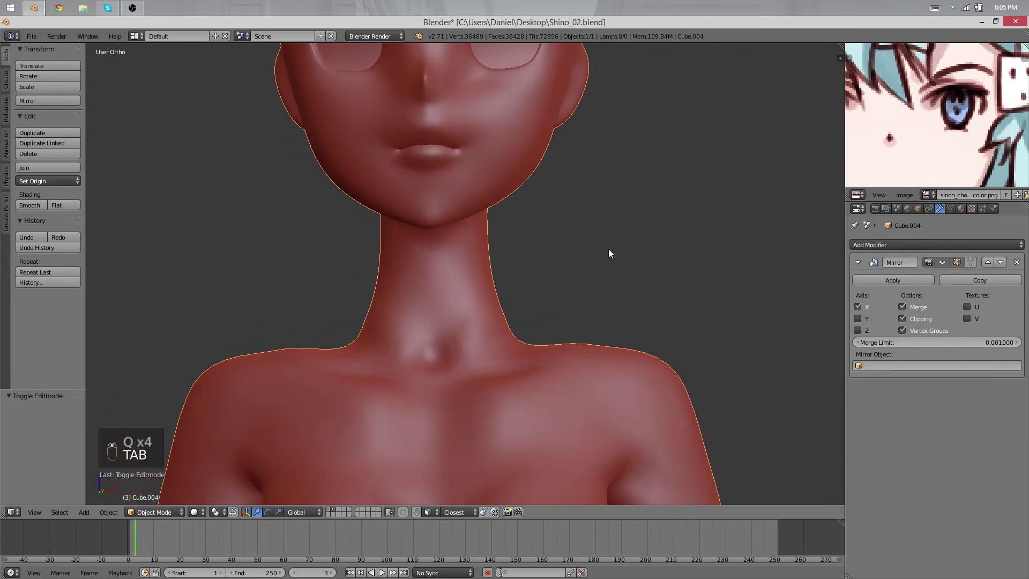
# Select the neck loop, grow it into a band and Smooth Vertex it, then inspect in Object Mode.
pyautogui.press('Tab')
pyautogui.press('a')
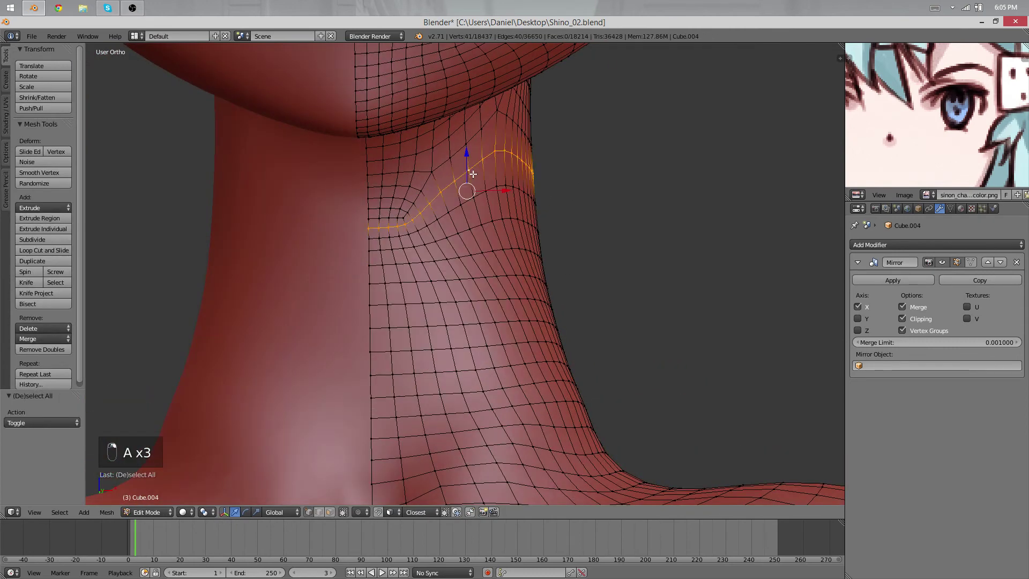
pyautogui.press('a')
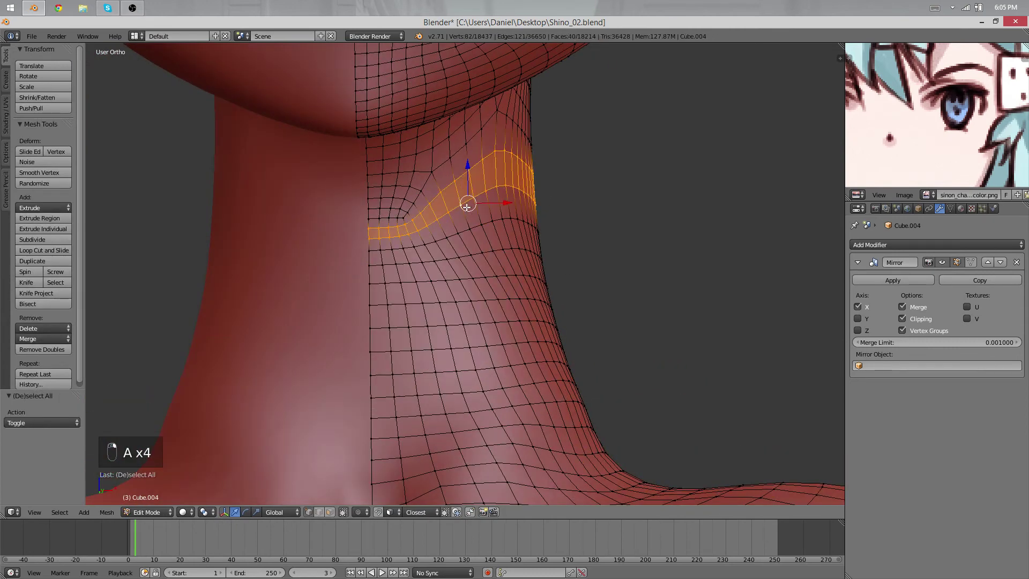
pyautogui.press('q')
pyautogui.press('a')
pyautogui.press('b')
pyautogui.press('q')
pyautogui.press('Tab')
pyautogui.press('a')
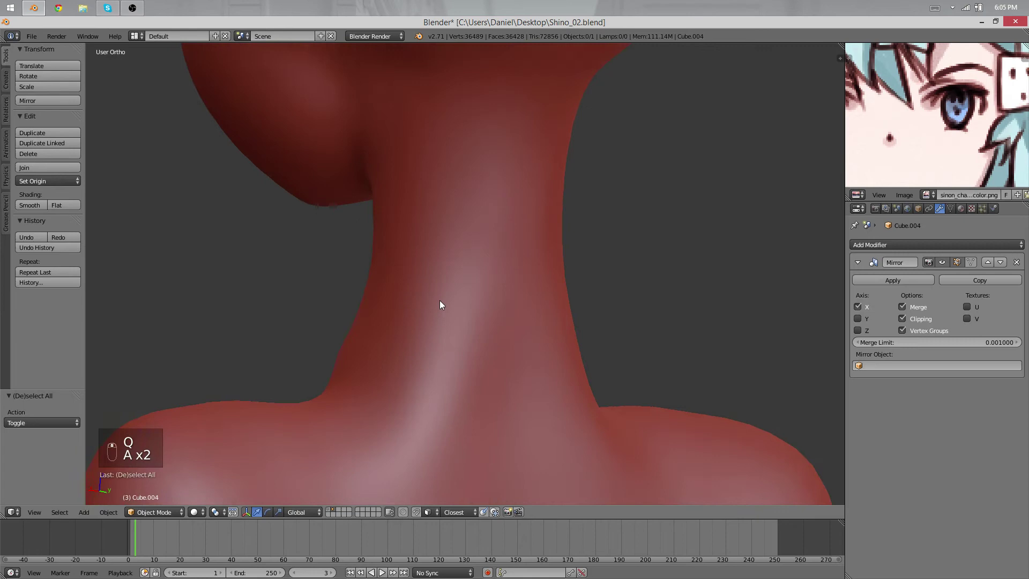
# Move side-of-neck vertices with proportional editing to refine the contour, then view the whole figure.
pyautogui.press('Tab')
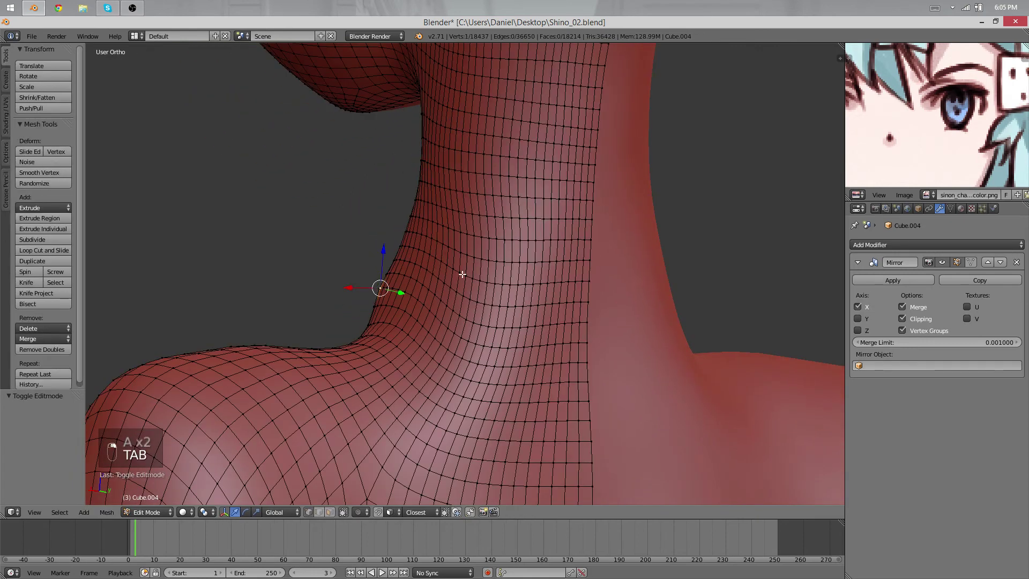
pyautogui.press('o')
pyautogui.press('g')
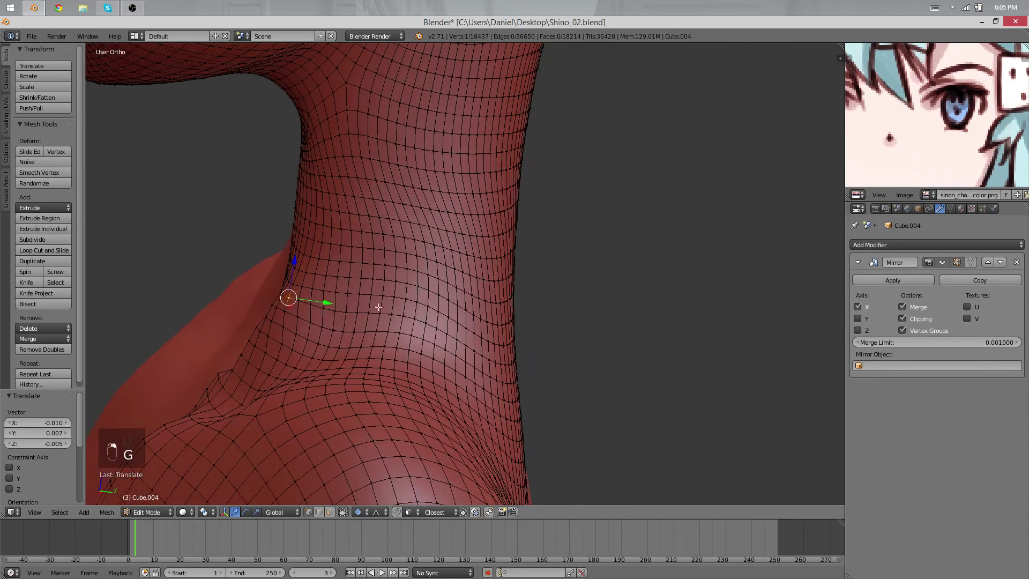
pyautogui.press('Tab')
pyautogui.press('Tab')
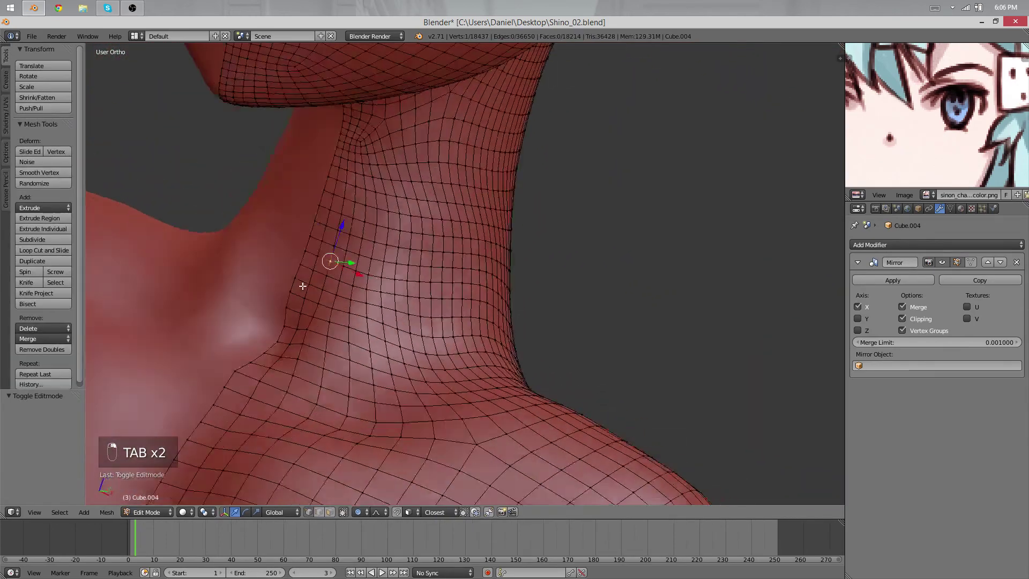
pyautogui.press('g')
pyautogui.press('g')
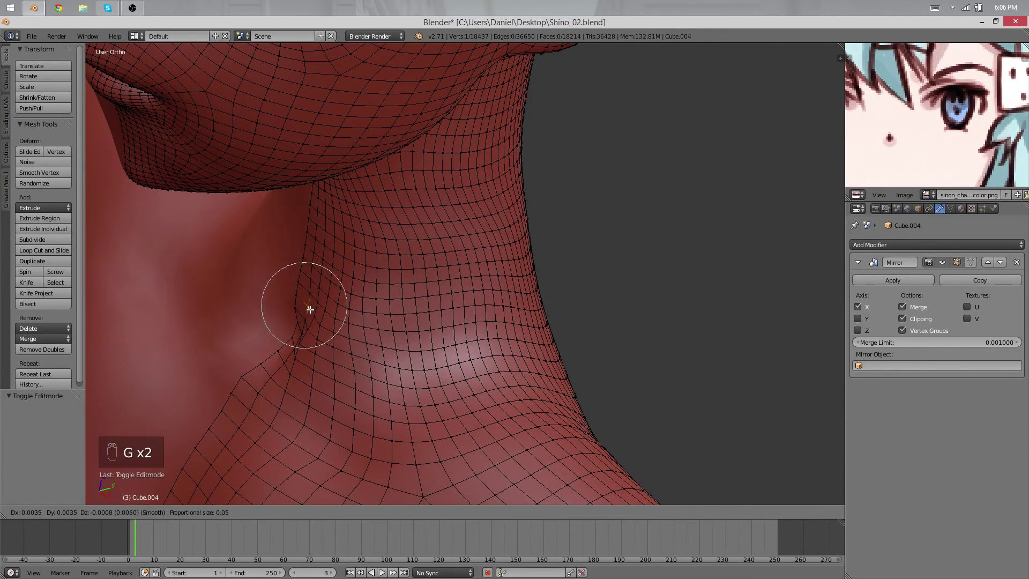
pyautogui.press('g')
pyautogui.press('Tab')
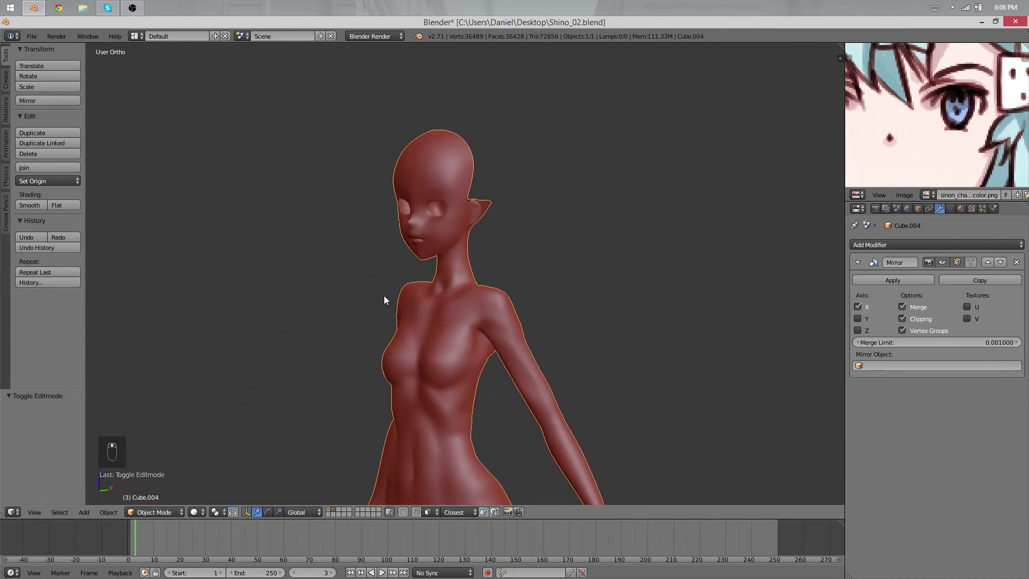
# Switch to Sculpt Mode on the body, zoom onto the neck and choose the Smooth brush.
pyautogui.press('Tab')
pyautogui.press('Tab')
pyautogui.press('Tab')
pyautogui.press('g')
pyautogui.press('Tab')
pyautogui.moveTo(393, 273); pyautogui.dragTo(301, 284)
pyautogui.press('ctrl+z')
pyautogui.press('ctrl+z')
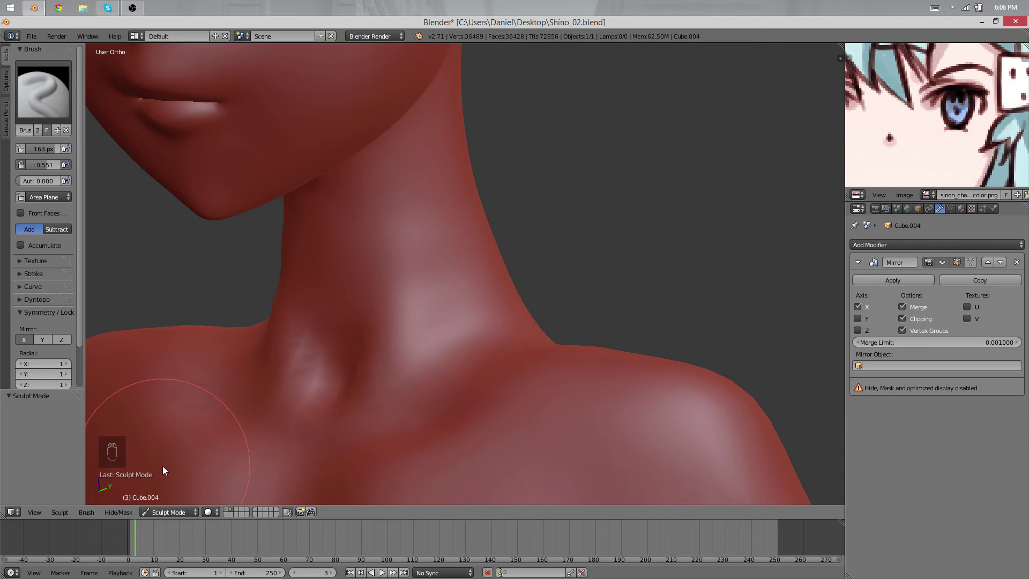
# Resize the brush, stroke the neck and chin smooth, then return to Object Mode and orbit out.
pyautogui.press('f')
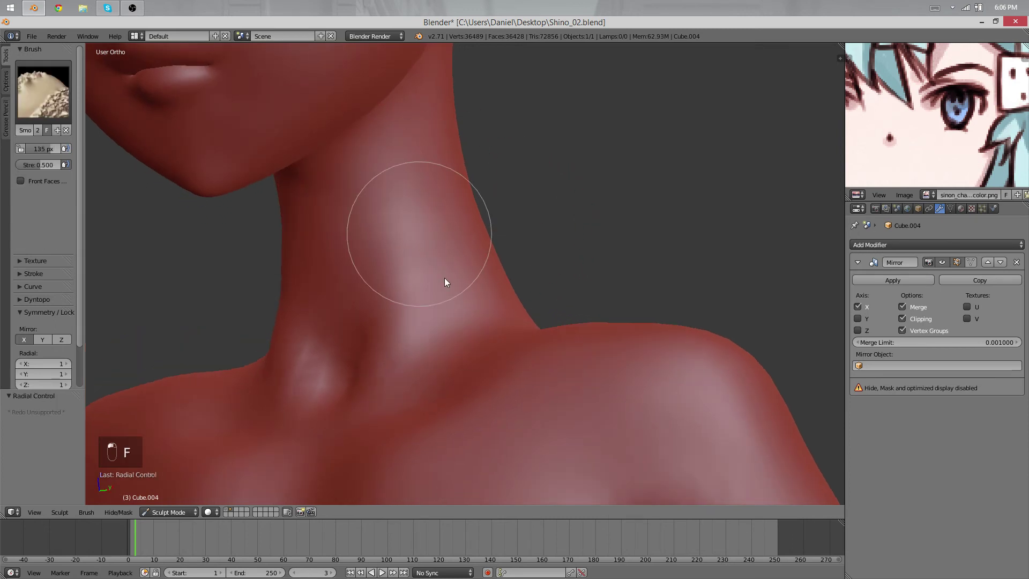
pyautogui.click(448, 280)
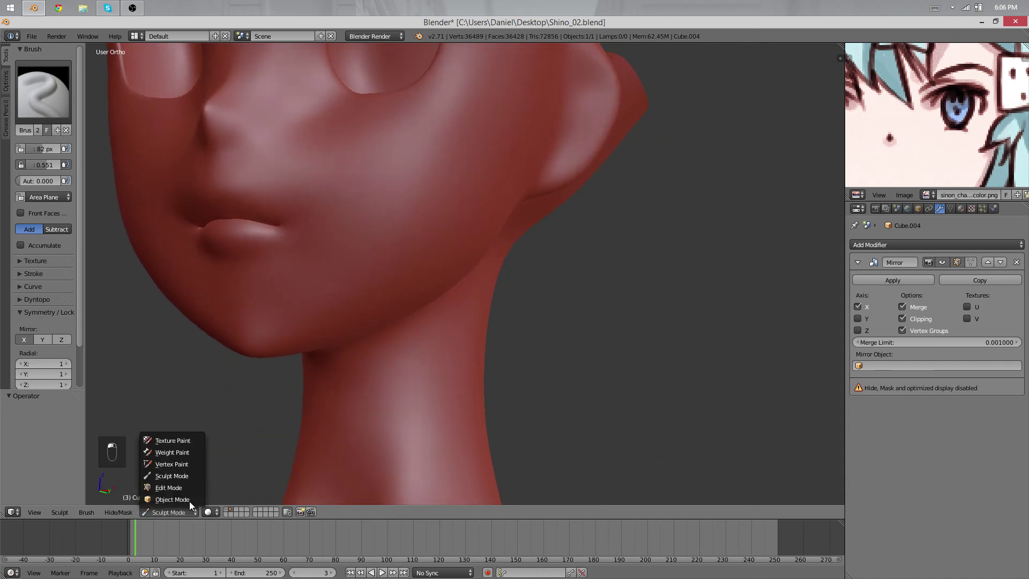
pyautogui.press('a')
pyautogui.moveTo(543, 255); pyautogui.dragTo(364, 337)
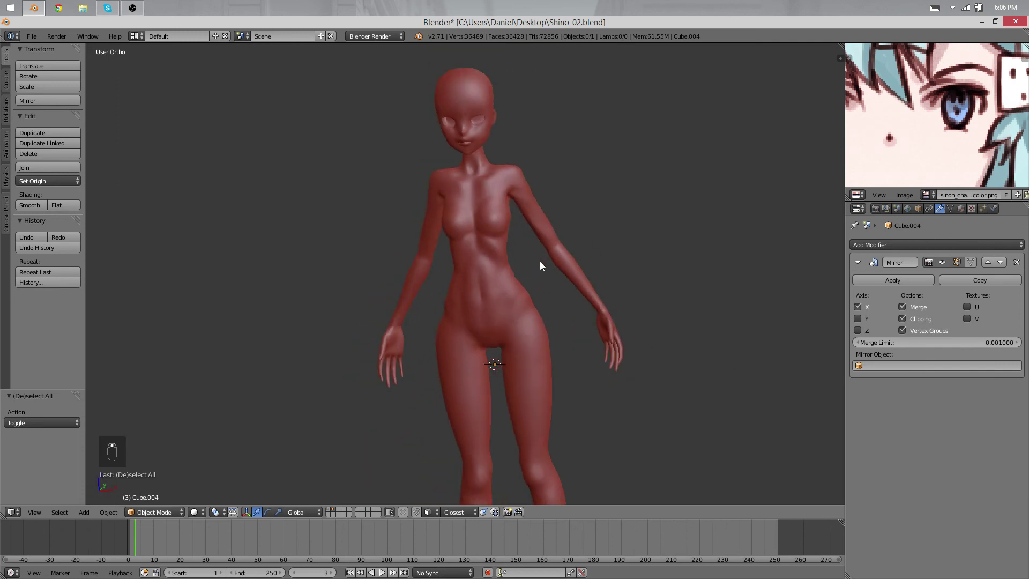
# Show the layers holding hair and clothes, move the pieces onto the visible layer and zoom out.
pyautogui.press('2')
pyautogui.press('1')
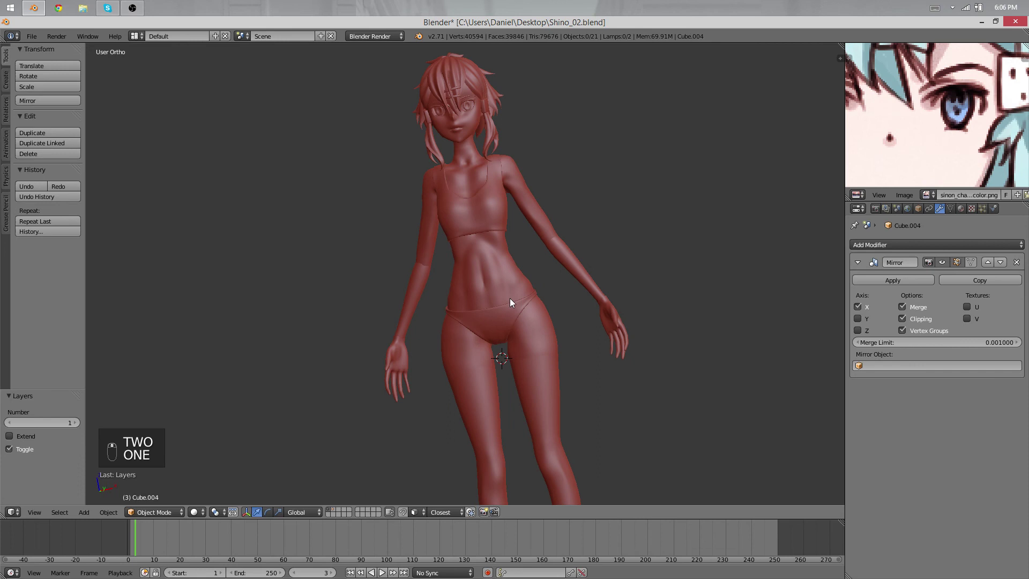
pyautogui.press('m')
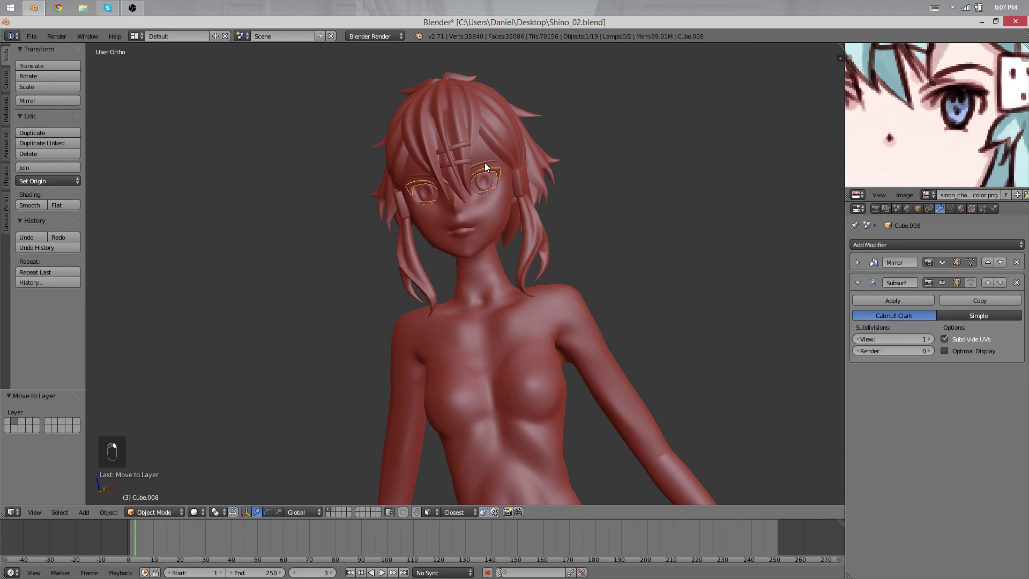
pyautogui.press('a')
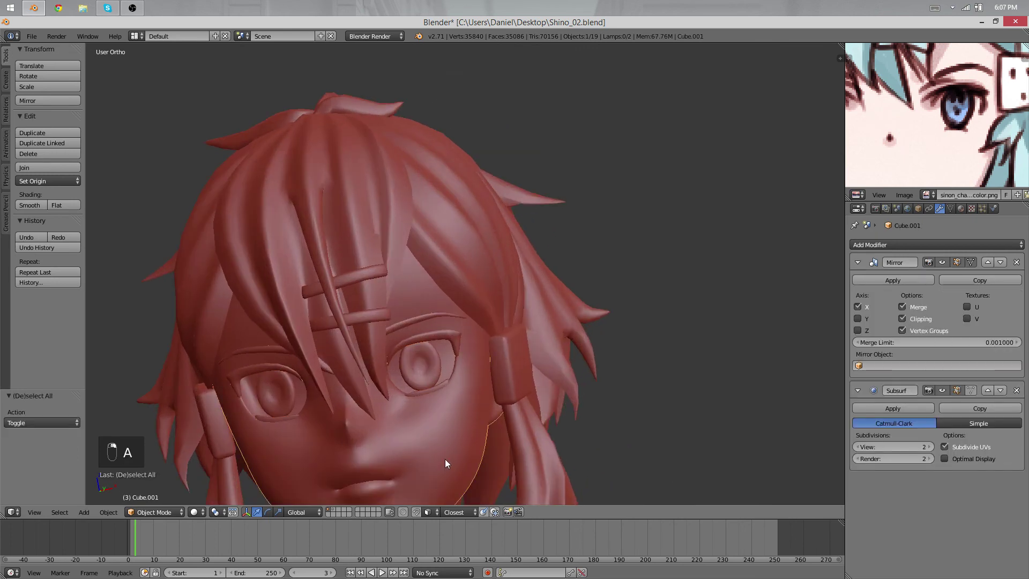
pyautogui.press('h')
pyautogui.moveTo(510, 368); pyautogui.dragTo(561, 320)
# Move the remaining hair and clothing pieces onto the character's visible layer.
pyautogui.press('z')
pyautogui.press('b')
pyautogui.press('z')
pyautogui.press('m')
pyautogui.press('2')
pyautogui.press('a')
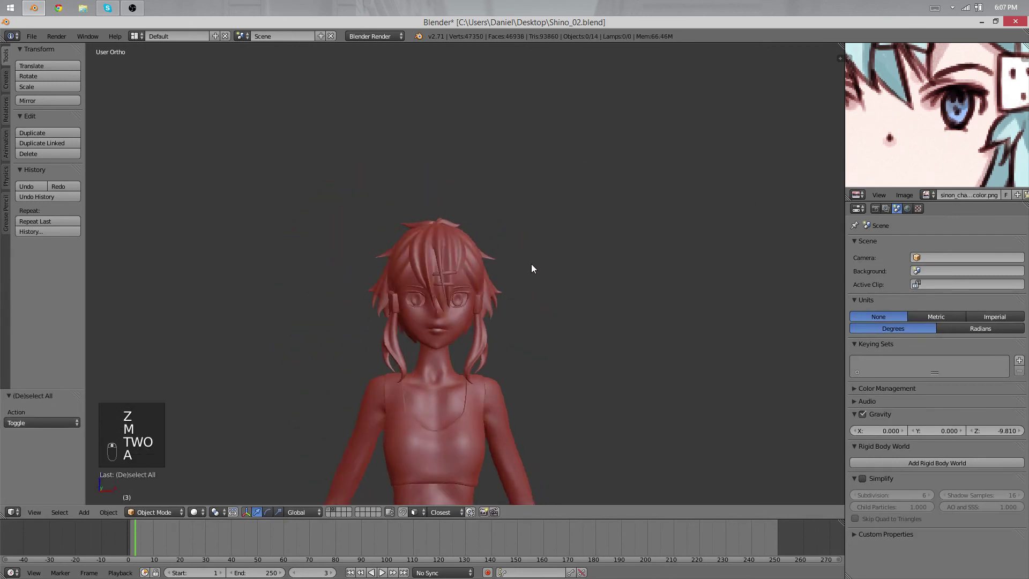
# Enable grey Matcap shading from the properties shelf's Shading panel.
pyautogui.press('n')
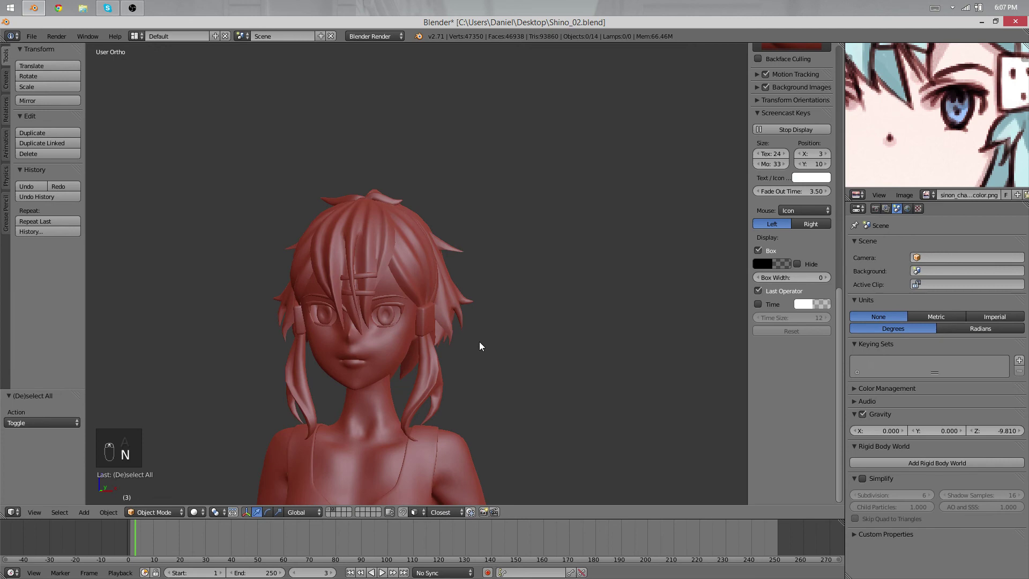
pyautogui.moveTo(751, 125); pyautogui.dragTo(435, 186)
pyautogui.press('n')
pyautogui.press('a')
pyautogui.press('a')
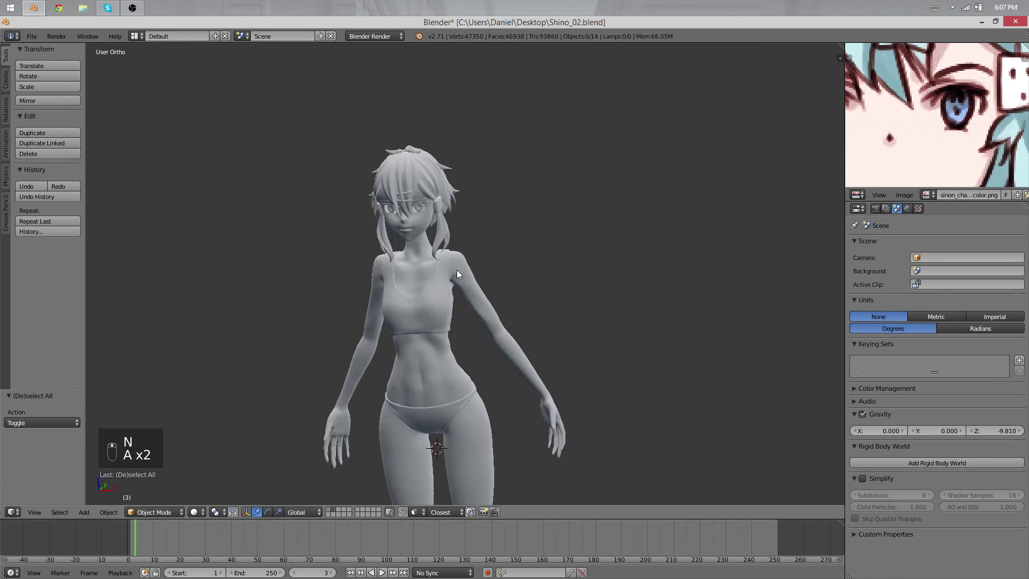
pyautogui.press('z')
pyautogui.press('z')
pyautogui.press('n')
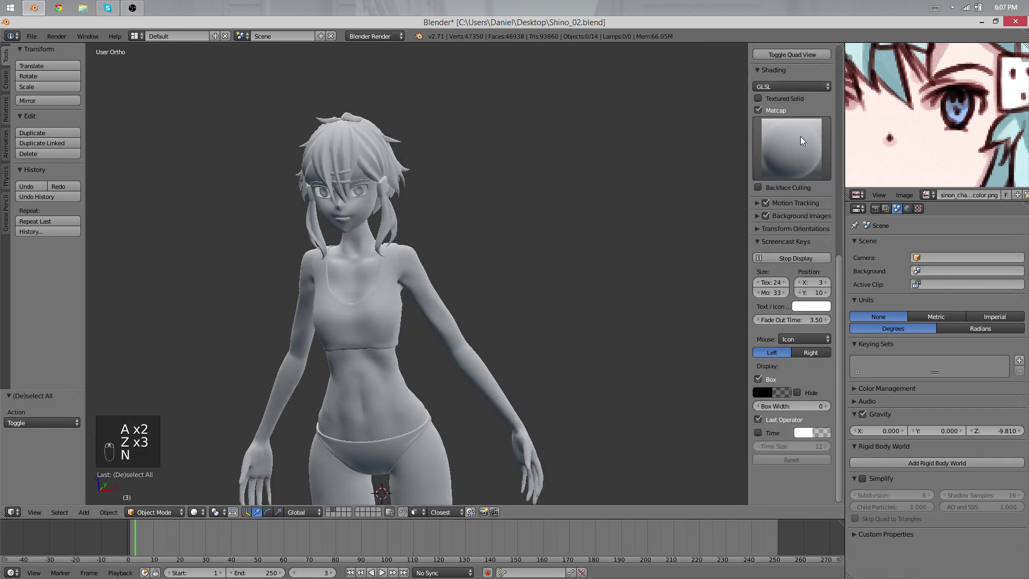
# Review the finished character from the side and front, orbiting around it.
pyautogui.press('a')
pyautogui.press('a')
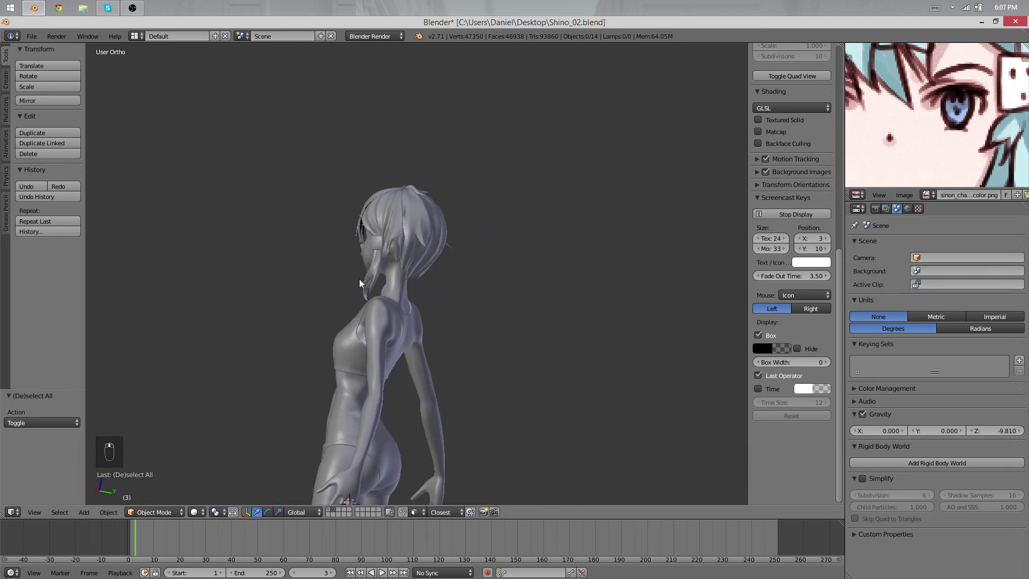
pyautogui.press('g')
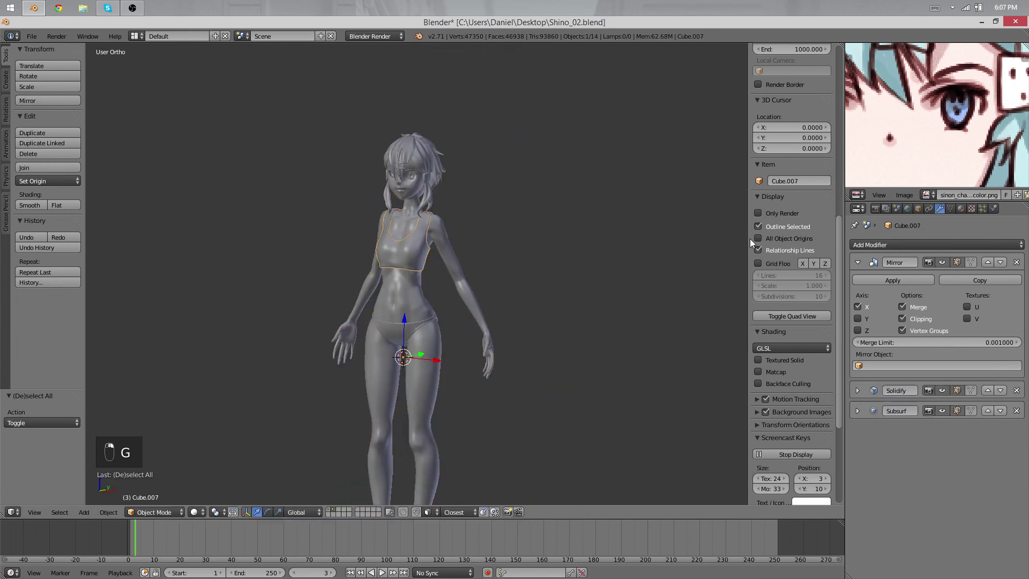
pyautogui.press('a')
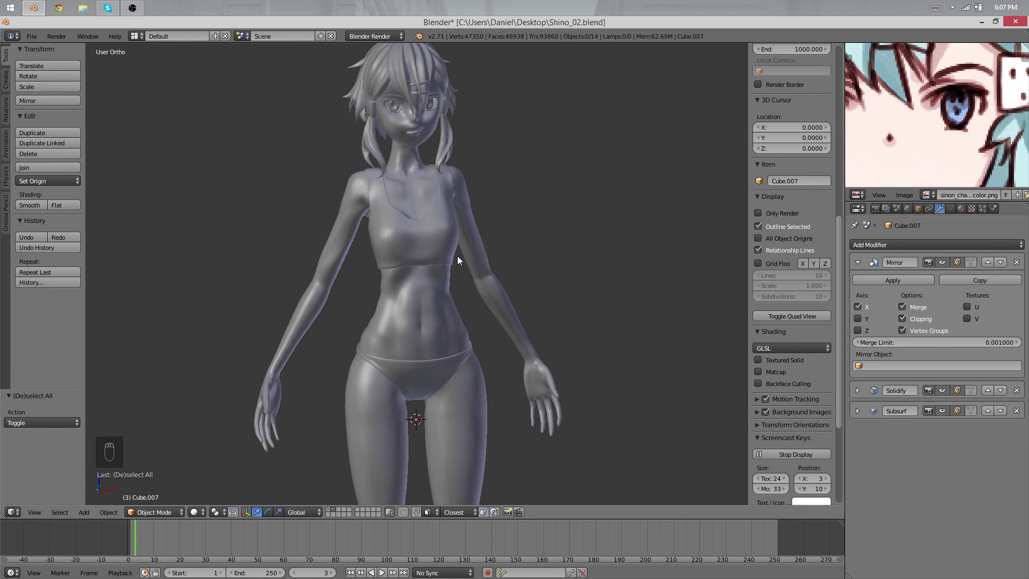
pyautogui.moveTo(508, 276); pyautogui.dragTo(536, 276)
pyautogui.moveTo(356, 316); pyautogui.dragTo(632, 298)
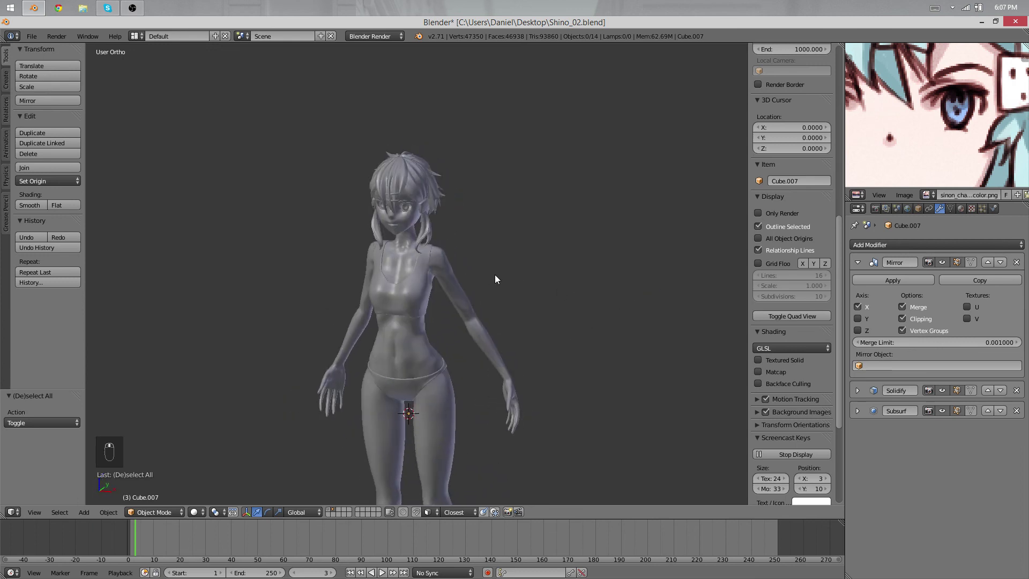